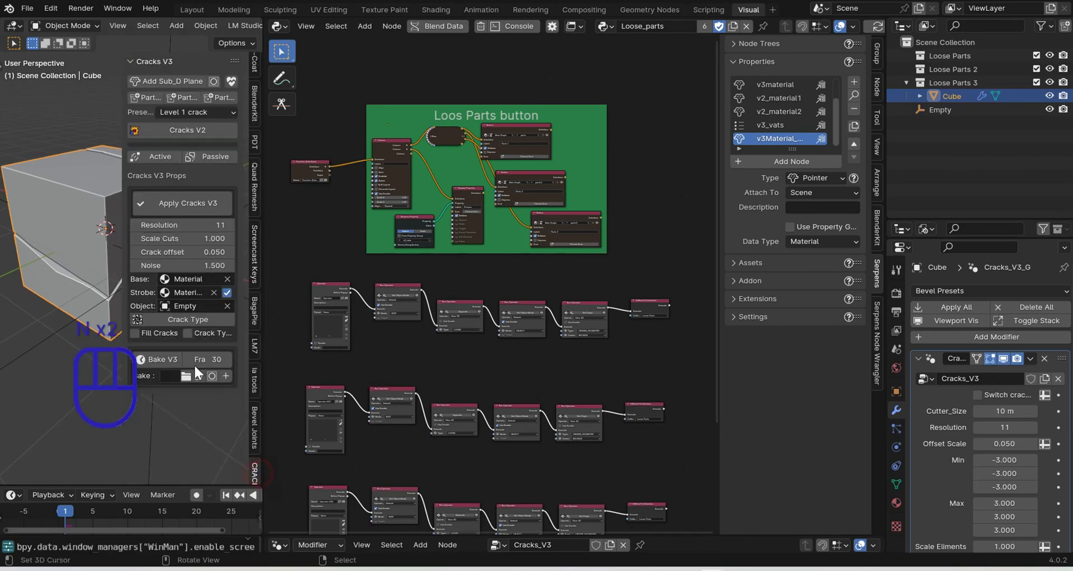
# Pan the node editor down to reveal the fourth Run Operator chain
pyautogui.moveTo(216, 117); pyautogui.dragTo(147, 85)
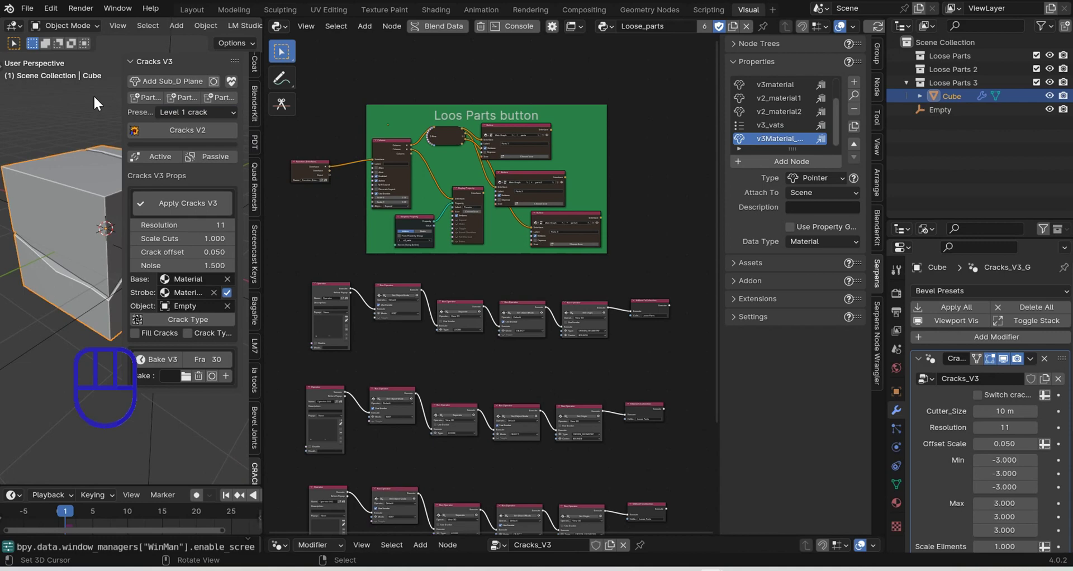
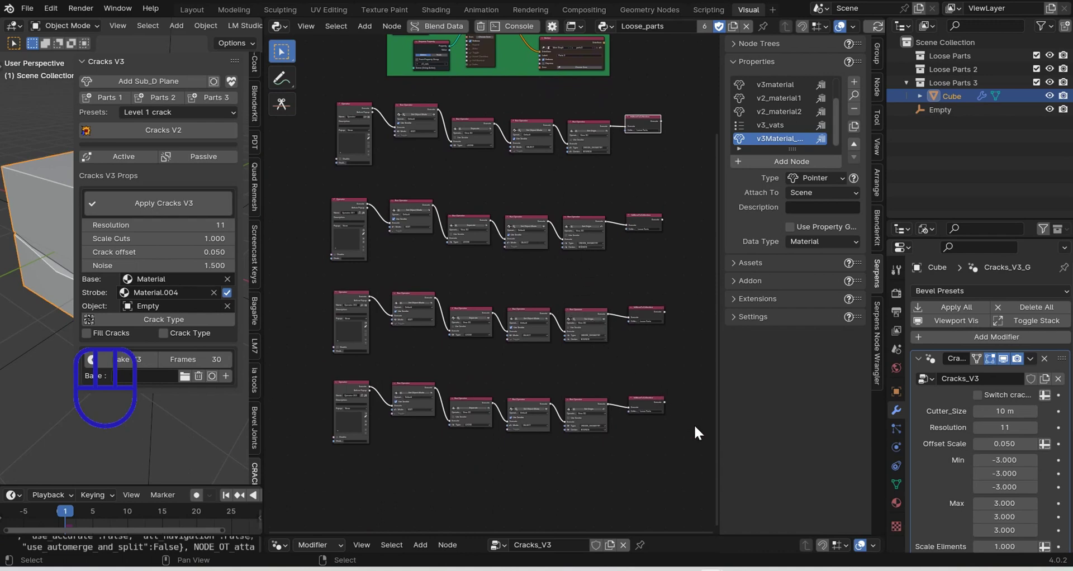
# Delete the three lower operator chains and frame the remaining single chain in view
pyautogui.moveTo(531, 387); pyautogui.dragTo(307, 177)
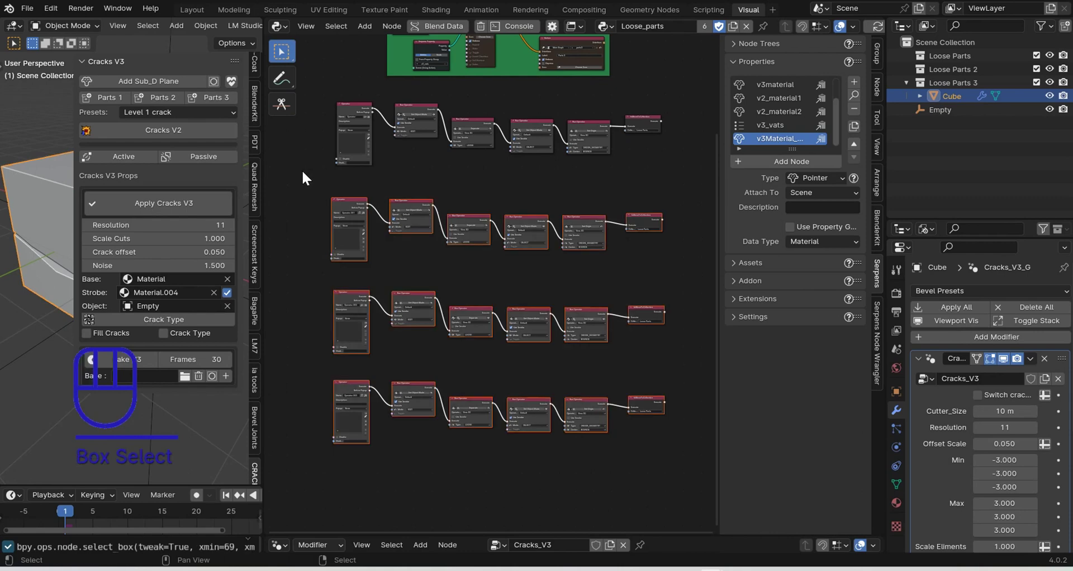
pyautogui.press('Delete')
pyautogui.press('n')
pyautogui.middleClick(470, 141)
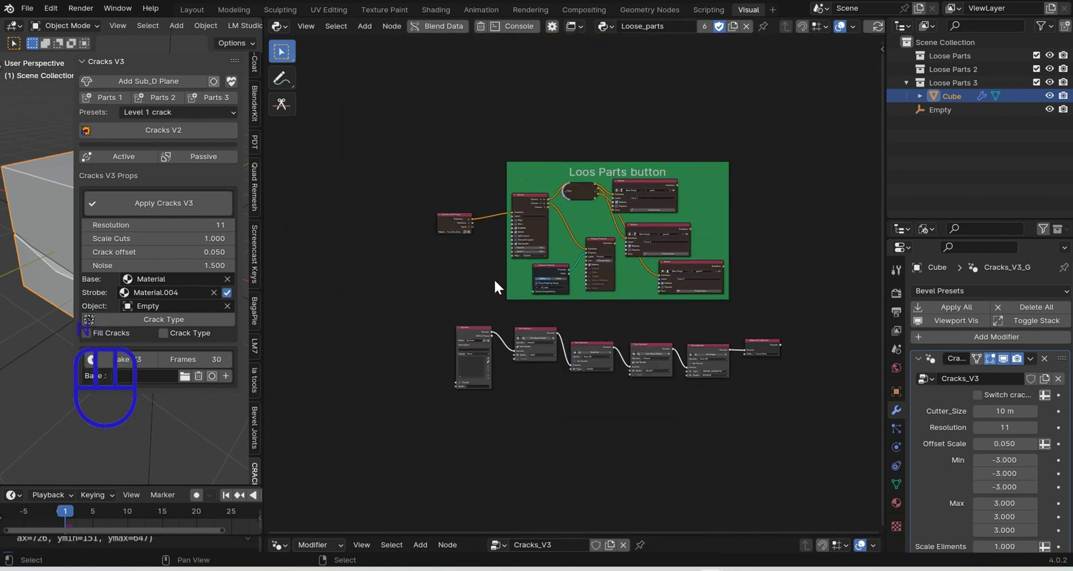
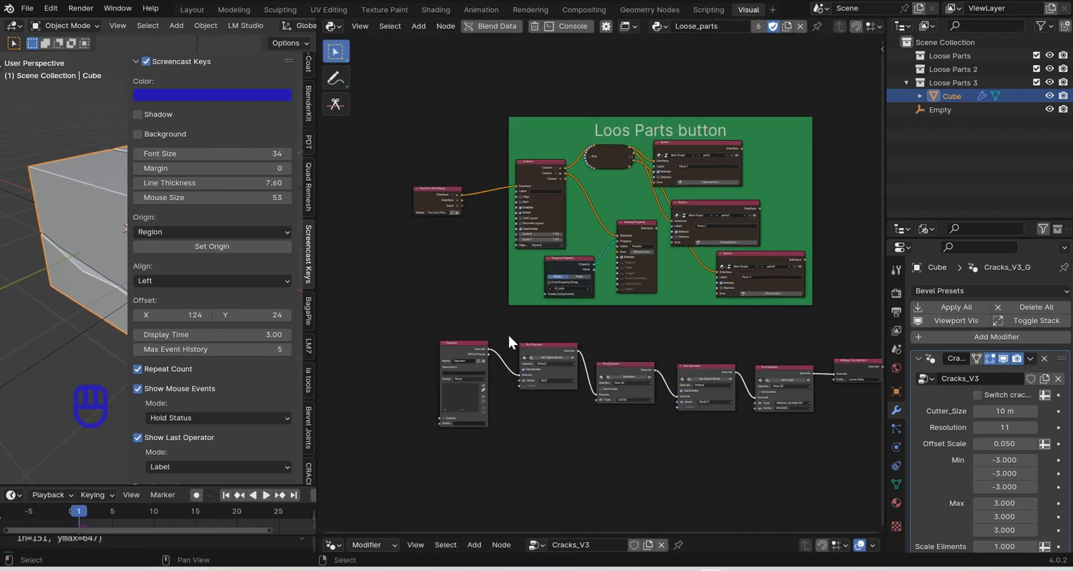
# Delete the first node of the remaining operator chain and zoom in on the frame
pyautogui.press('Delete')
pyautogui.press('Delete')
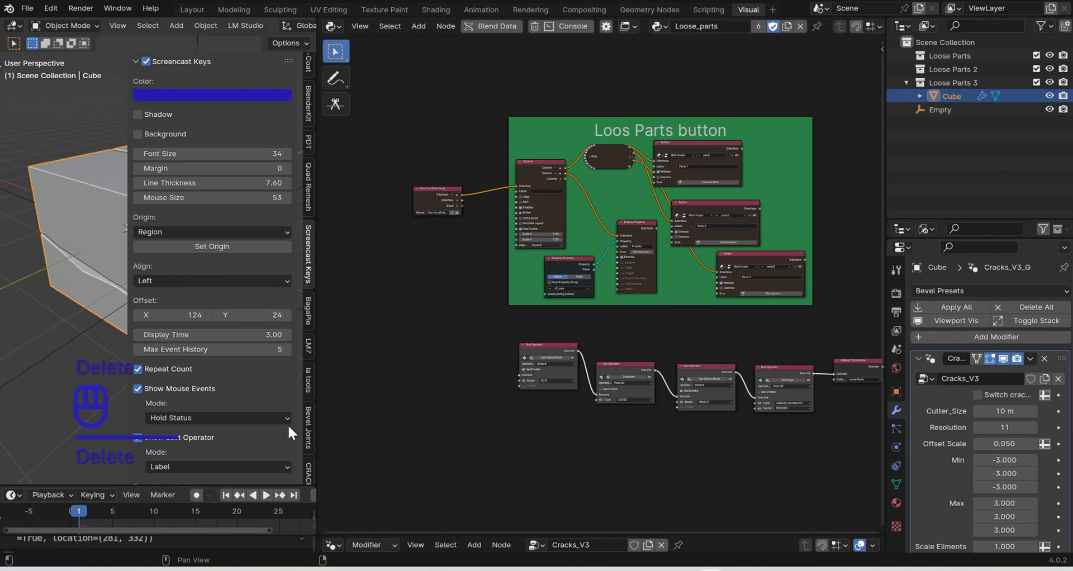
pyautogui.moveTo(314, 461); pyautogui.dragTo(172, 106)
# Collapse the Display Property and Serpens Property nodes and move them outside the frame beside the Function node
pyautogui.click(492, 228)
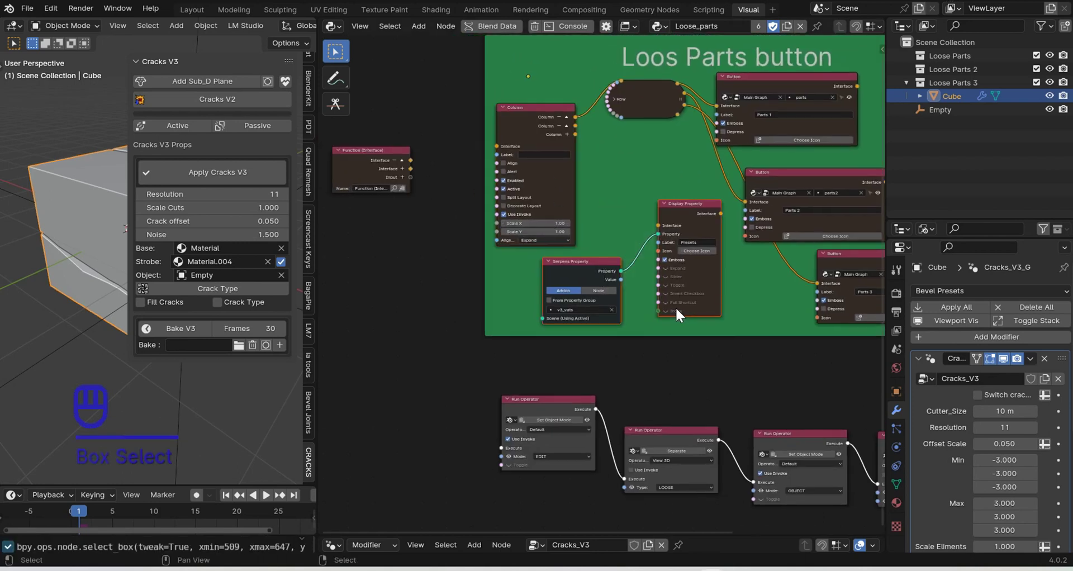
pyautogui.press('ctrl+p')
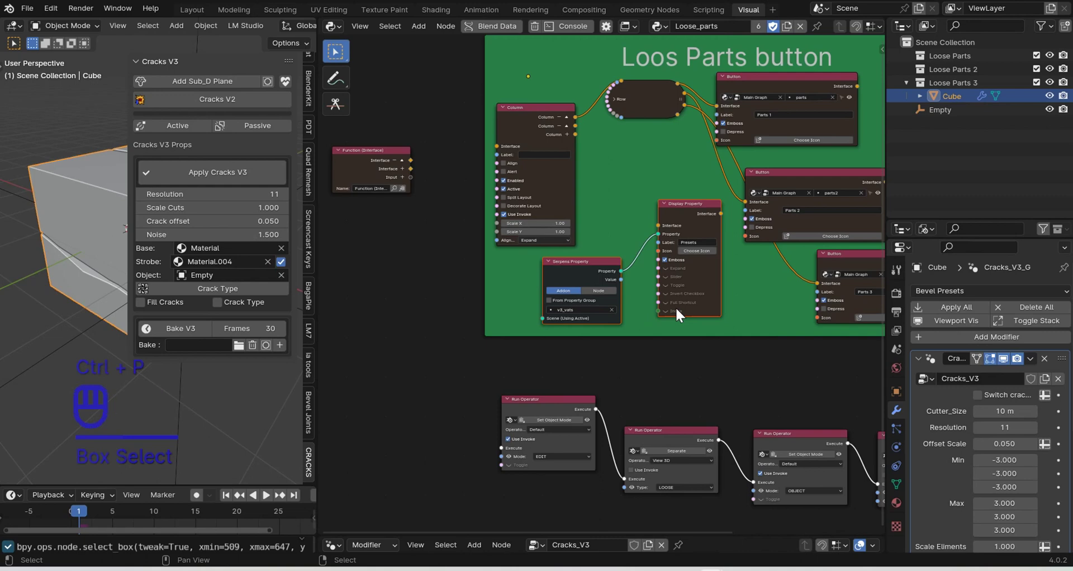
pyautogui.press('h')
pyautogui.press('g')
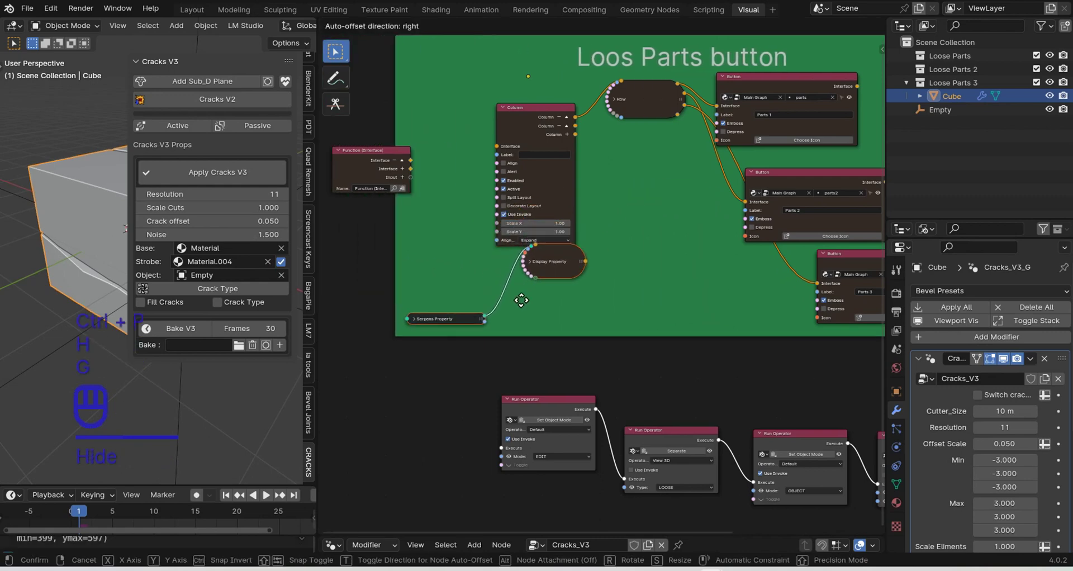
pyautogui.press('alt+p')
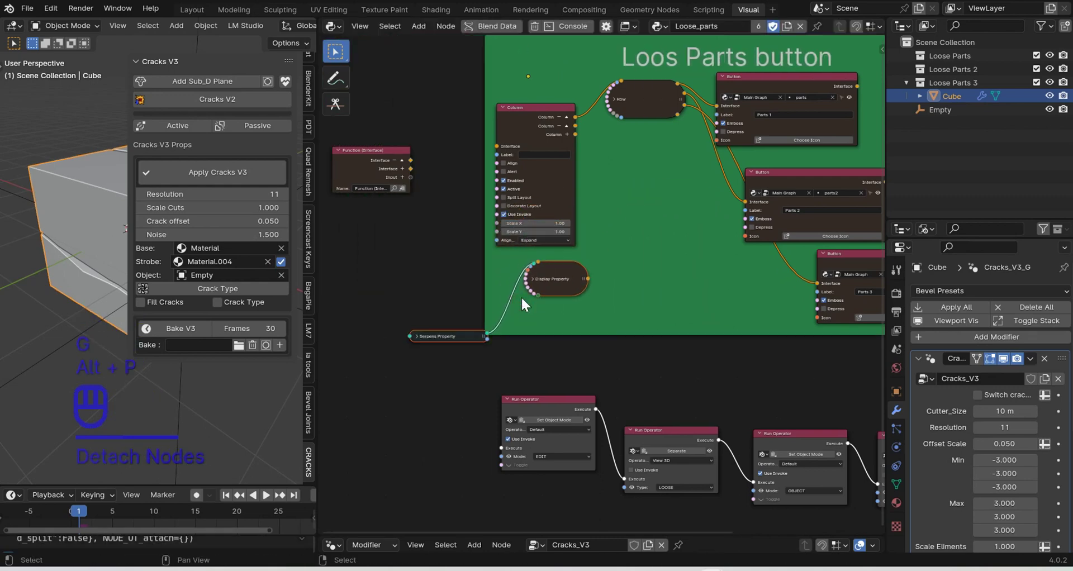
pyautogui.press('g')
pyautogui.click(281, 175)
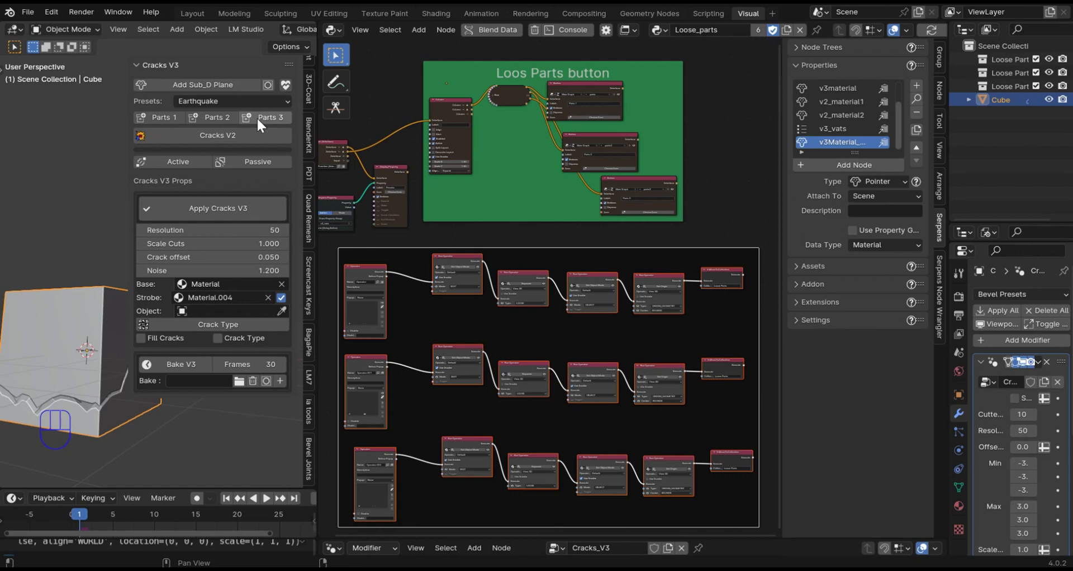
# Set the Earthquake crack to Resolution 100, Crack offset 0.020 and Noise 4.000 and apply it to the cube
pyautogui.moveTo(229, 109); pyautogui.dragTo(227, 140)
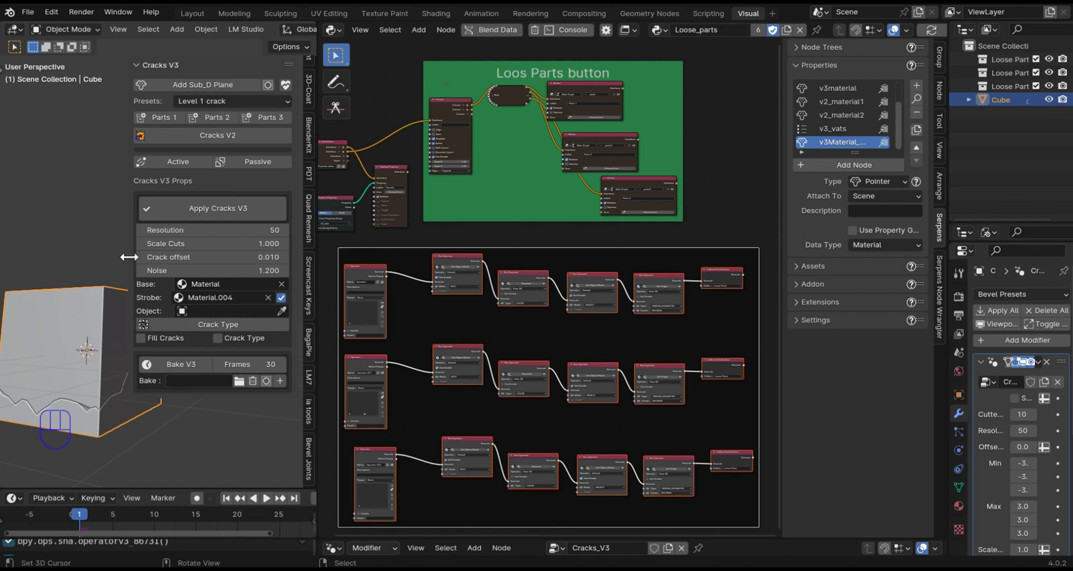
pyautogui.moveTo(232, 135); pyautogui.dragTo(228, 183)
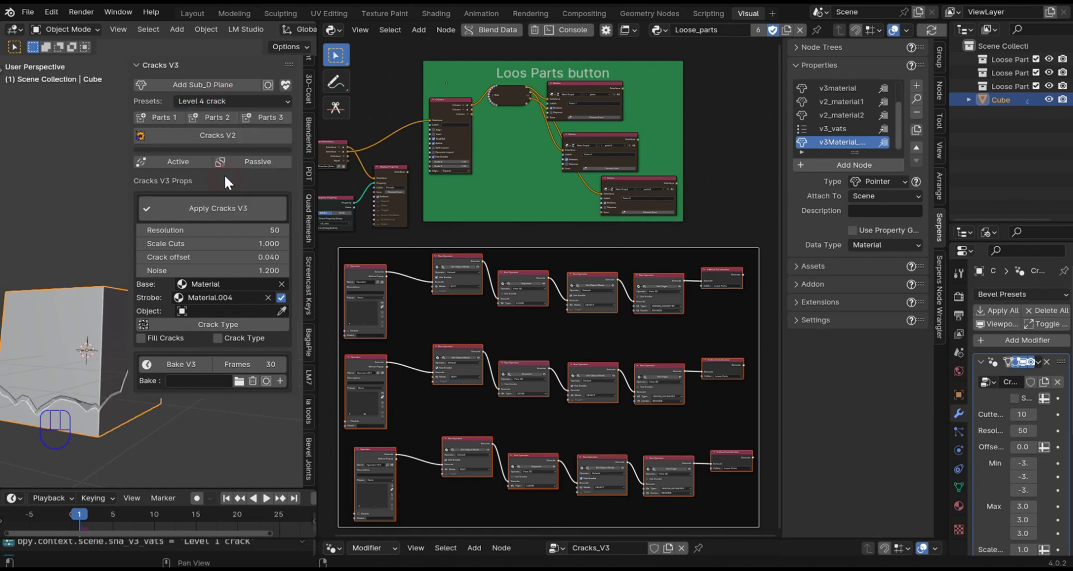
pyautogui.moveTo(222, 106); pyautogui.dragTo(240, 198)
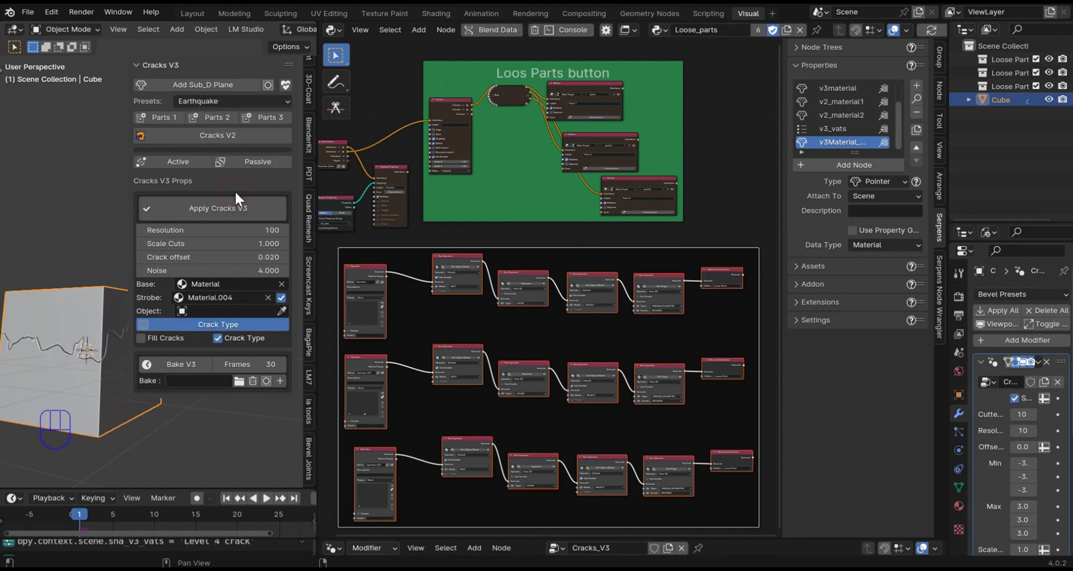
pyautogui.moveTo(105, 241); pyautogui.dragTo(76, 260)
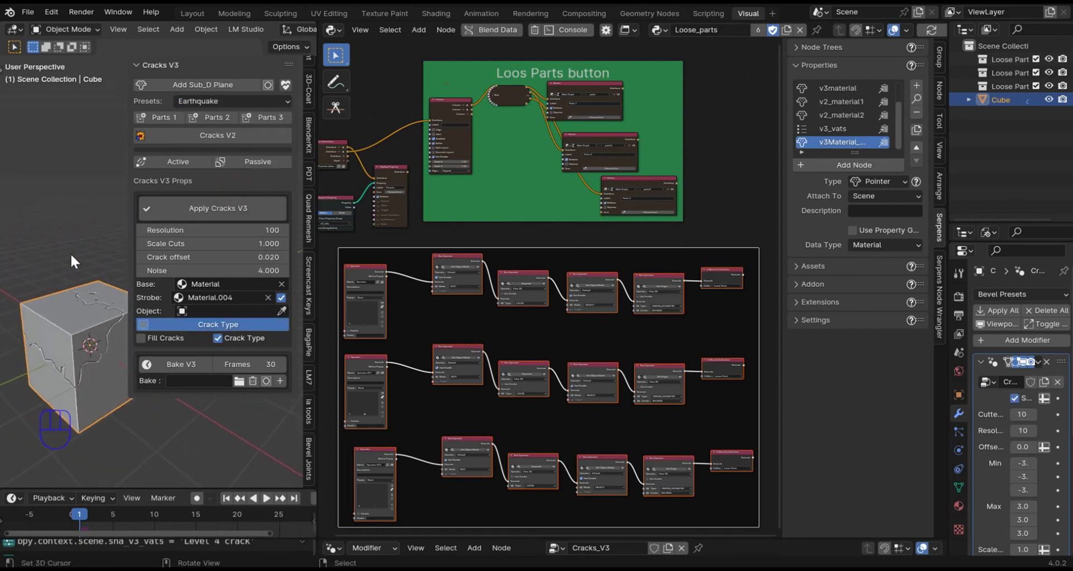
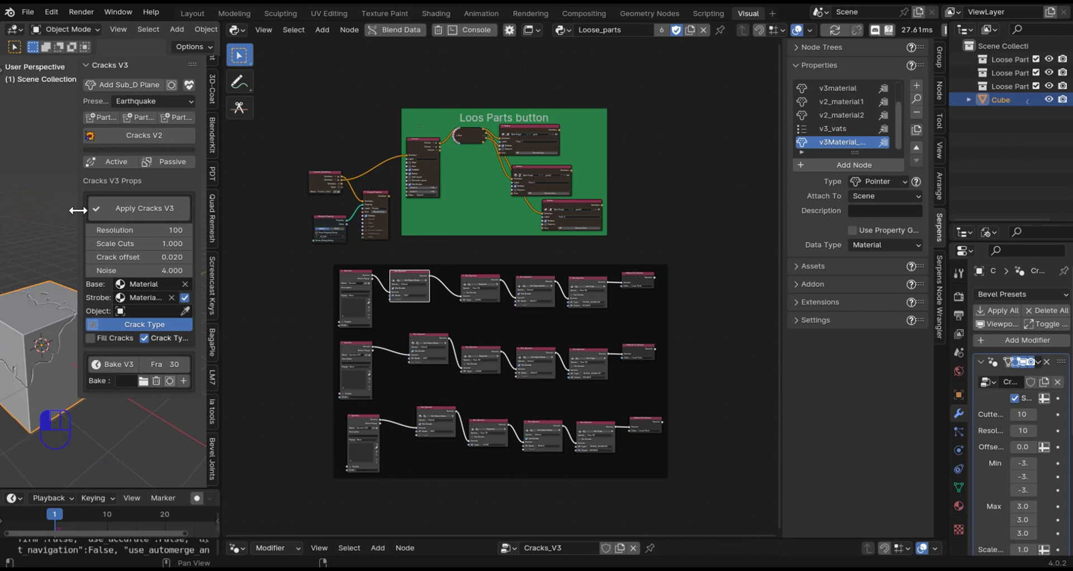
# Delete the Loos Parts button frame with its nodes and the extra framed operator chains
pyautogui.moveTo(672, 498); pyautogui.dragTo(308, 348)
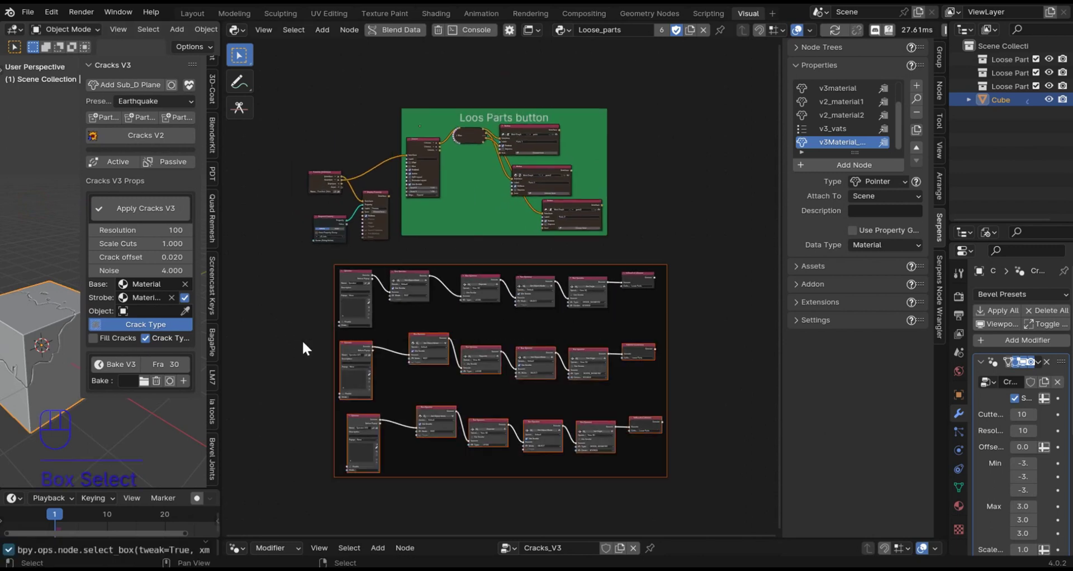
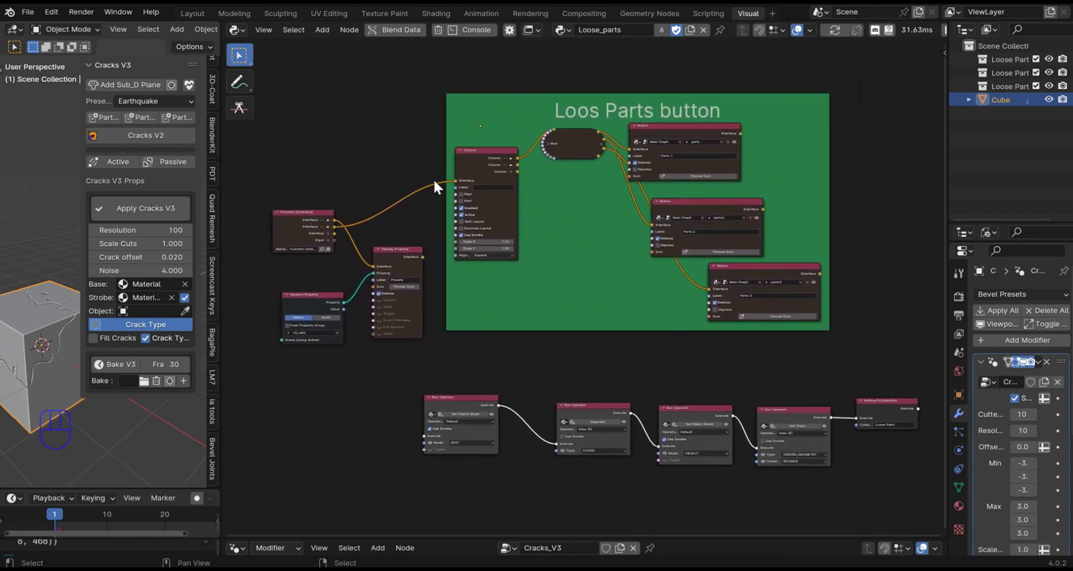
pyautogui.click(435, 217)
pyautogui.moveTo(845, 323); pyautogui.dragTo(462, 113)
pyautogui.press('Delete')
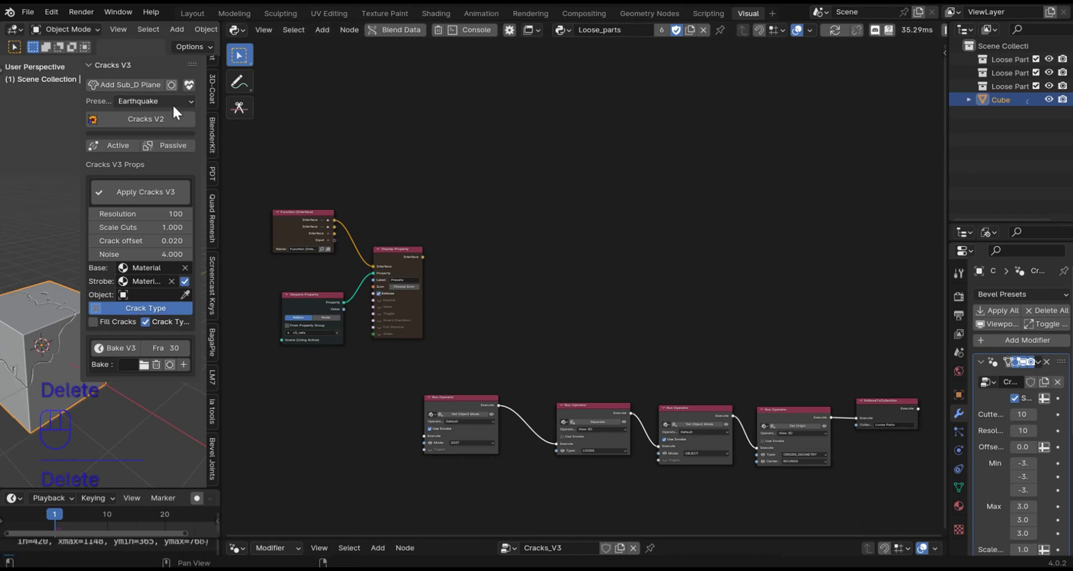
# Save the file as Crack_3_new.blend
pyautogui.click(192, 103)
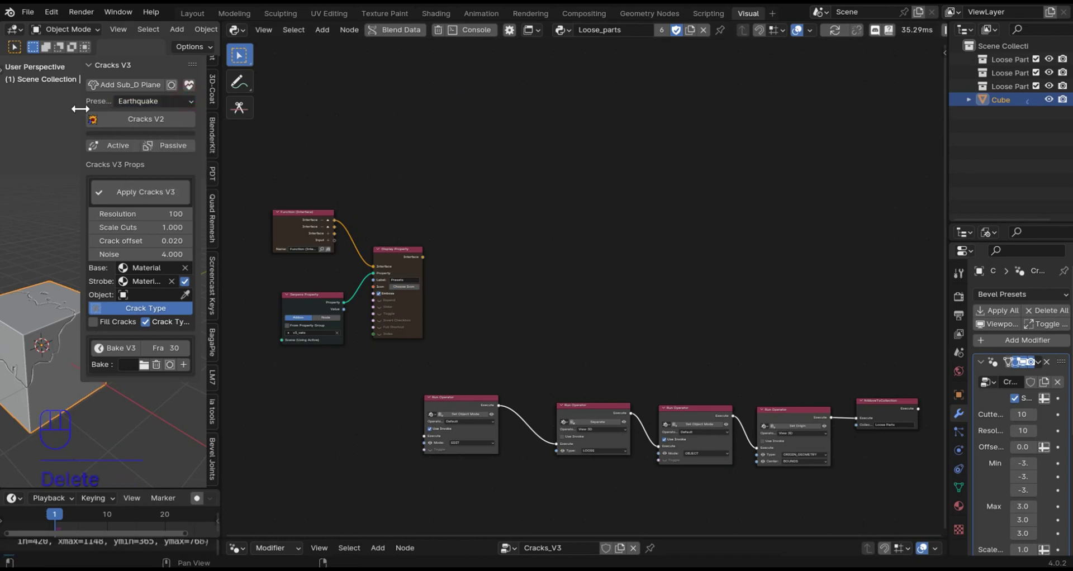
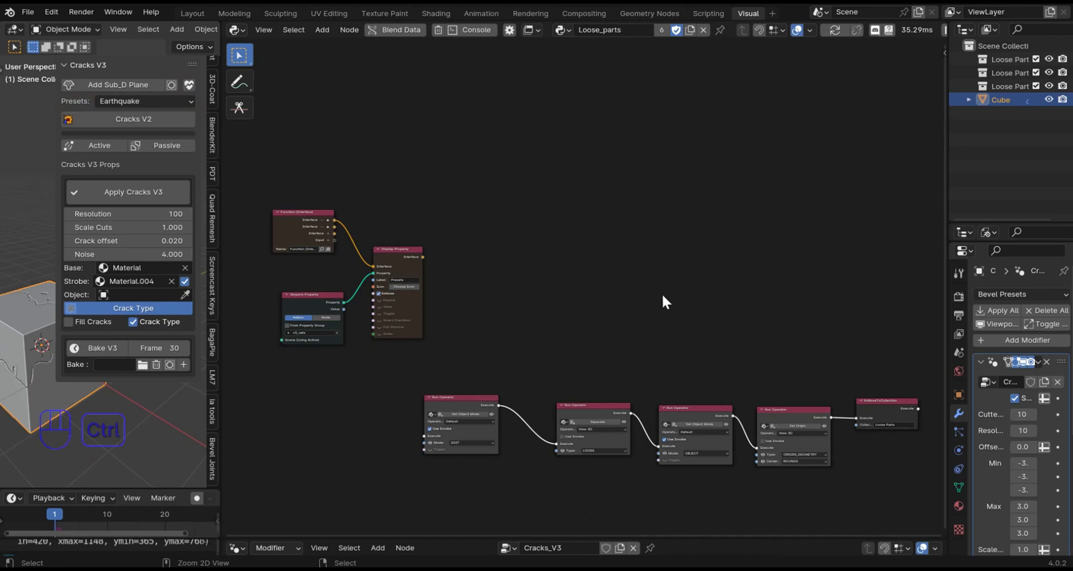
pyautogui.press('ctrl+s')
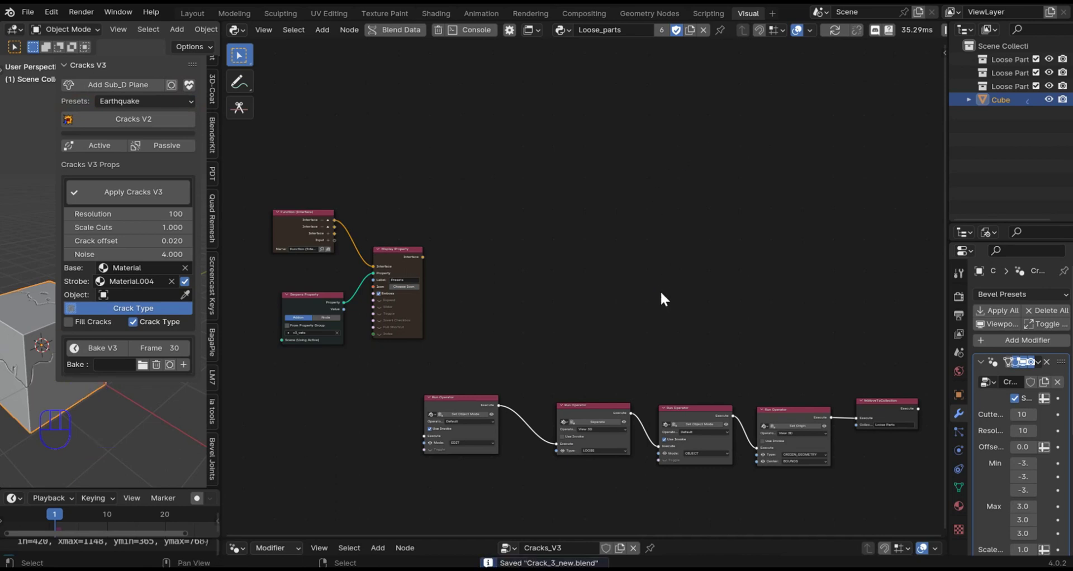
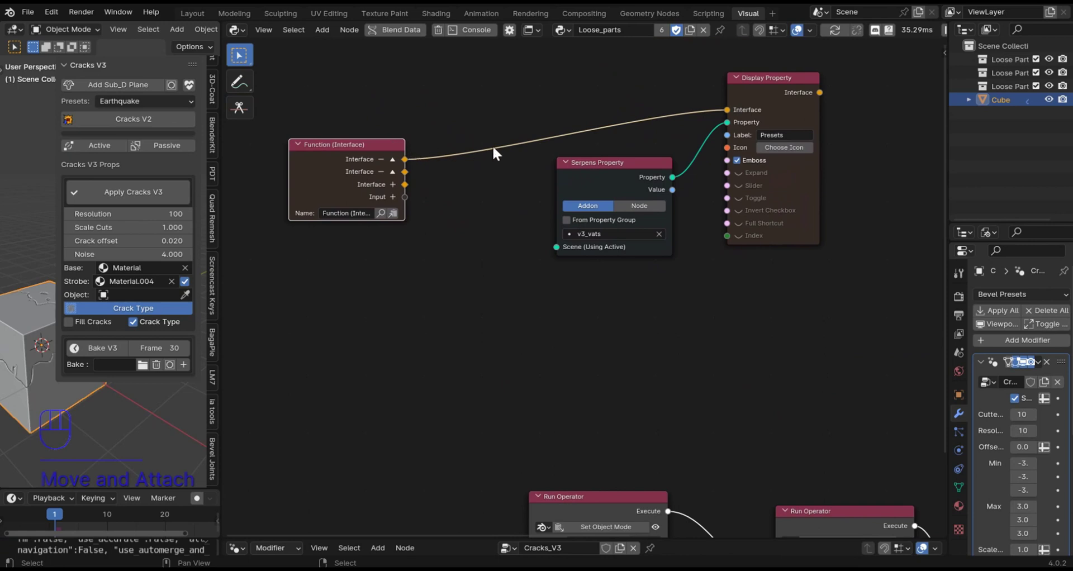
# Show the Serpens node tree list and select the Loose_parts function node
pyautogui.press('n')
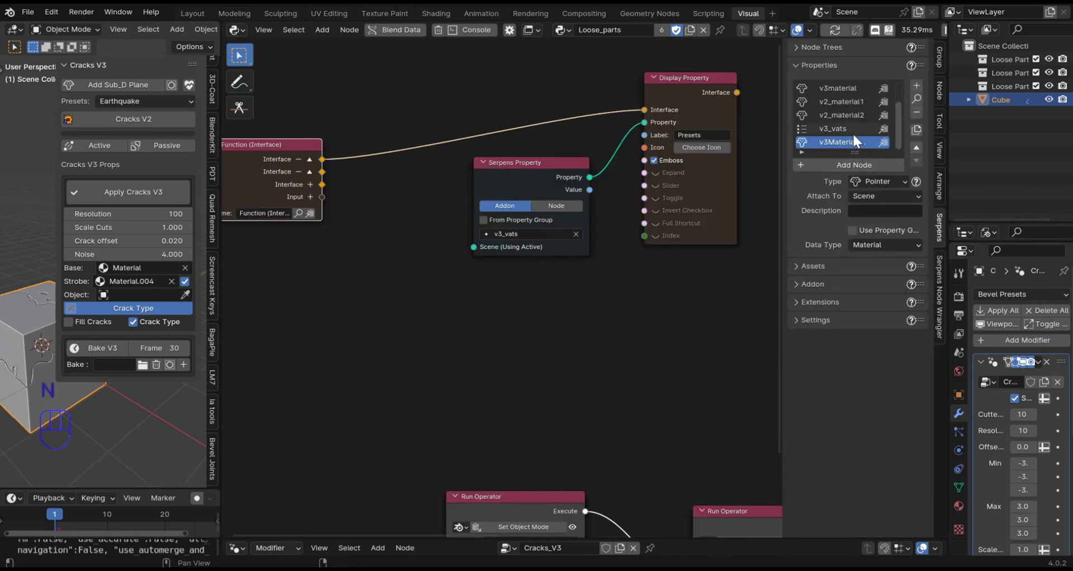
pyautogui.click(805, 52)
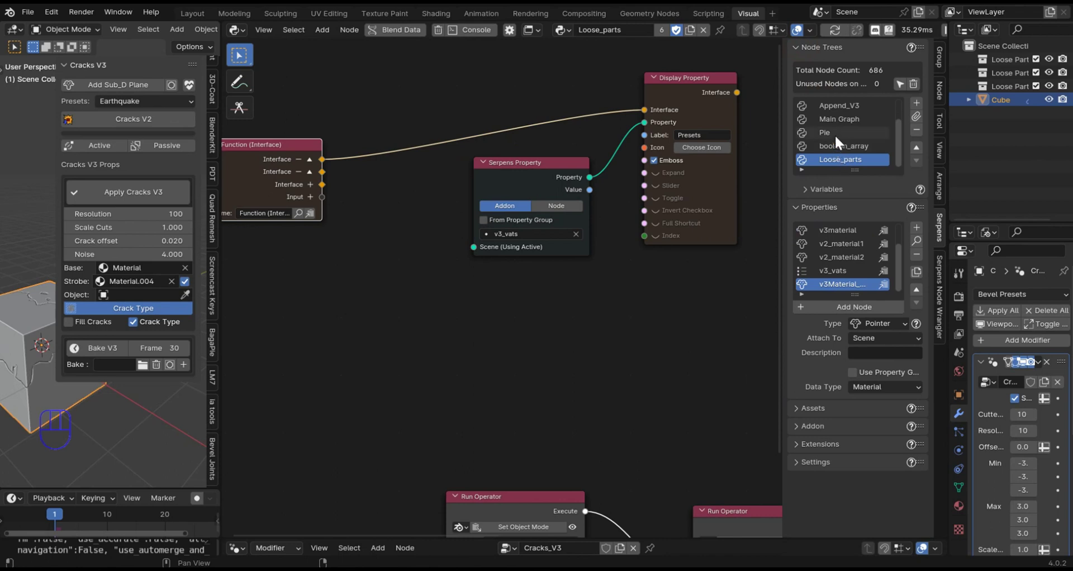
pyautogui.click(838, 126)
# Move the Loose_parts node, remove its link to the Panel output and view the whole main graph
pyautogui.press('n')
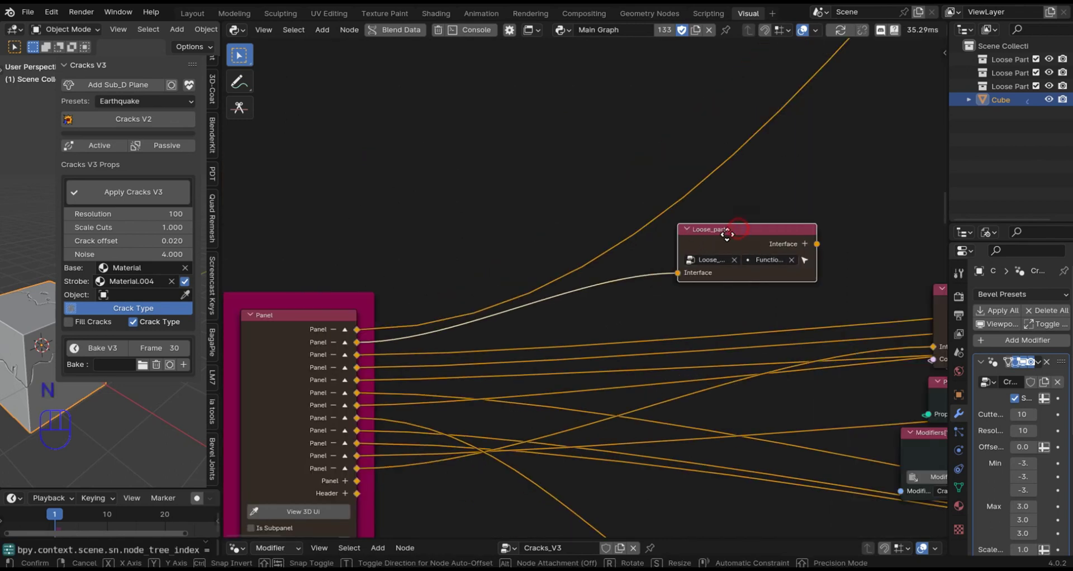
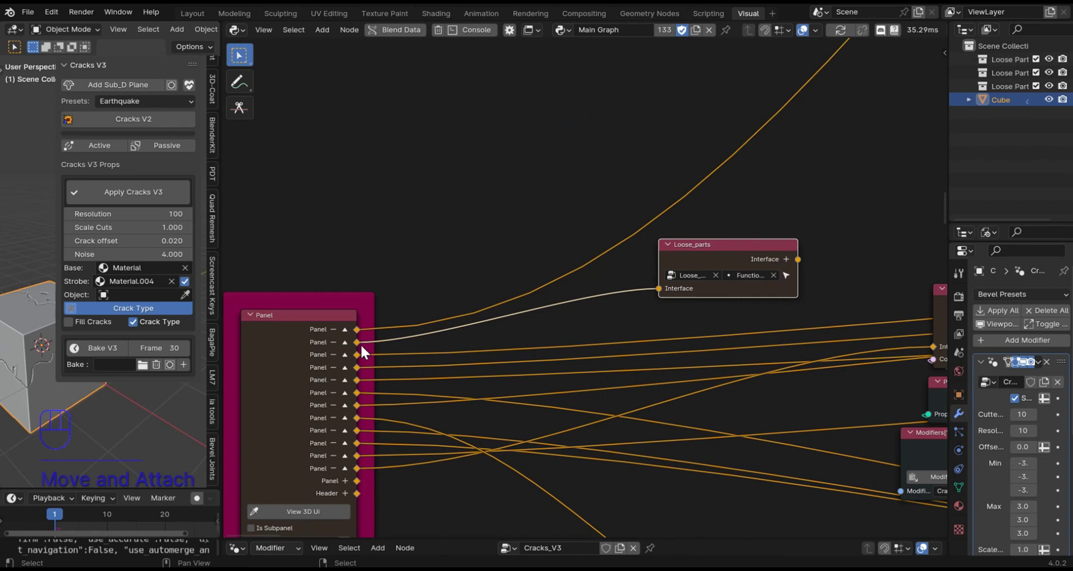
pyautogui.click(583, 318)
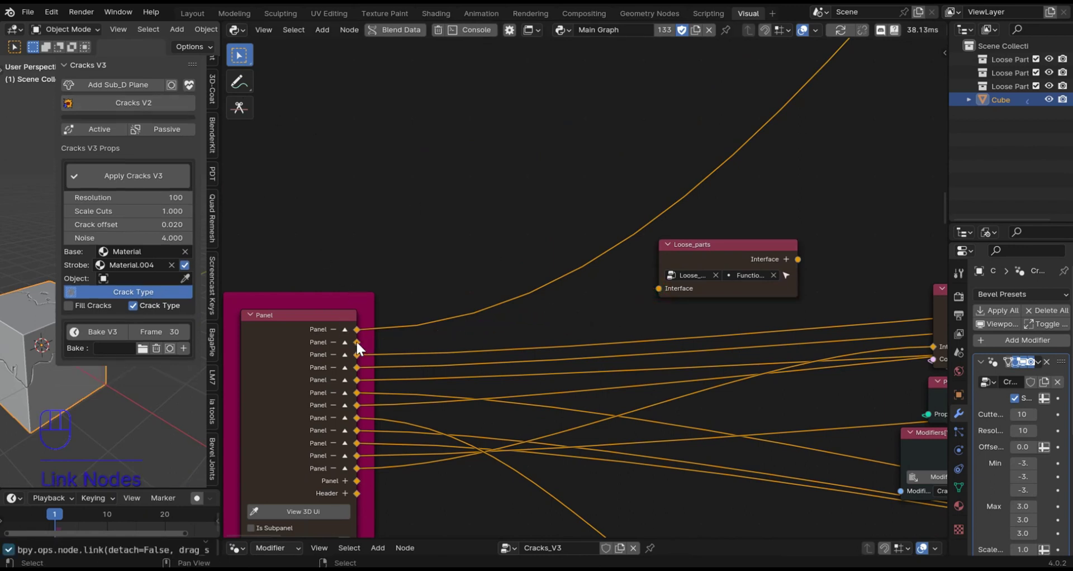
pyautogui.moveTo(607, 313); pyautogui.dragTo(743, 197)
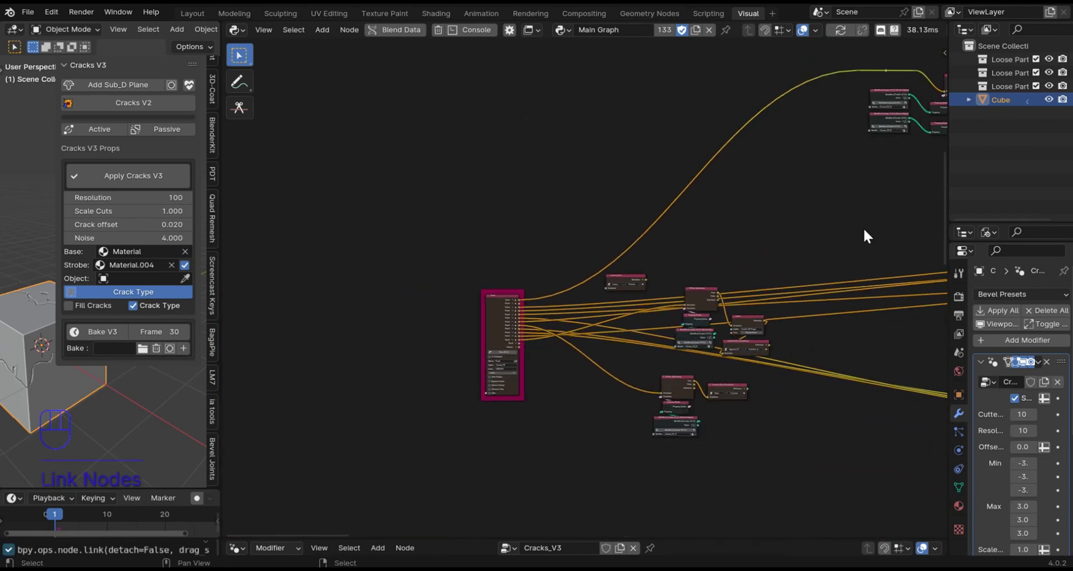
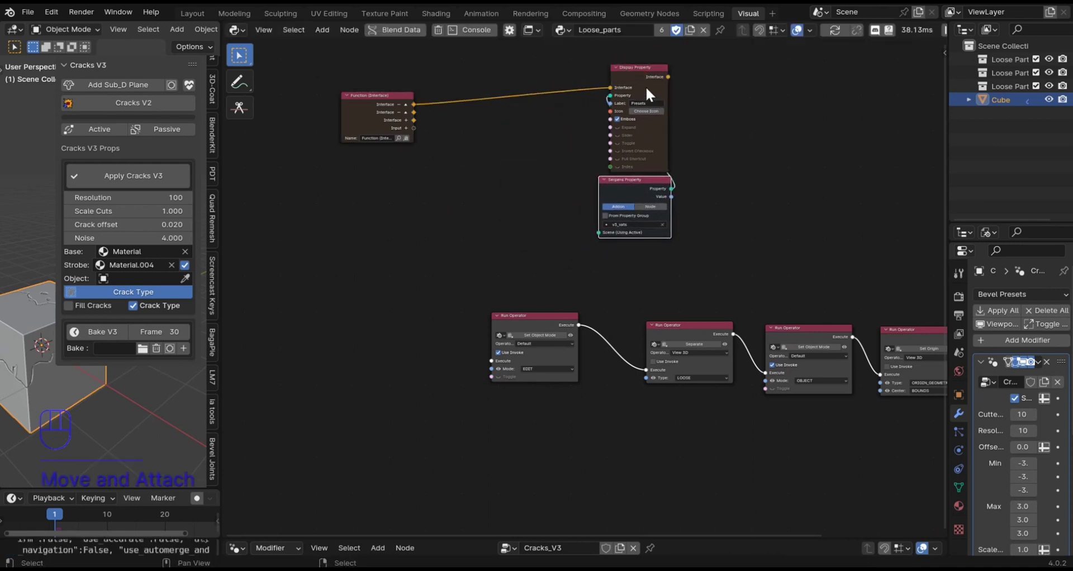
# Duplicate the Display Property node and place the copy to its left in the Loose_parts tree
pyautogui.click(642, 78)
pyautogui.press('shift+d')
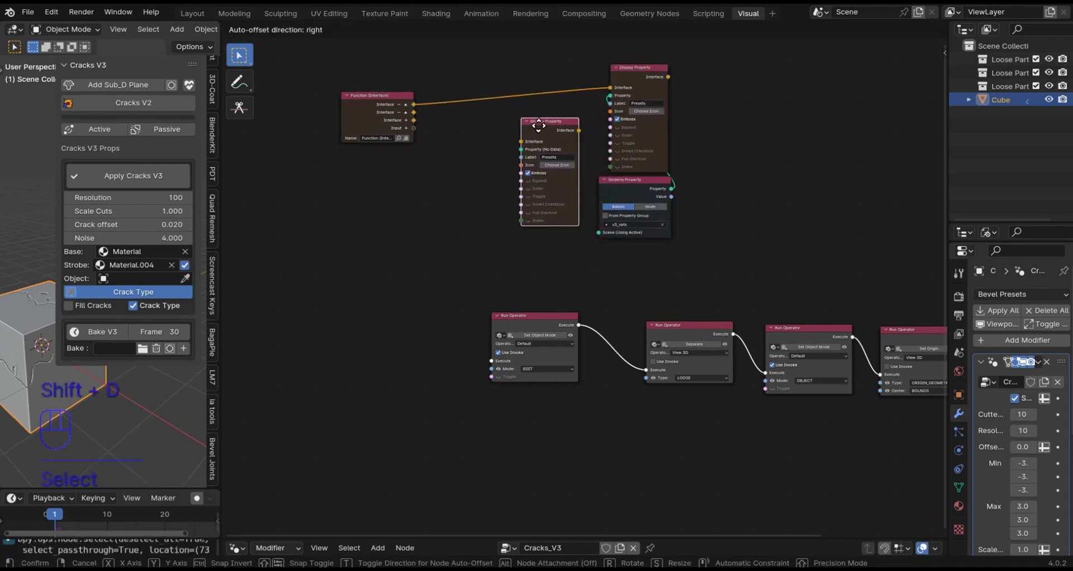
pyautogui.click(538, 133)
# Add a new scene property named Losse_Parts in the Serpens sidebar and set its type to Enum
pyautogui.doubleClick(400, 99)
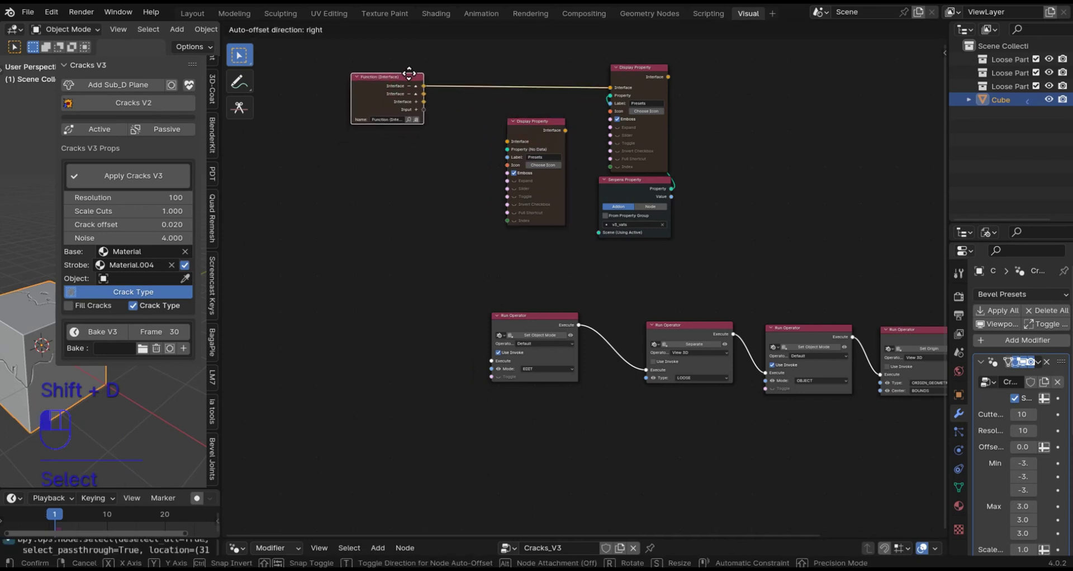
pyautogui.press('n')
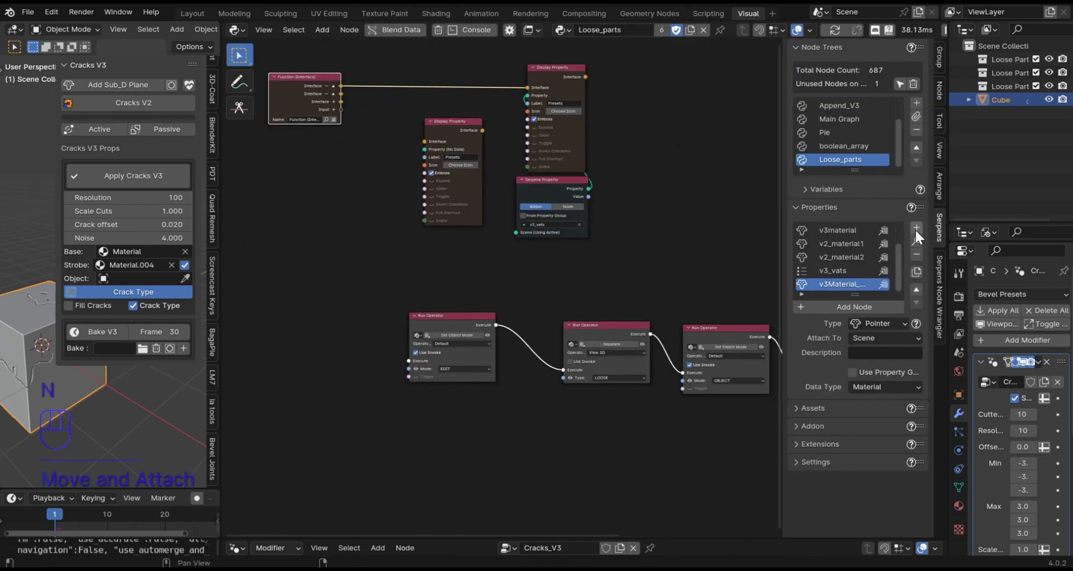
pyautogui.moveTo(847, 292); pyautogui.dragTo(845, 288)
pyautogui.press('s')
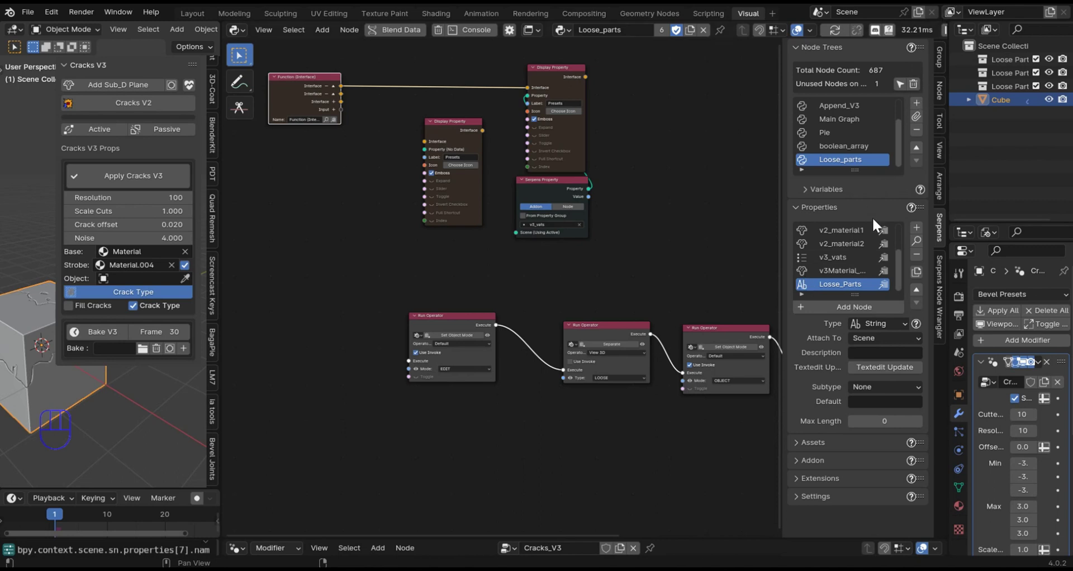
pyautogui.moveTo(886, 329); pyautogui.dragTo(898, 405)
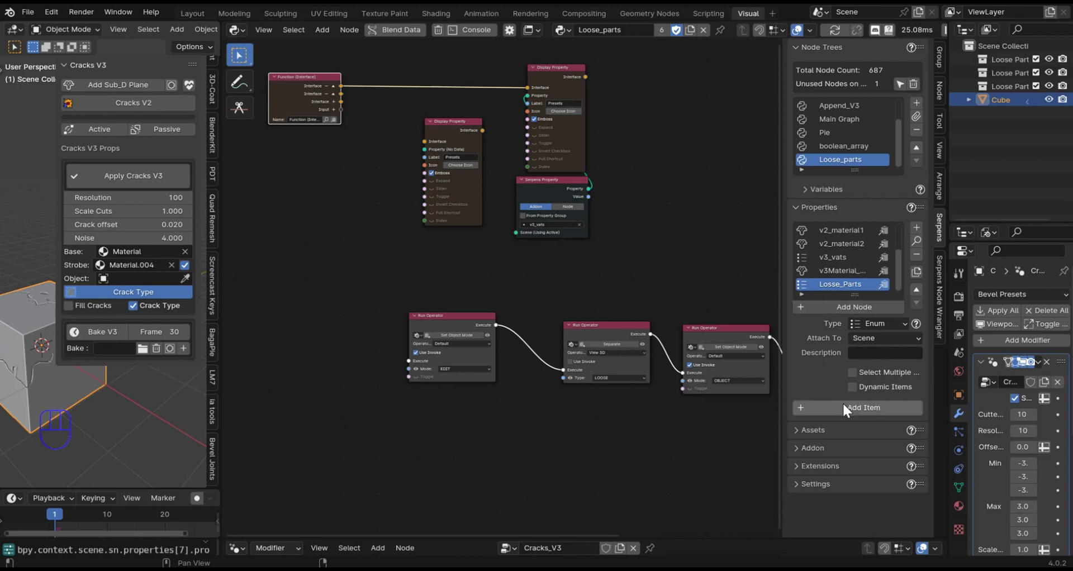
# Add the enum's first two items and name them Parts 1 and Parts 2
pyautogui.click(854, 414)
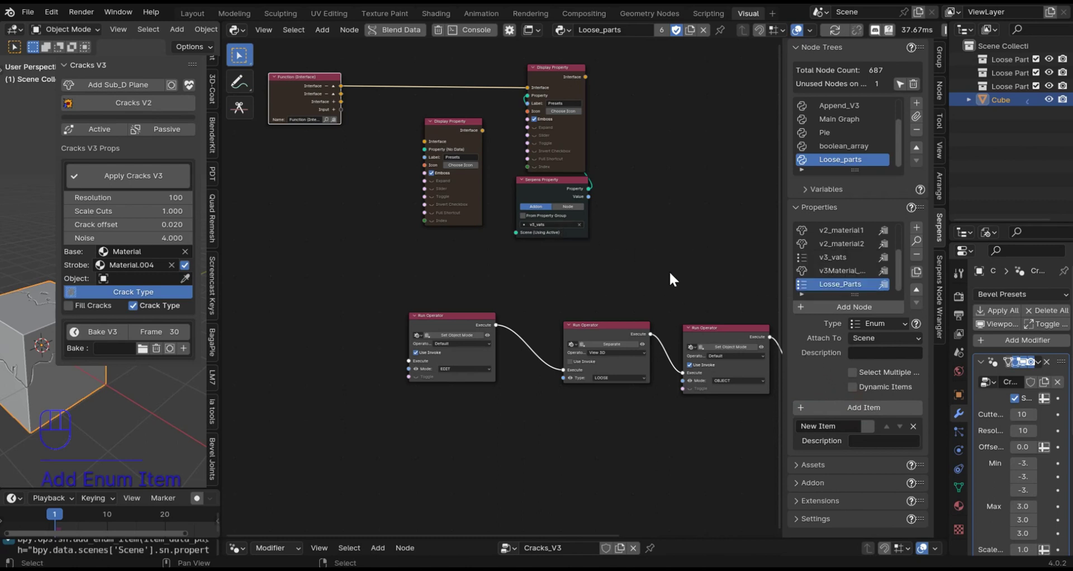
pyautogui.click(858, 425)
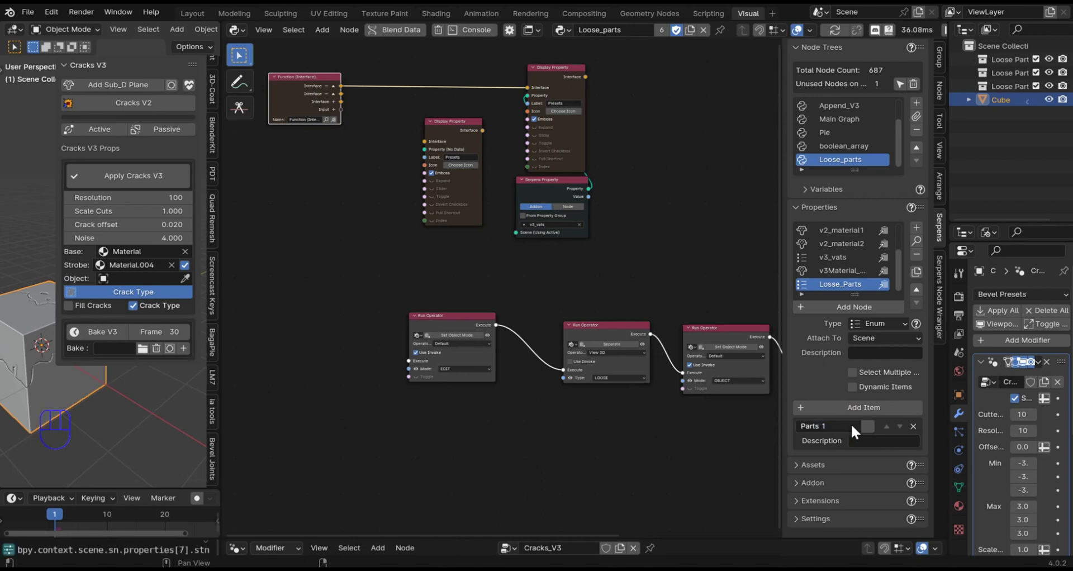
pyautogui.click(852, 417)
pyautogui.click(835, 466)
pyautogui.moveTo(839, 428); pyautogui.dragTo(833, 475)
pyautogui.click(835, 470)
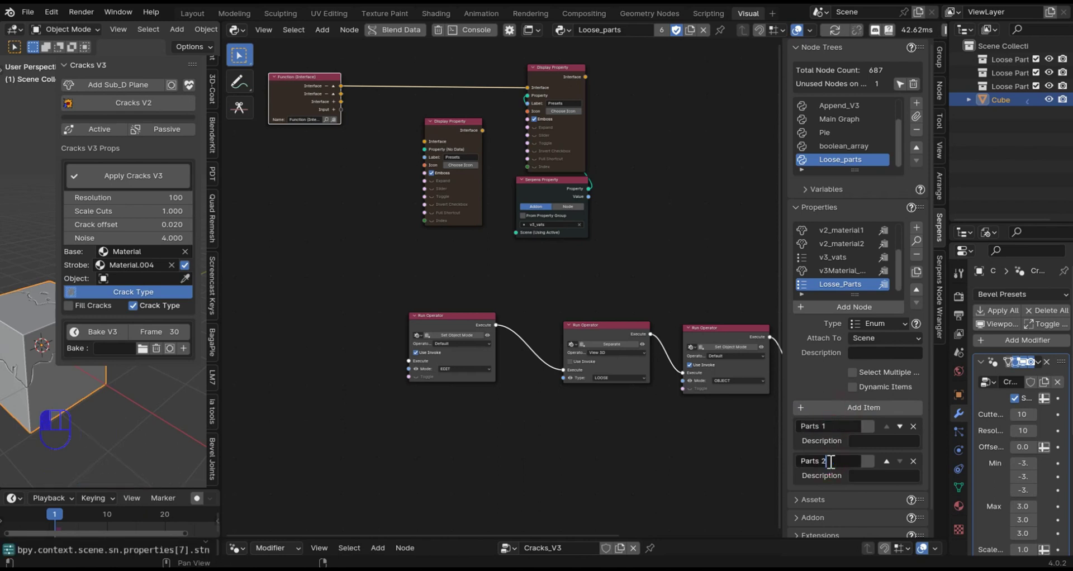
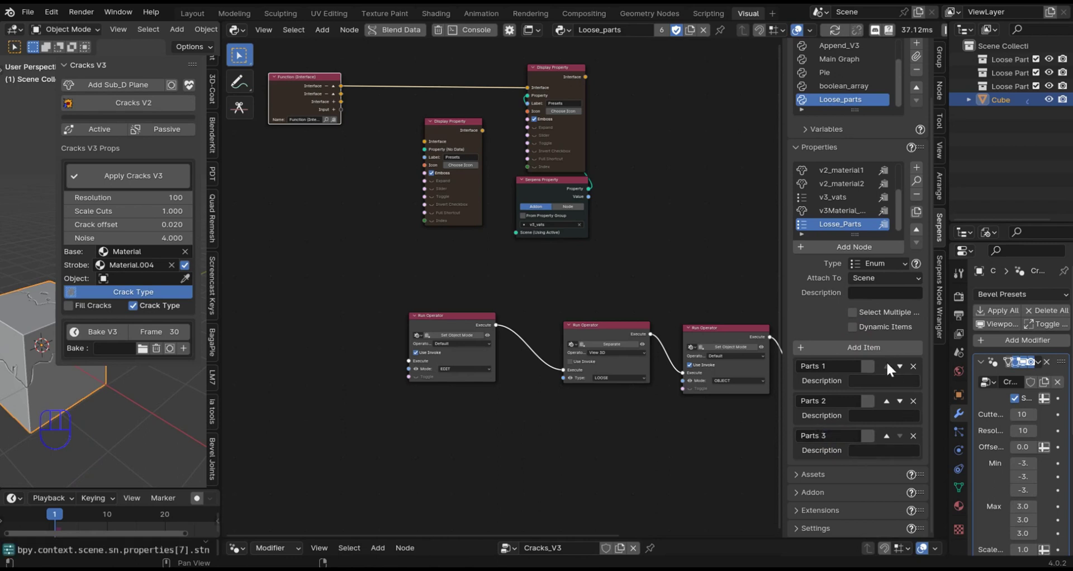
# Add the remaining items Parts 3 to Parts 5 to the Losse_Parts enum
pyautogui.click(868, 356)
pyautogui.moveTo(851, 435); pyautogui.dragTo(862, 445)
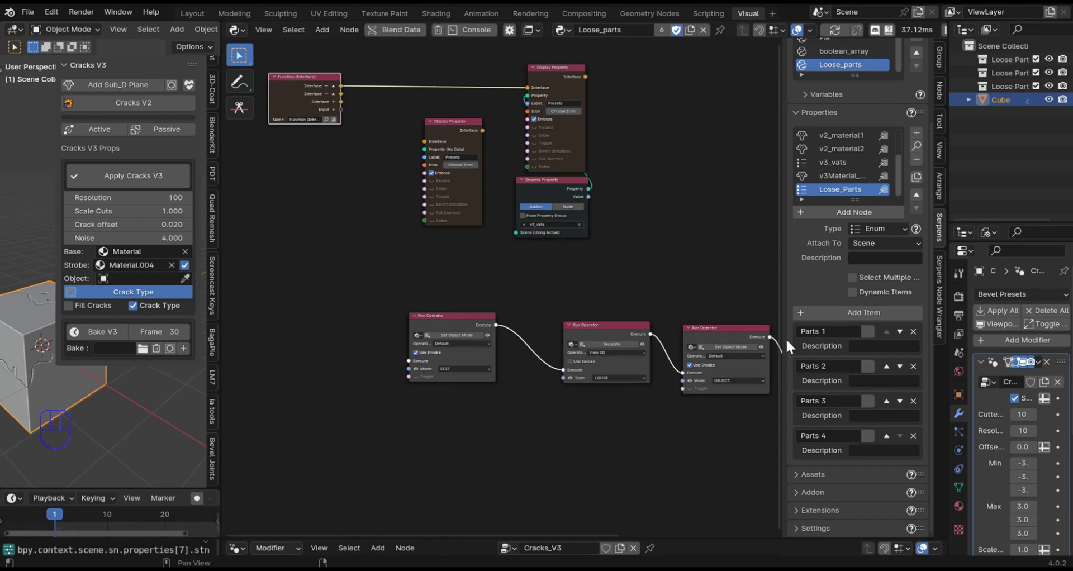
pyautogui.moveTo(852, 334); pyautogui.dragTo(849, 347)
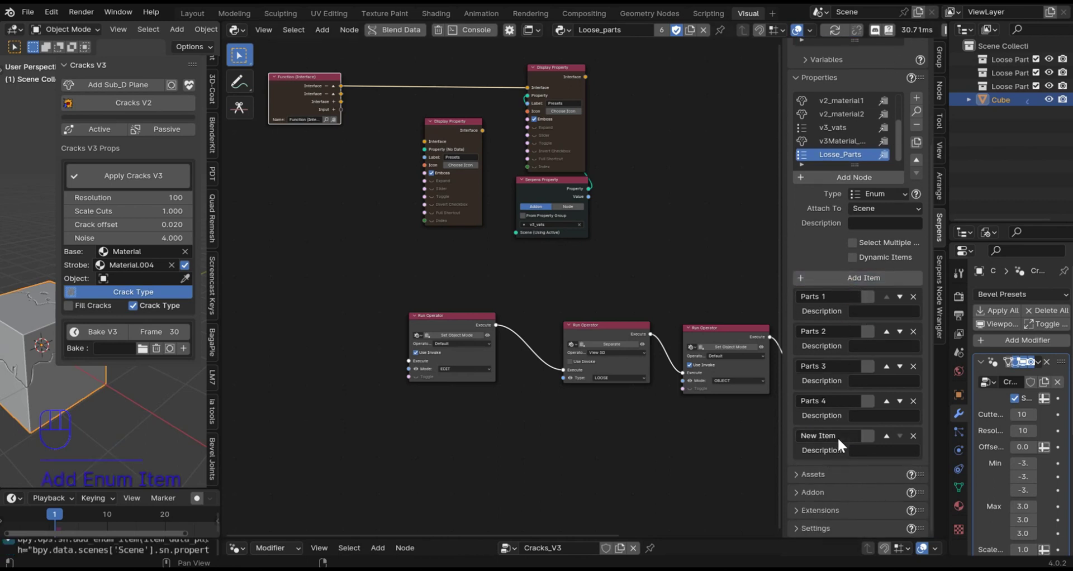
pyautogui.click(844, 435)
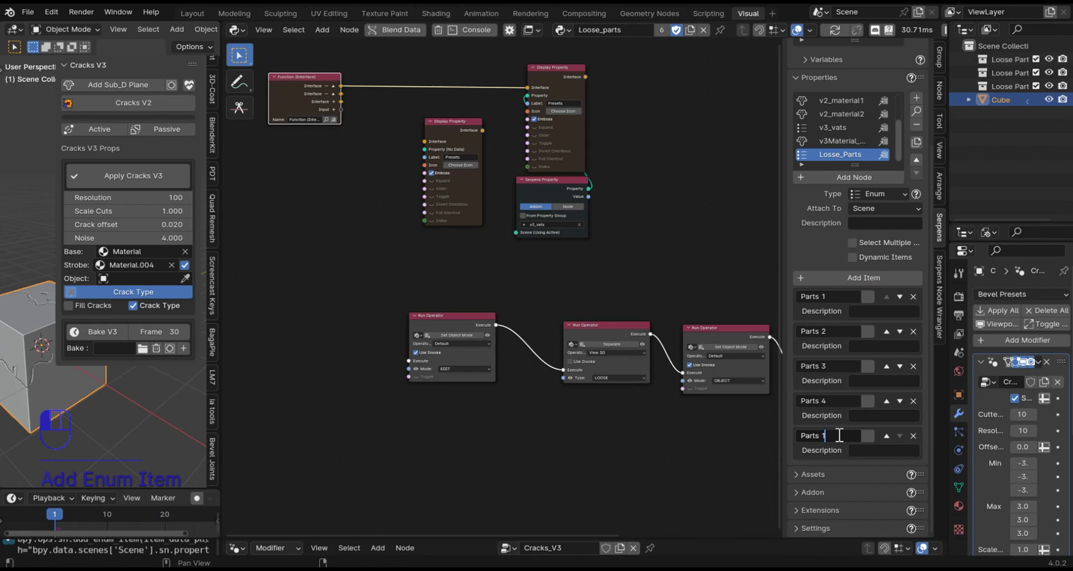
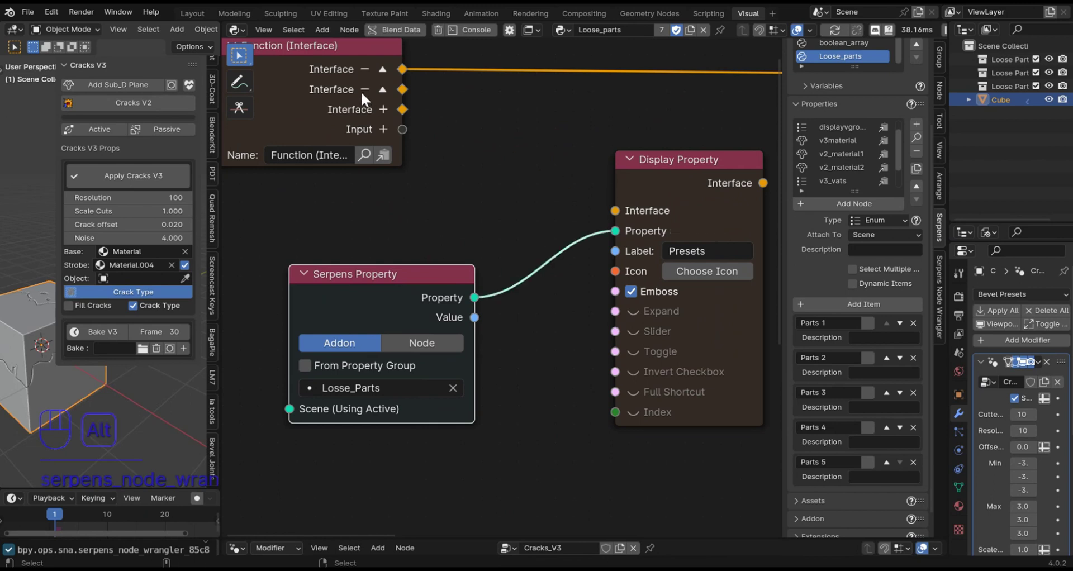
# Connect the Function interface's second socket to the Display Property and recompile the add-on
pyautogui.moveTo(442, 126); pyautogui.dragTo(641, 190)
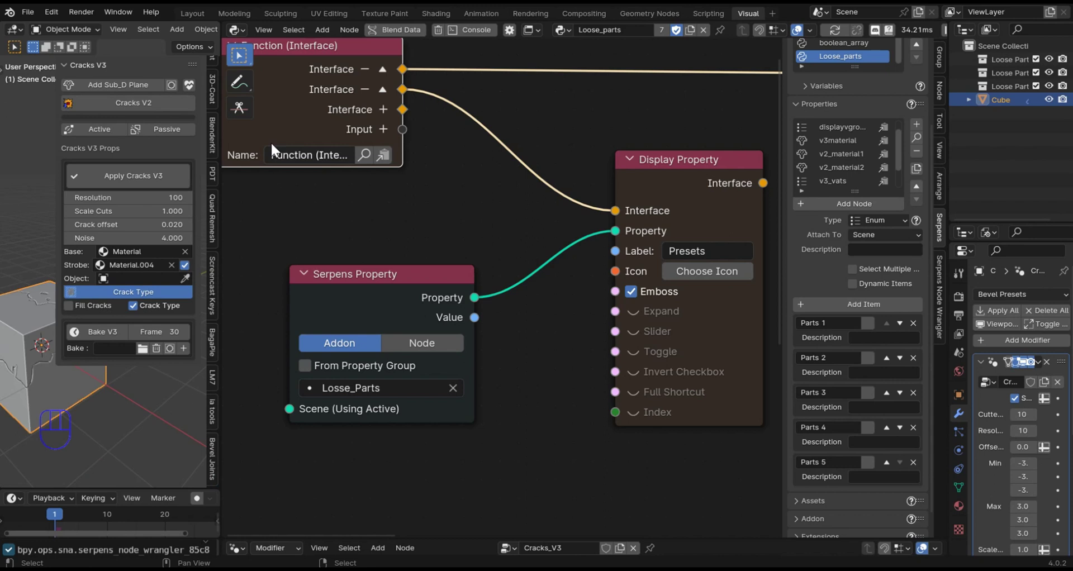
pyautogui.moveTo(517, 157); pyautogui.dragTo(483, 142)
pyautogui.press('shift+r')
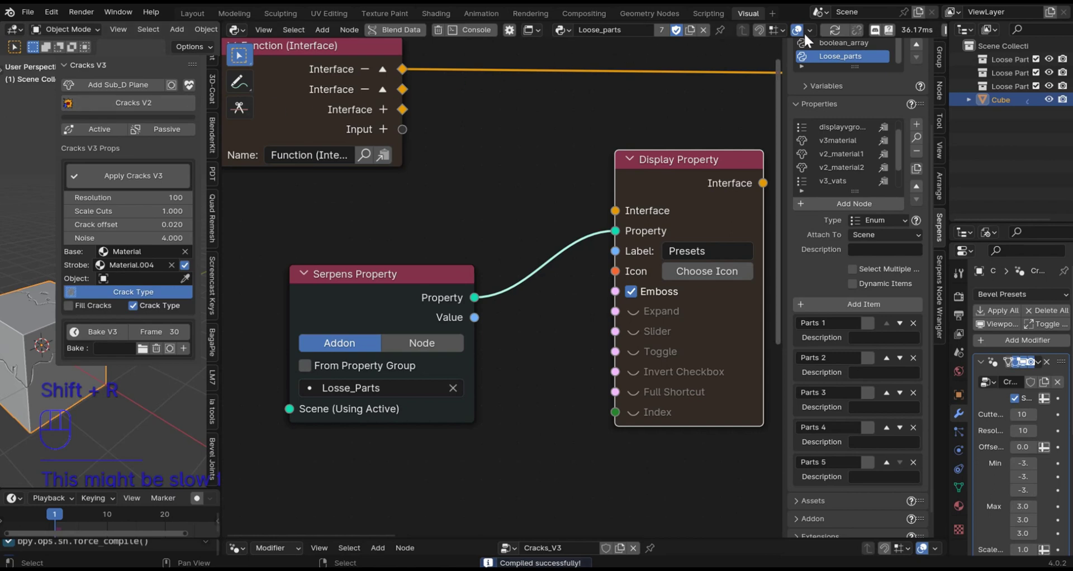
# Zoom out to bring the whole interface node group into view
pyautogui.middleClick(566, 277)
pyautogui.moveTo(345, 217); pyautogui.dragTo(290, 277)
pyautogui.moveTo(403, 158); pyautogui.dragTo(485, 245)
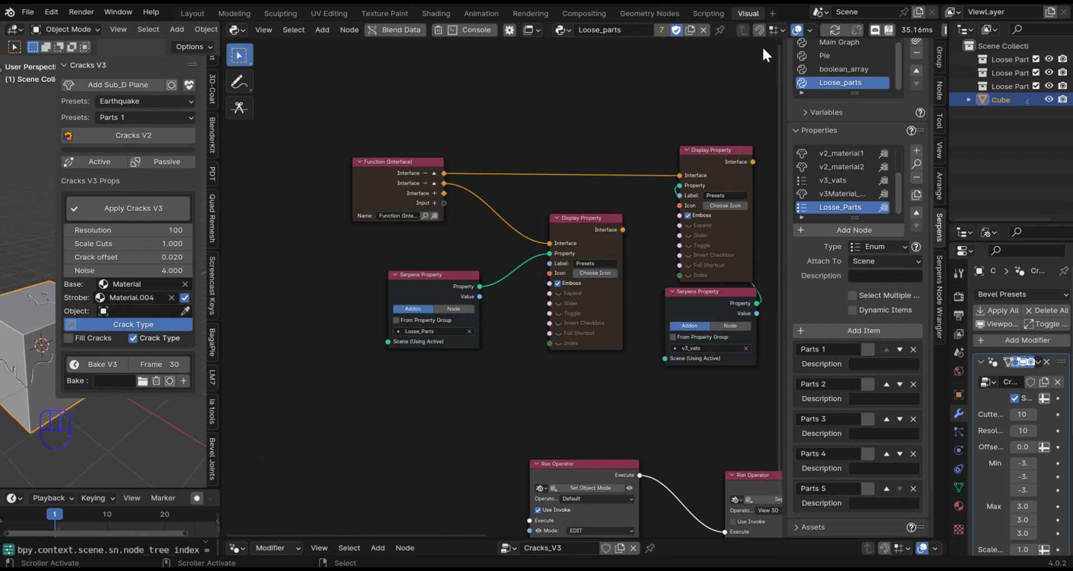
# Wrap the Losse_Parts display nodes in a green frame and give the Function (Interface) node its own frame
pyautogui.moveTo(692, 364); pyautogui.dragTo(296, 131)
pyautogui.press('ctrl+j')
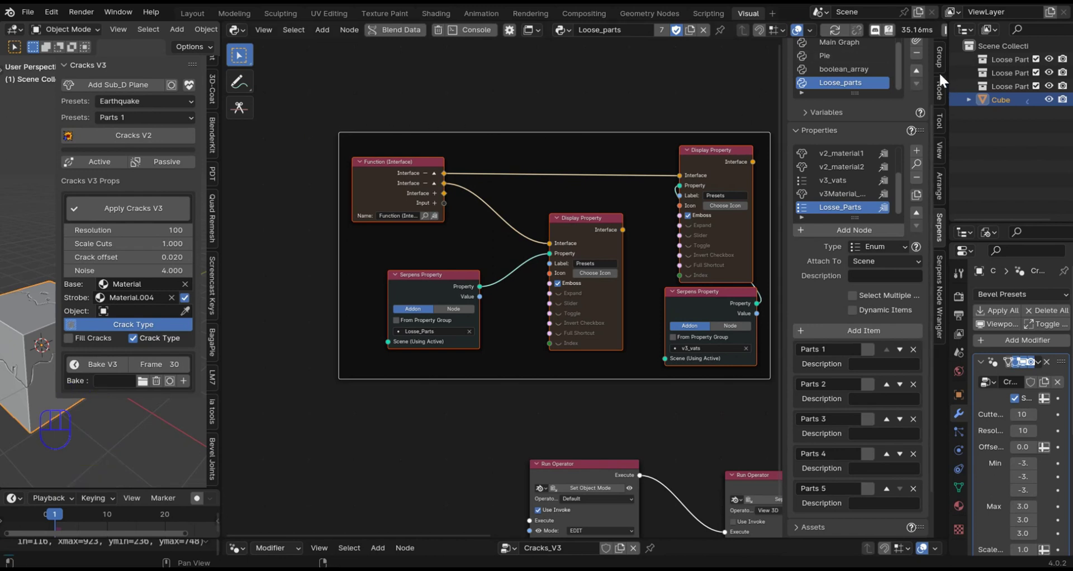
pyautogui.click(946, 88)
pyautogui.click(817, 110)
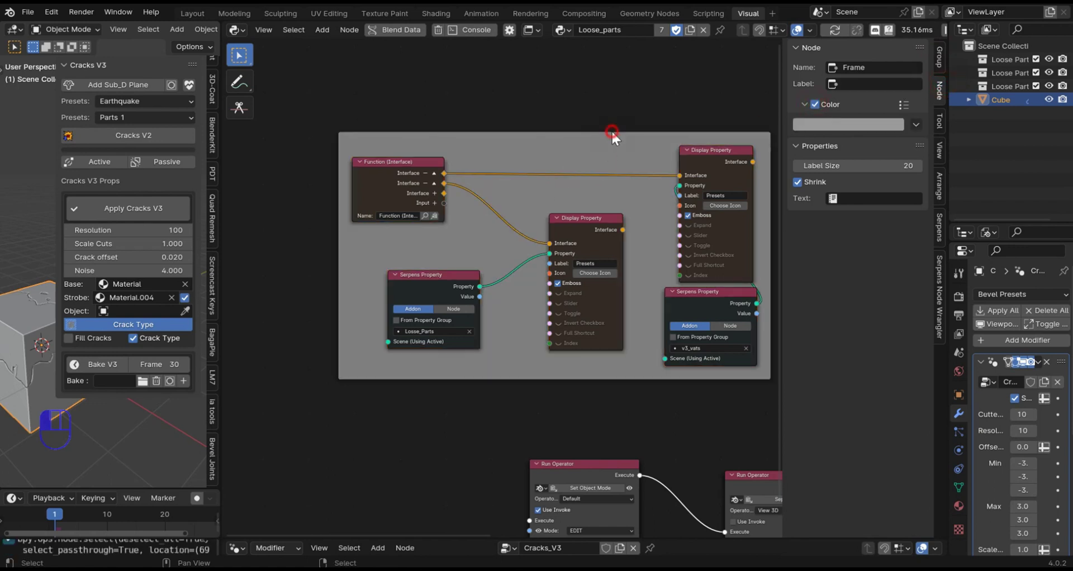
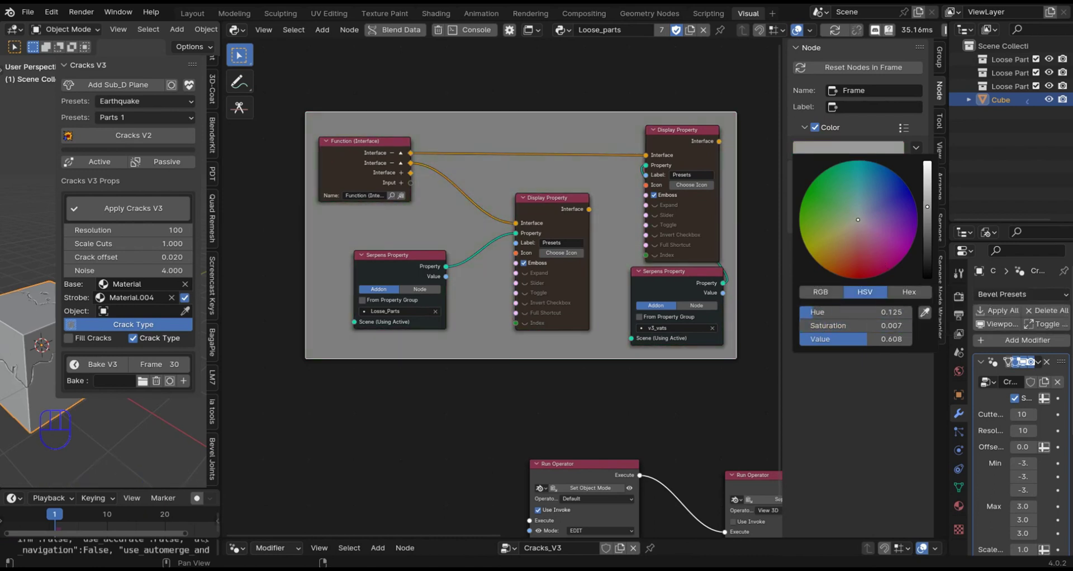
pyautogui.moveTo(392, 188); pyautogui.dragTo(345, 148)
pyautogui.press('ctrl+j')
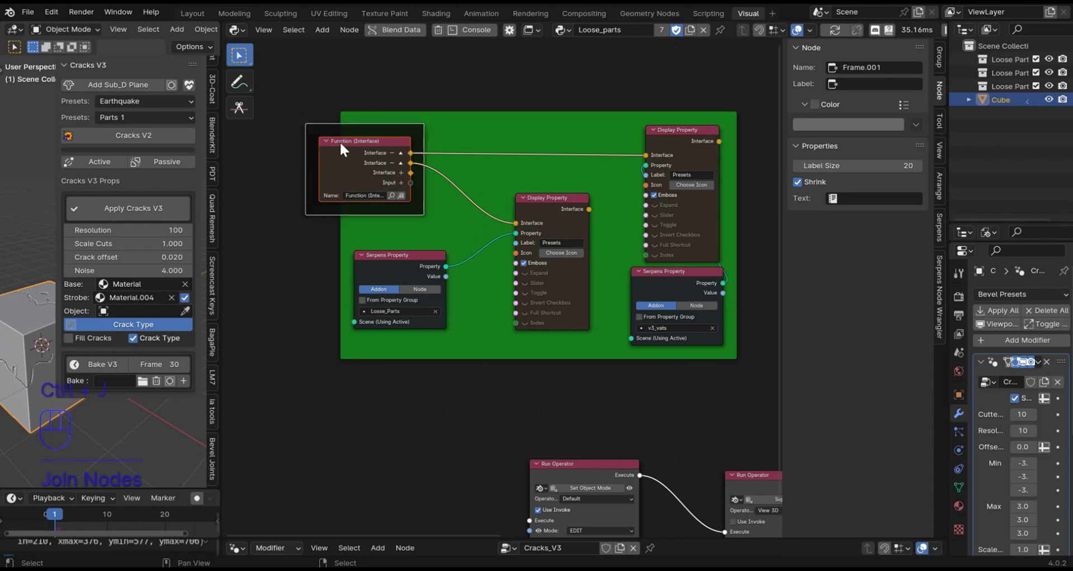
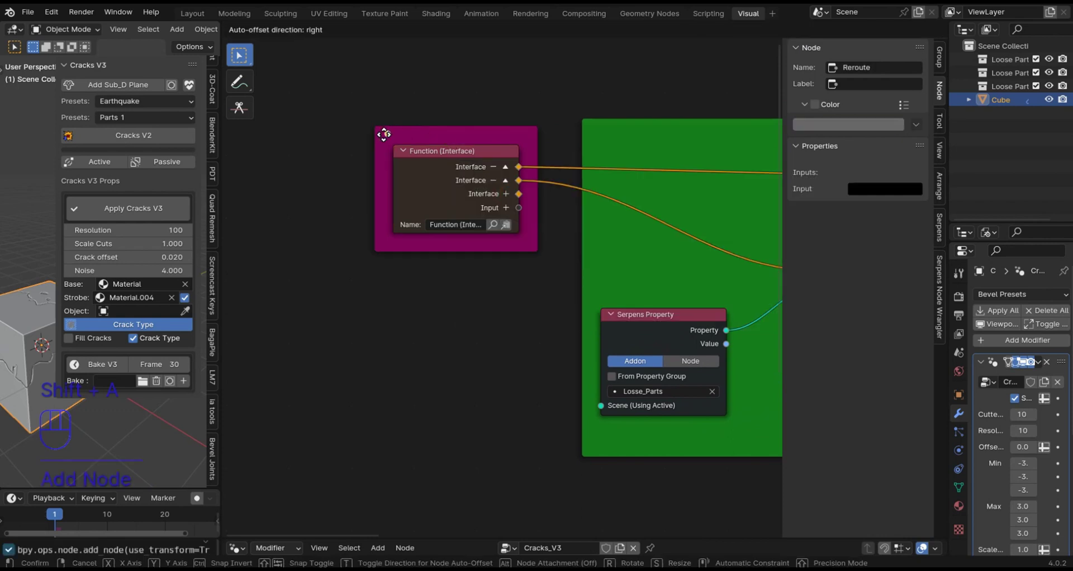
# Move and duplicate reroutes in Frame.001 so only the Losse_Parts display node receives the Interface
pyautogui.press('g')
pyautogui.press('shift+d')
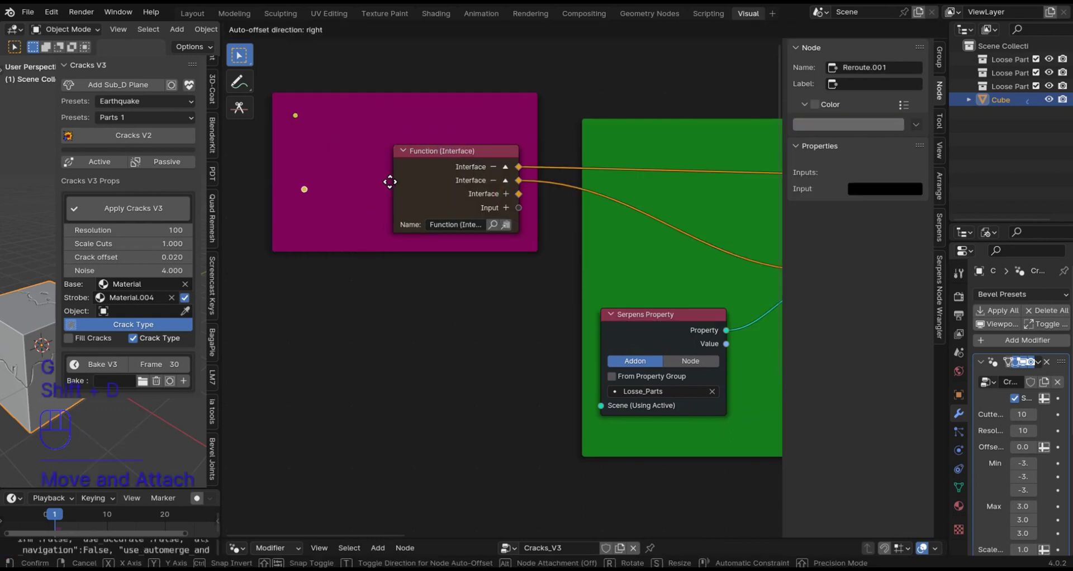
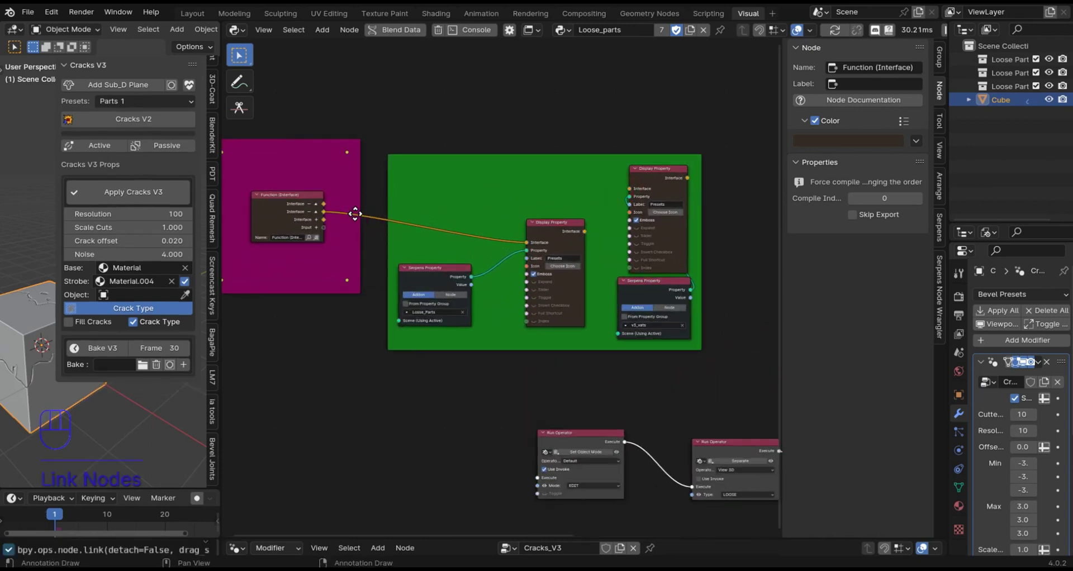
# Link the Function (Interface) outputs to both Display Property nodes and clear the 'Presets' label
pyautogui.moveTo(513, 231); pyautogui.dragTo(291, 216)
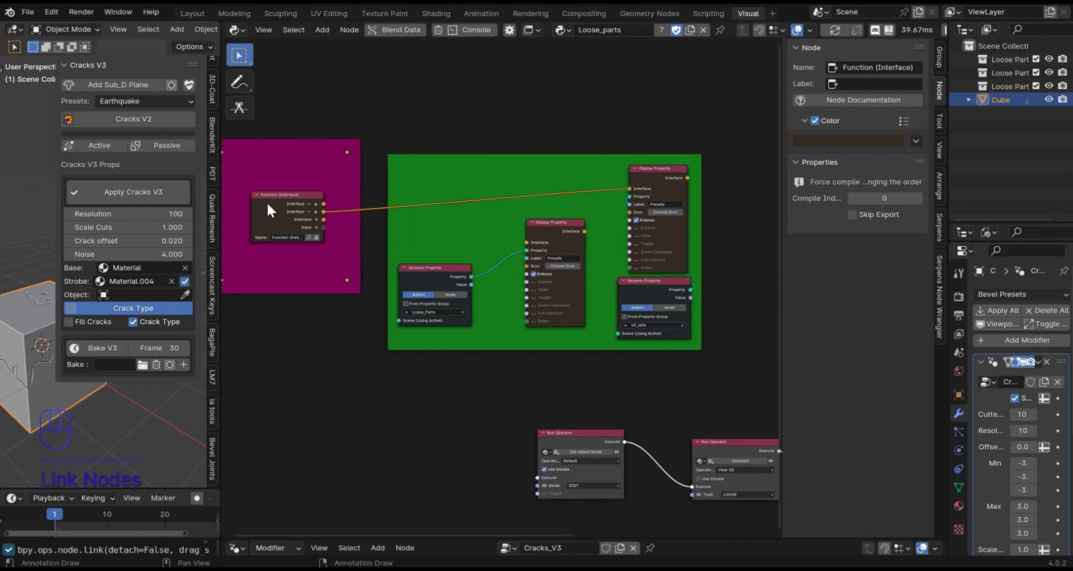
pyautogui.moveTo(336, 216); pyautogui.dragTo(354, 230)
pyautogui.moveTo(422, 265); pyautogui.dragTo(534, 247)
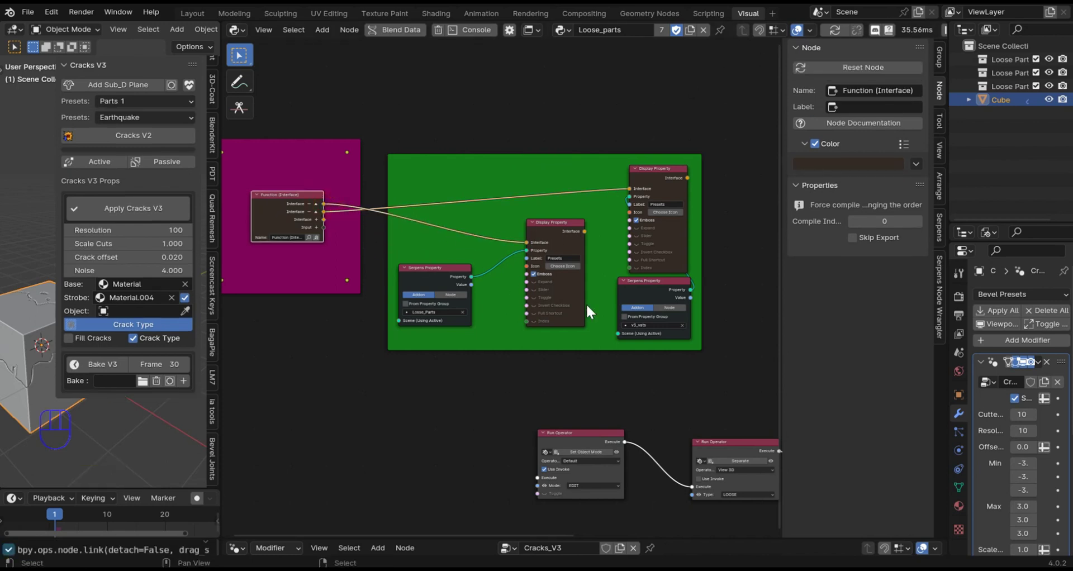
pyautogui.click(602, 240)
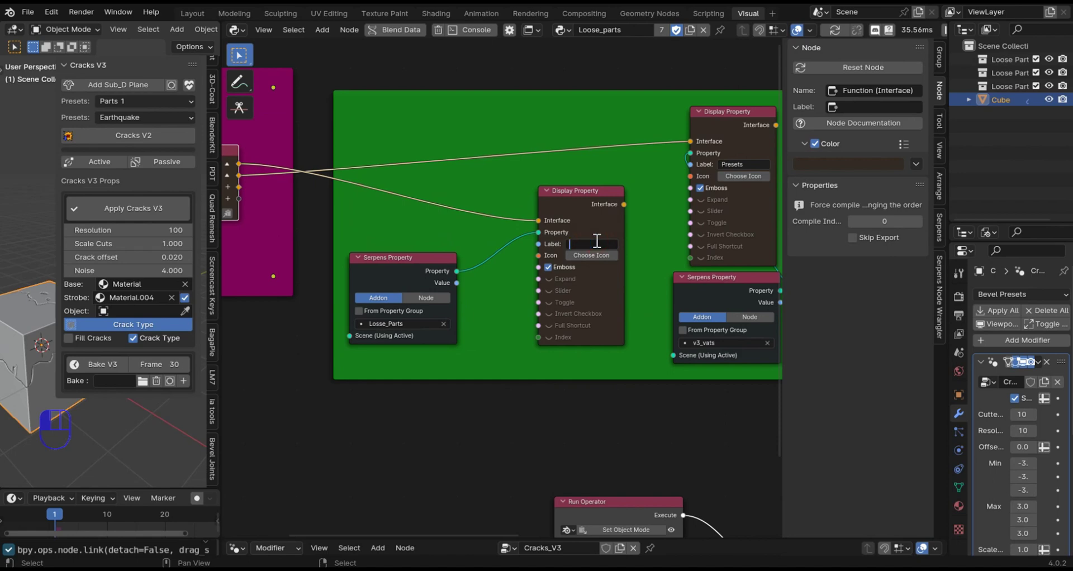
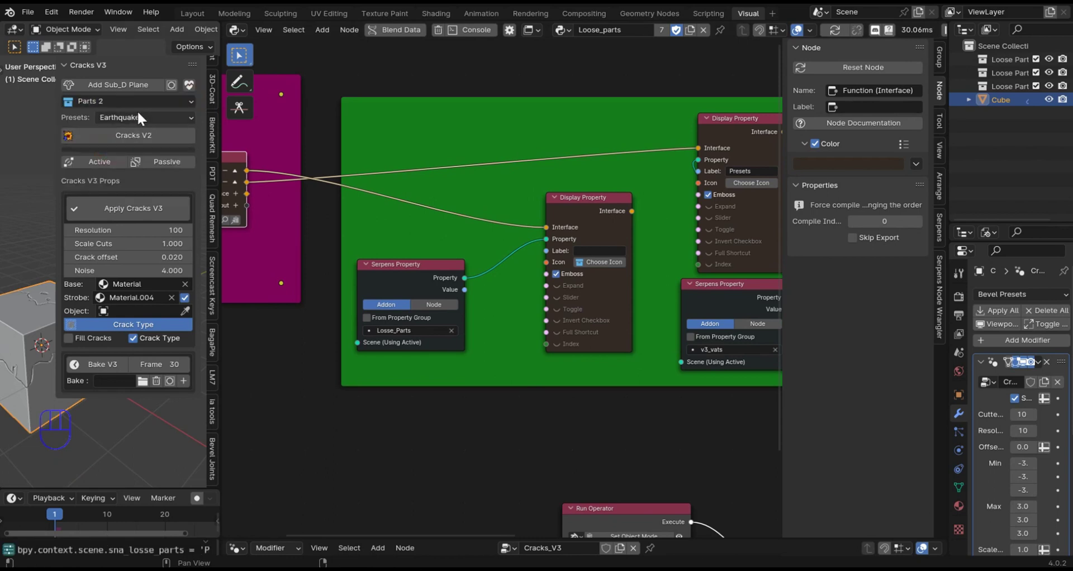
pyautogui.moveTo(143, 108); pyautogui.dragTo(126, 139)
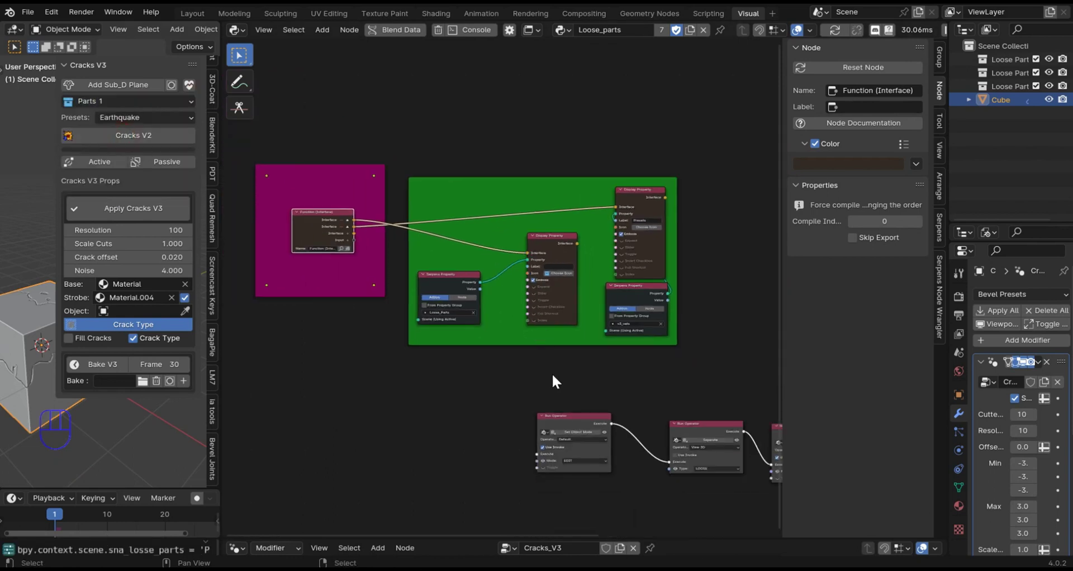
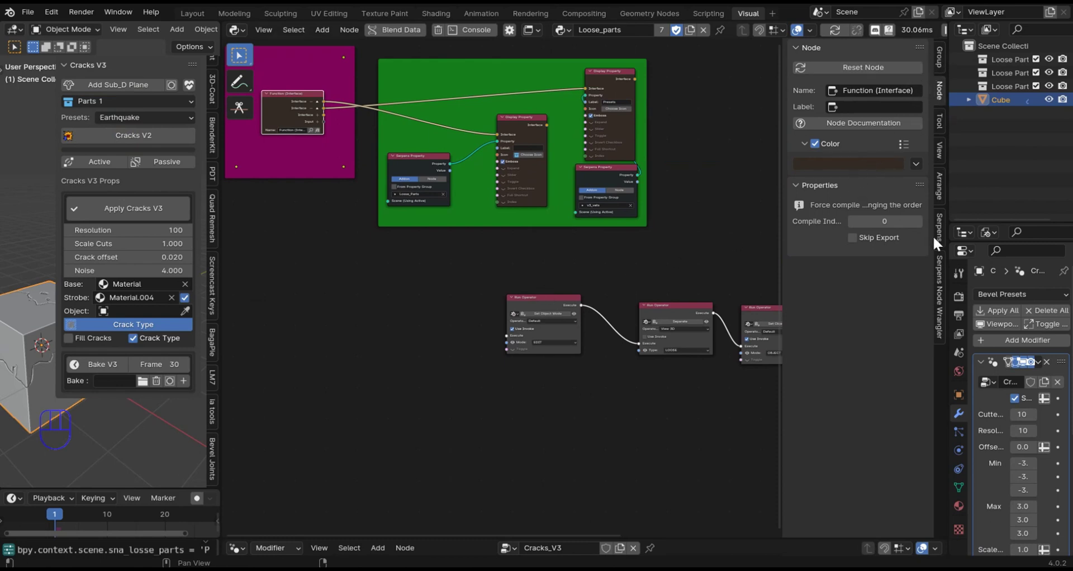
# Show the Losse_Parts enum with items Parts 1–5 in the Serpens Properties list
pyautogui.click(946, 236)
pyautogui.click(798, 221)
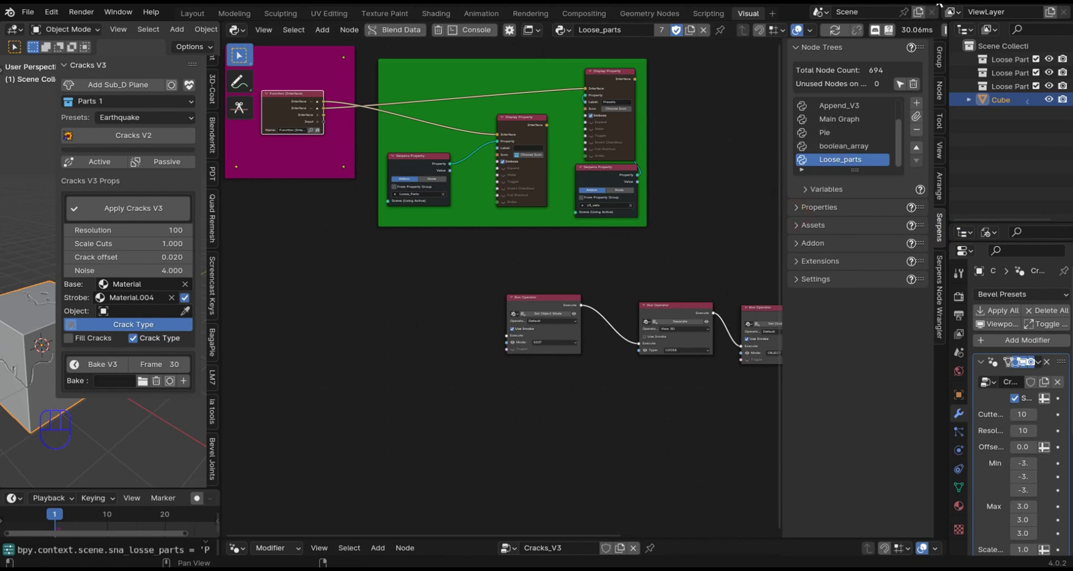
pyautogui.moveTo(804, 201); pyautogui.dragTo(818, 137)
pyautogui.click(798, 57)
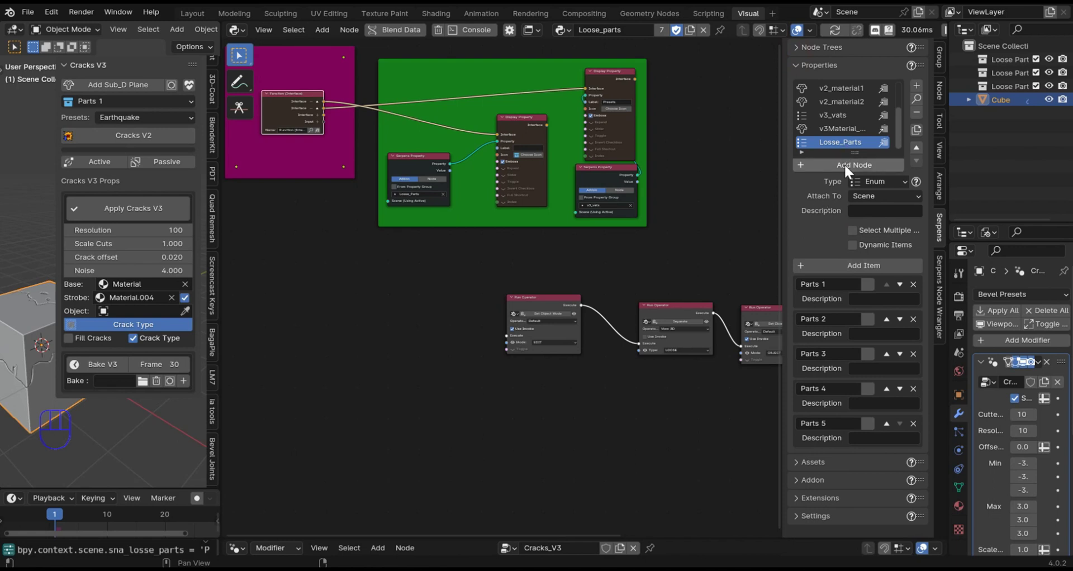
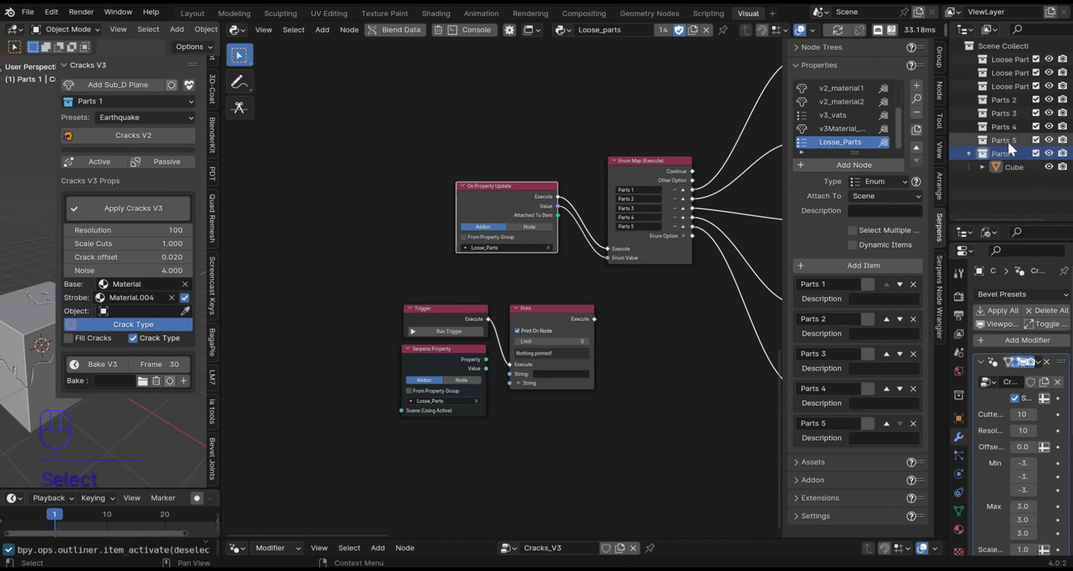
# Delete the old Losse Parts and Parts collections in the Outliner, then choose Parts 2 in the Cracks V3 panel
pyautogui.press('shift+Up')
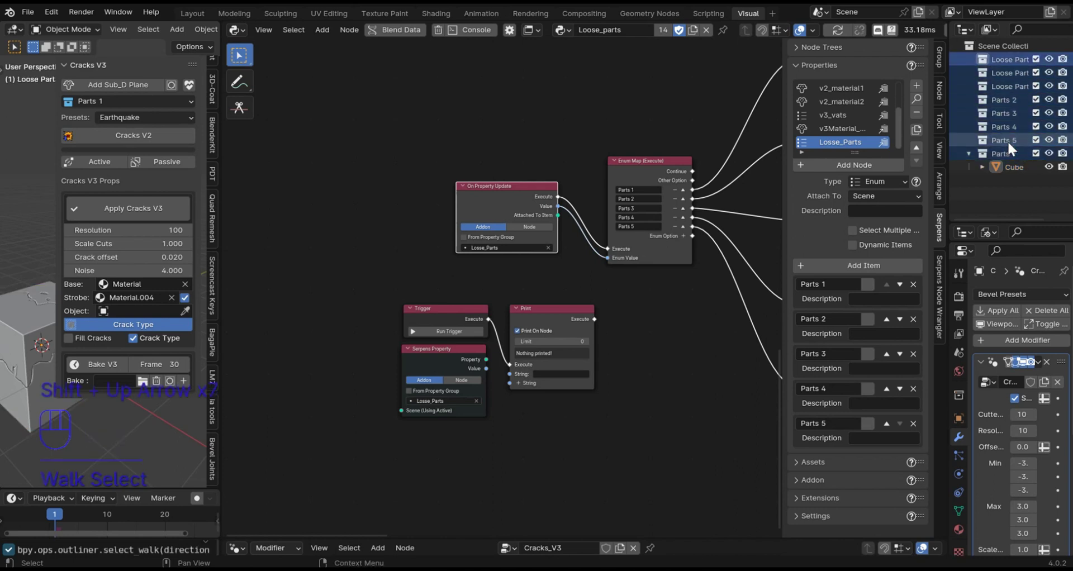
pyautogui.moveTo(1005, 146); pyautogui.dragTo(850, 207)
pyautogui.press('Delete')
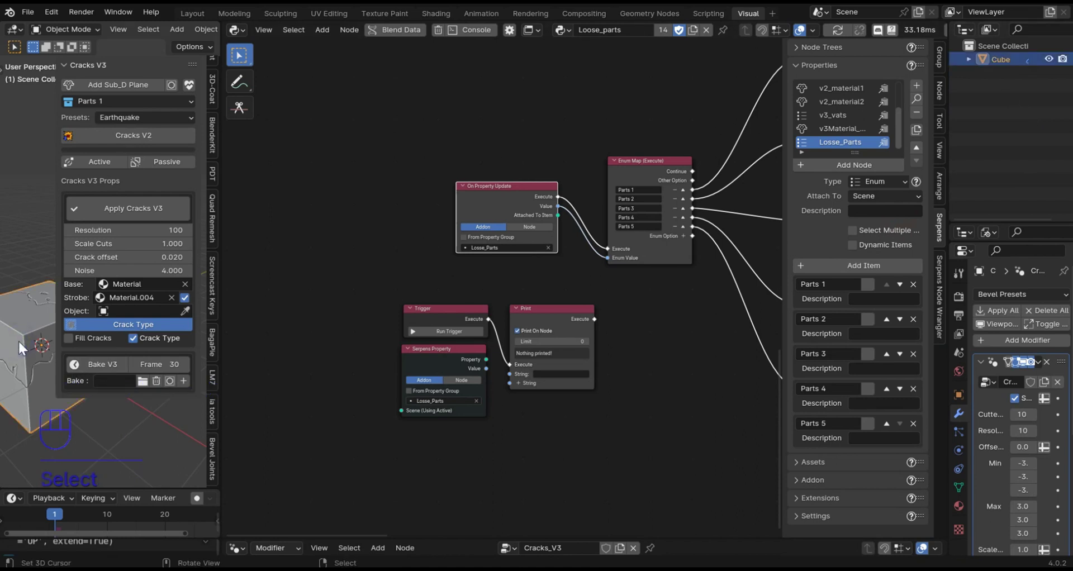
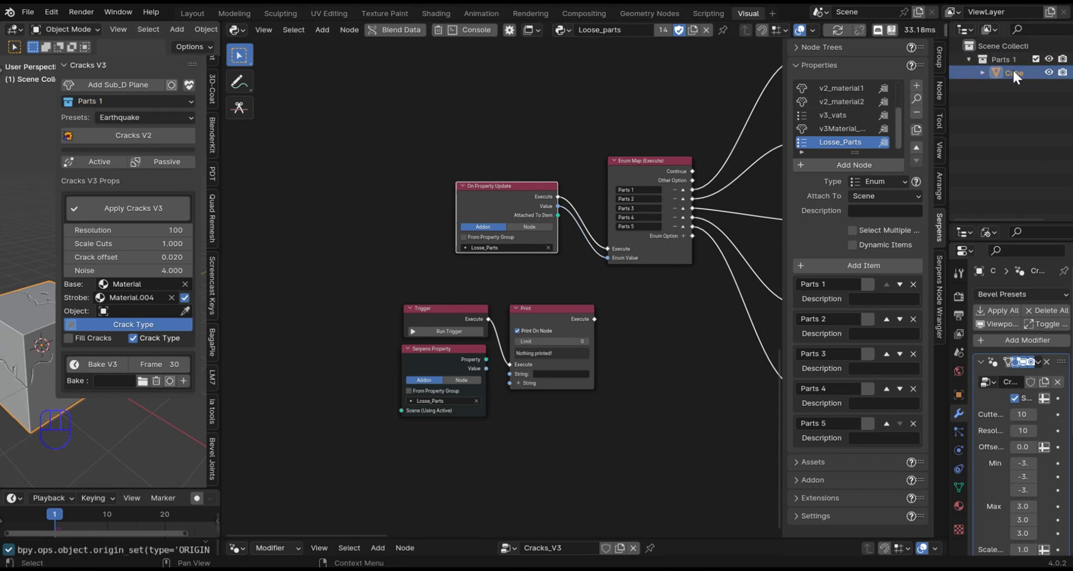
pyautogui.moveTo(119, 111); pyautogui.dragTo(121, 151)
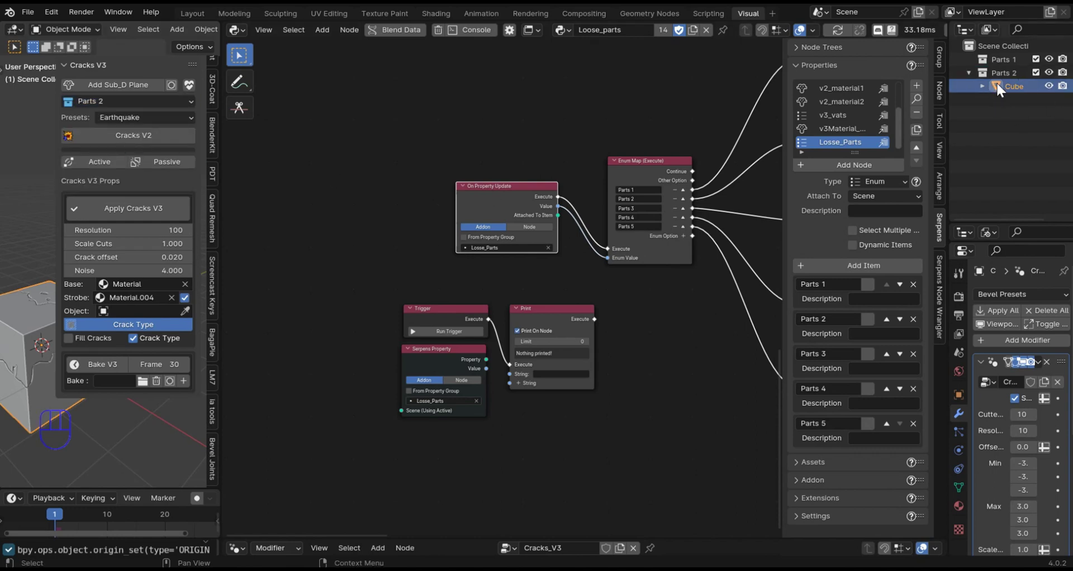
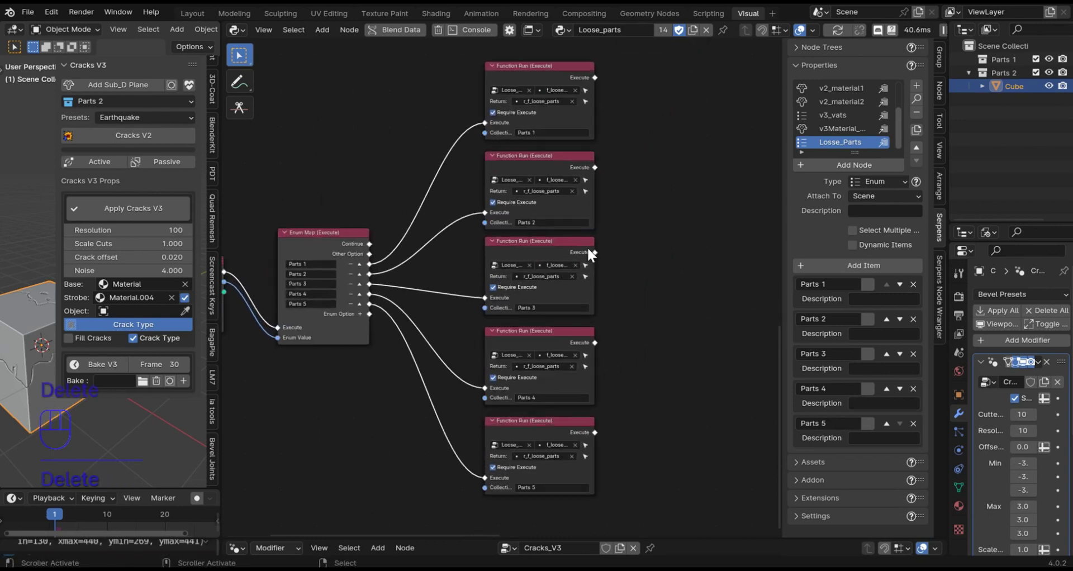
pyautogui.moveTo(569, 215); pyautogui.dragTo(655, 197)
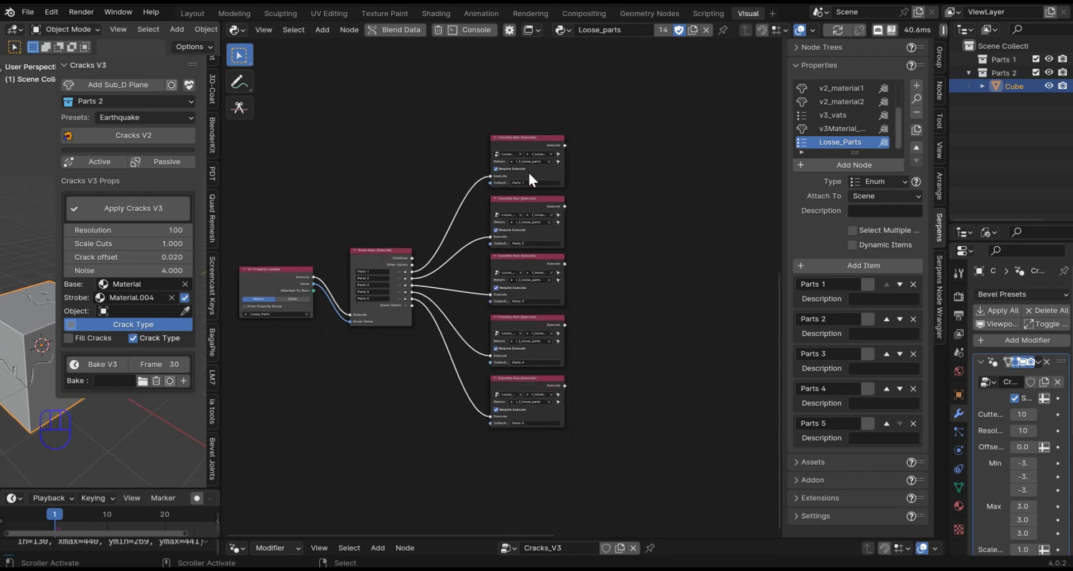
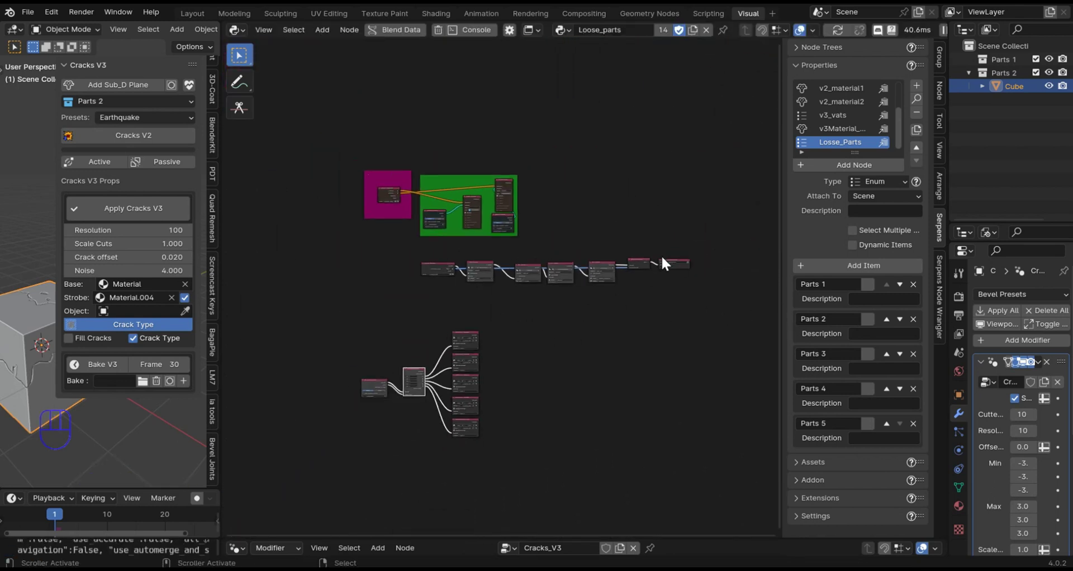
pyautogui.moveTo(649, 296); pyautogui.dragTo(480, 262)
pyautogui.press('shift+d')
pyautogui.click(558, 333)
pyautogui.press('shift+d')
pyautogui.click(565, 391)
pyautogui.press('shift+d')
pyautogui.press('shift+d')
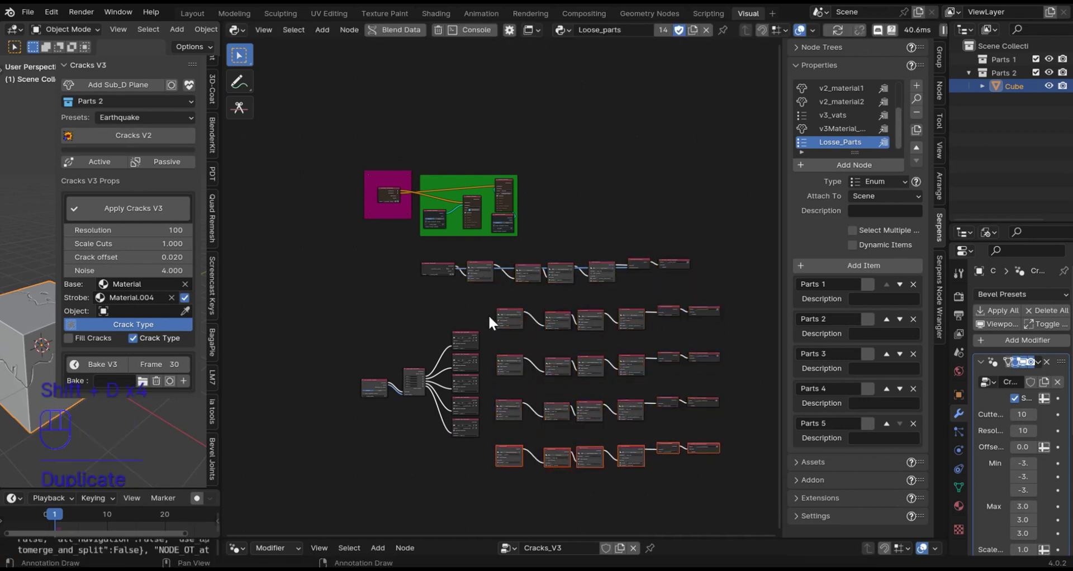
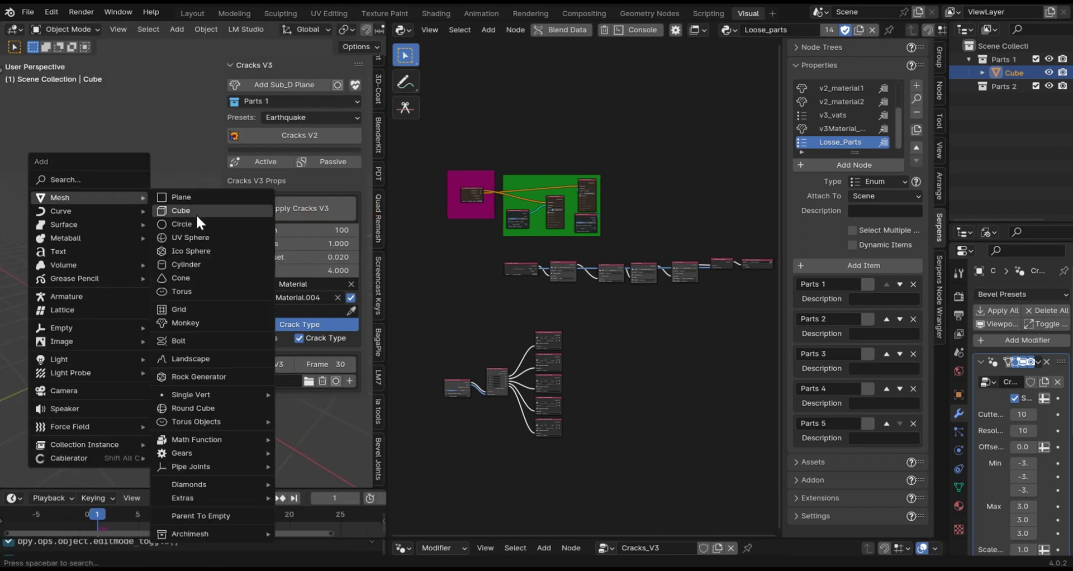
# Add a second cube, send it to Parts 5, then set the dropdown back to Parts 1 so both cubes sit there
pyautogui.press('shift+a')
pyautogui.moveTo(304, 153); pyautogui.dragTo(262, 246)
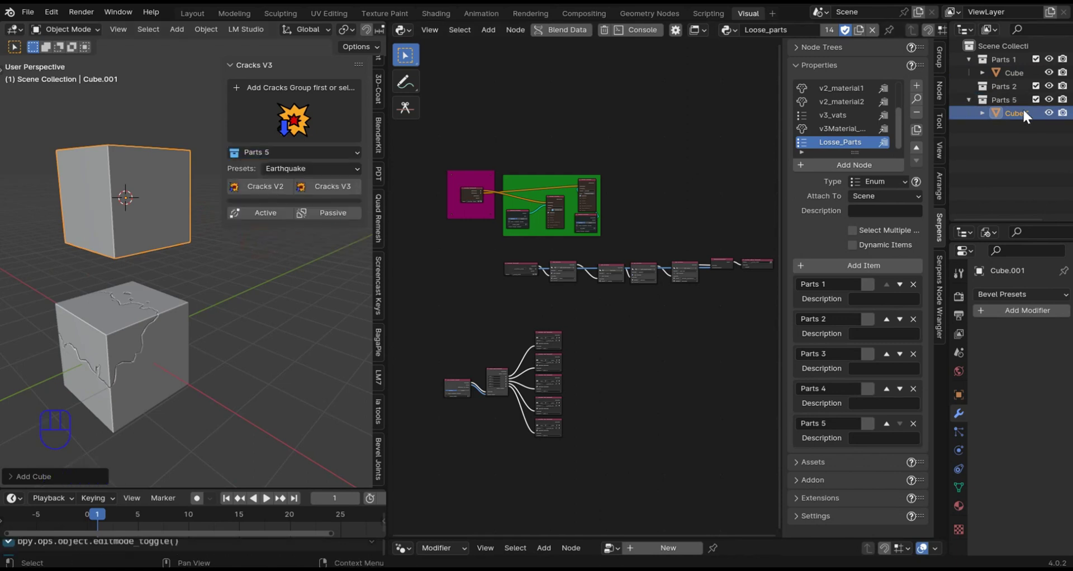
pyautogui.rightClick(112, 349)
pyautogui.moveTo(310, 110); pyautogui.dragTo(149, 192)
pyautogui.moveTo(148, 194); pyautogui.dragTo(310, 172)
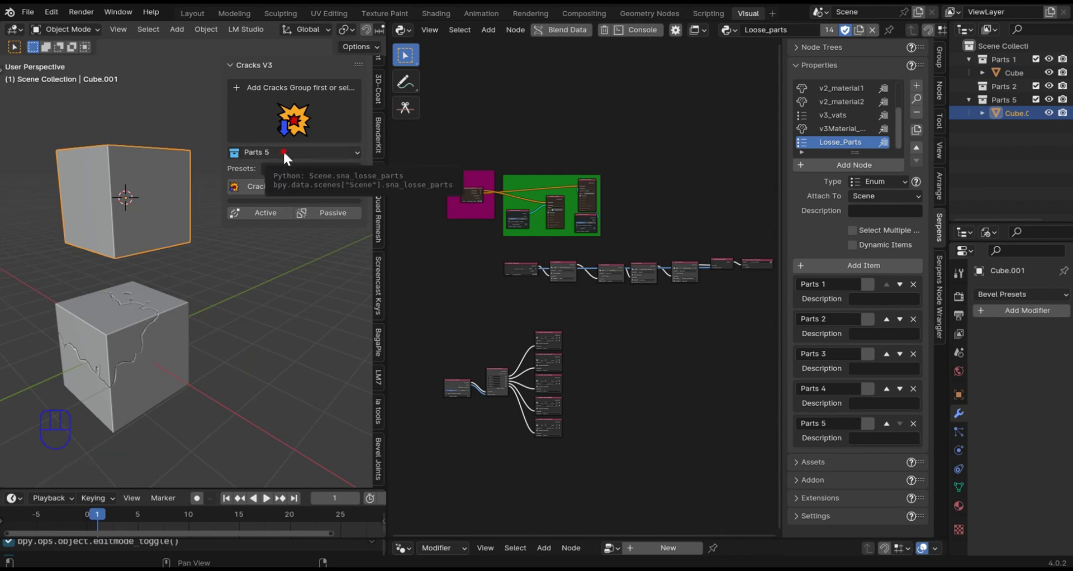
pyautogui.moveTo(288, 160); pyautogui.dragTo(275, 188)
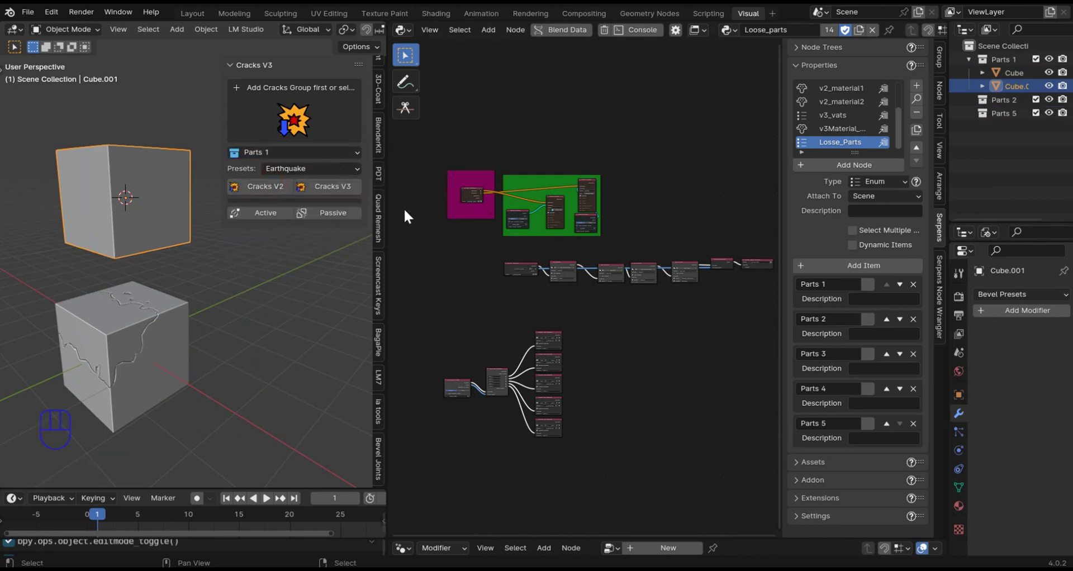
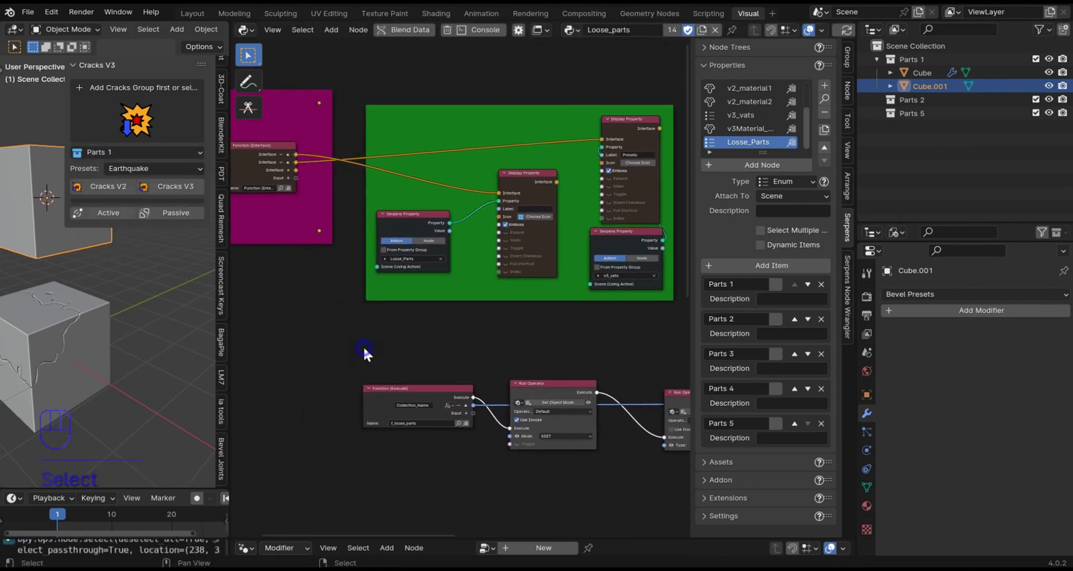
# Recompile the Serpens add-on with Shift+R and pan the node tree toward the Enum Map branches
pyautogui.press('shift+r')
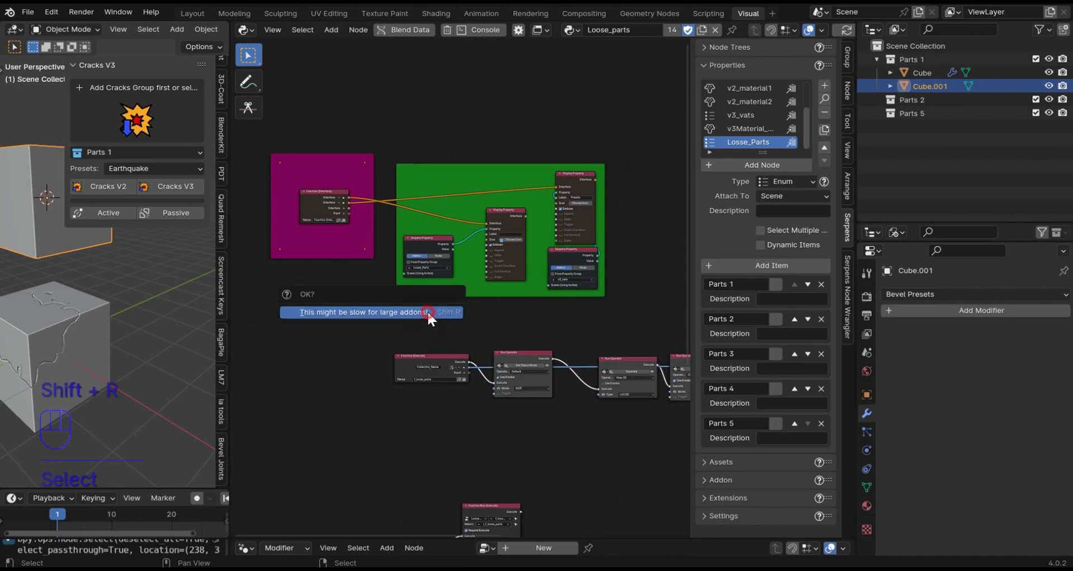
pyautogui.write('This might be ...')
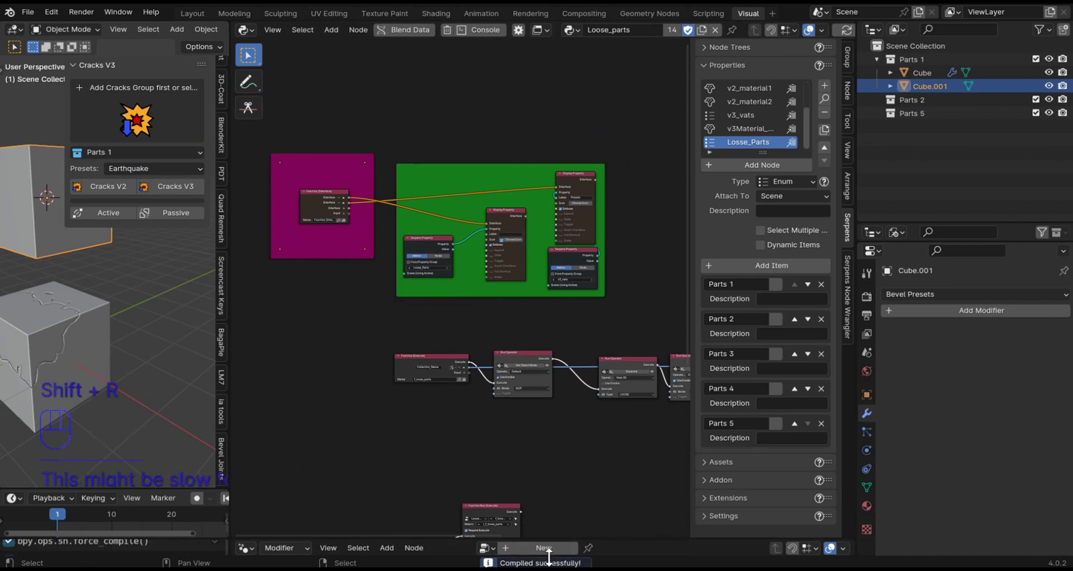
pyautogui.middleClick(574, 103)
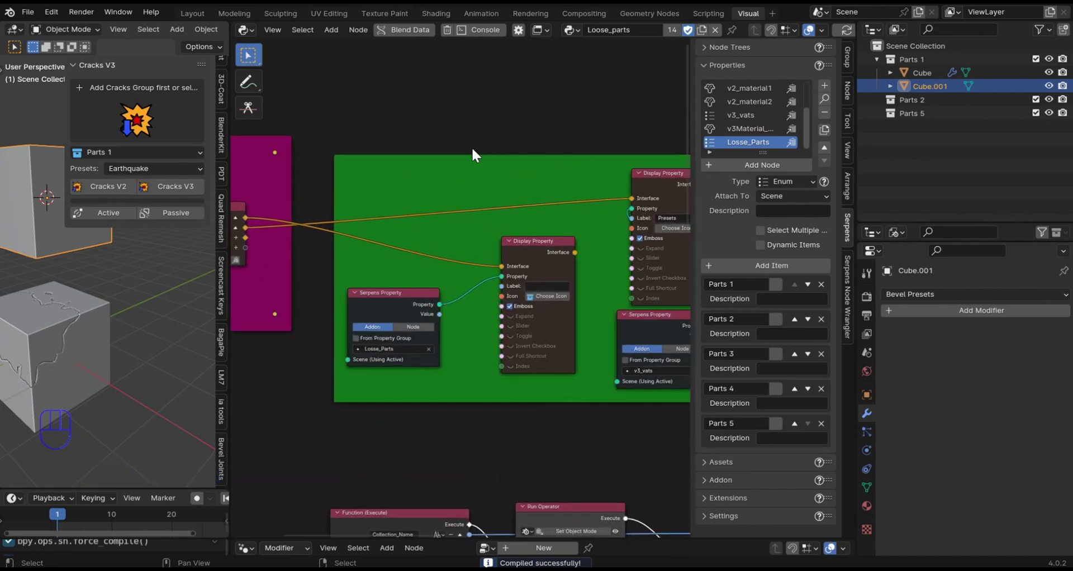
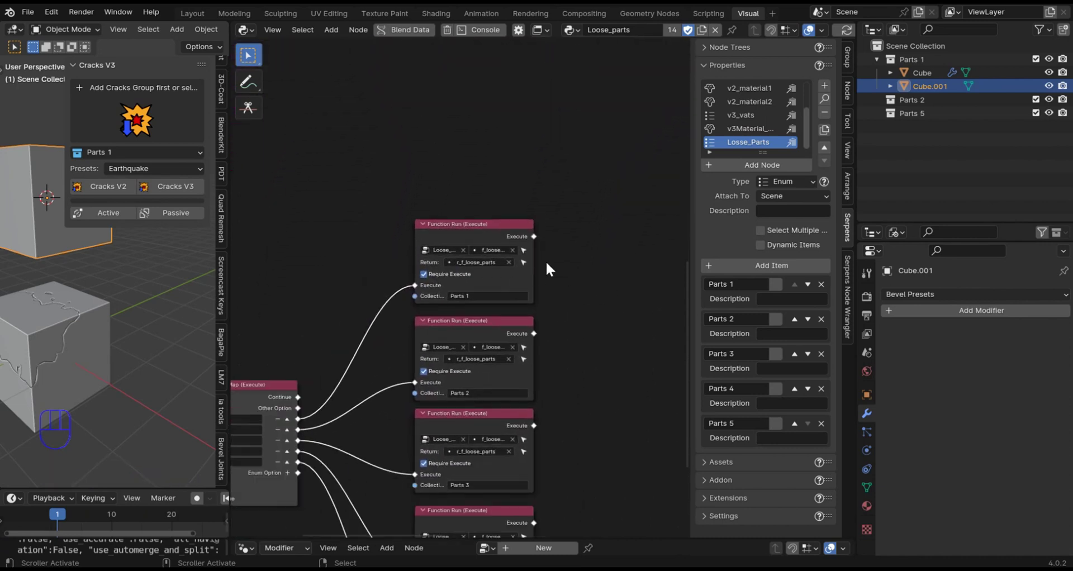
# Bring up the add-node menu in the Loose_parts tree to insert an MB_My New Window node
pyautogui.press('shift+a')
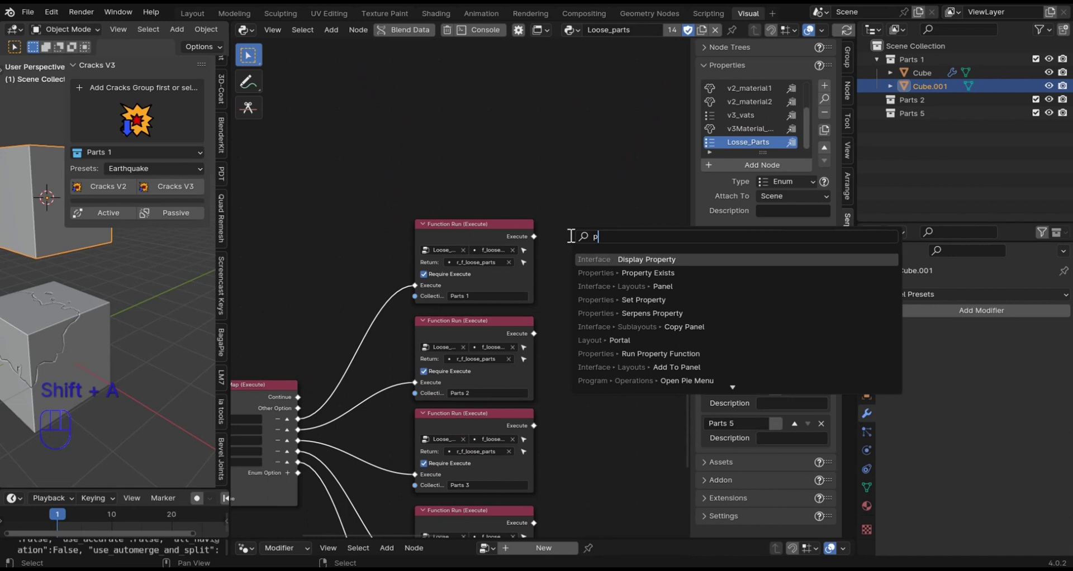
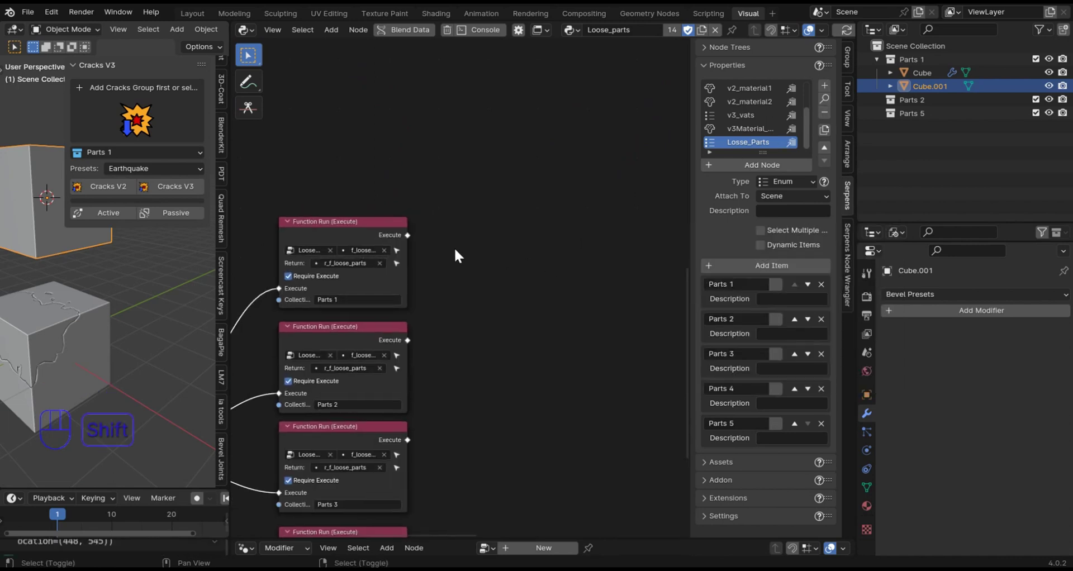
pyautogui.press('shift+a')
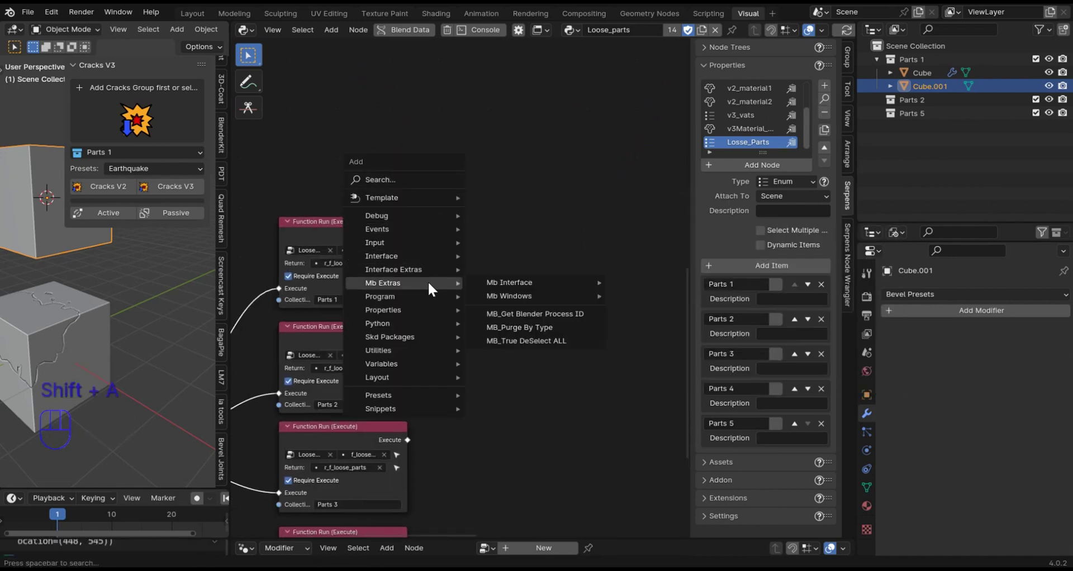
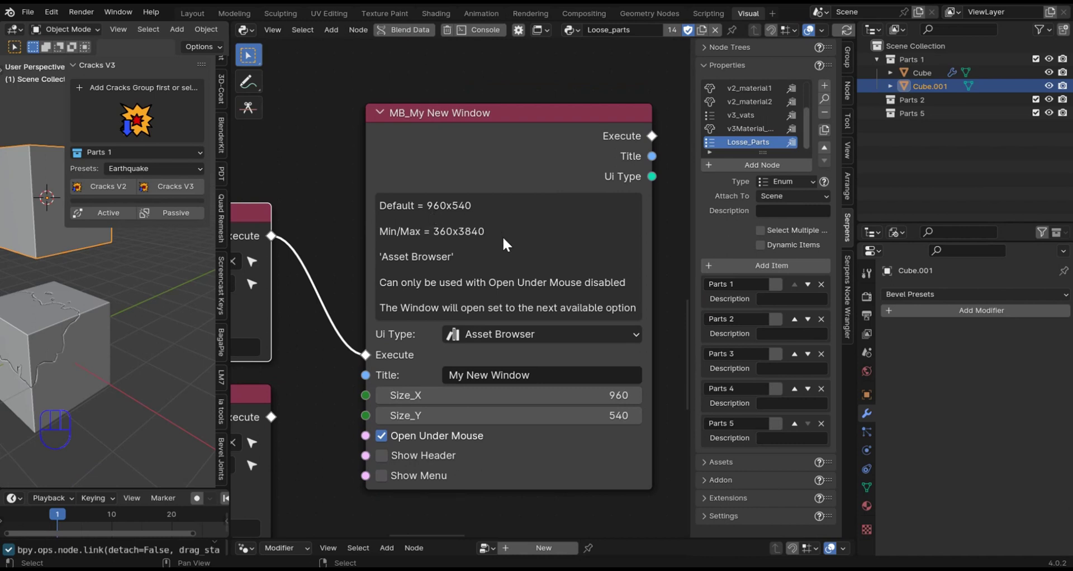
# Title the new window node 'Collections', set Ui Type to Outliner, and choose Parts 2 to move Cube.001
pyautogui.click(559, 370)
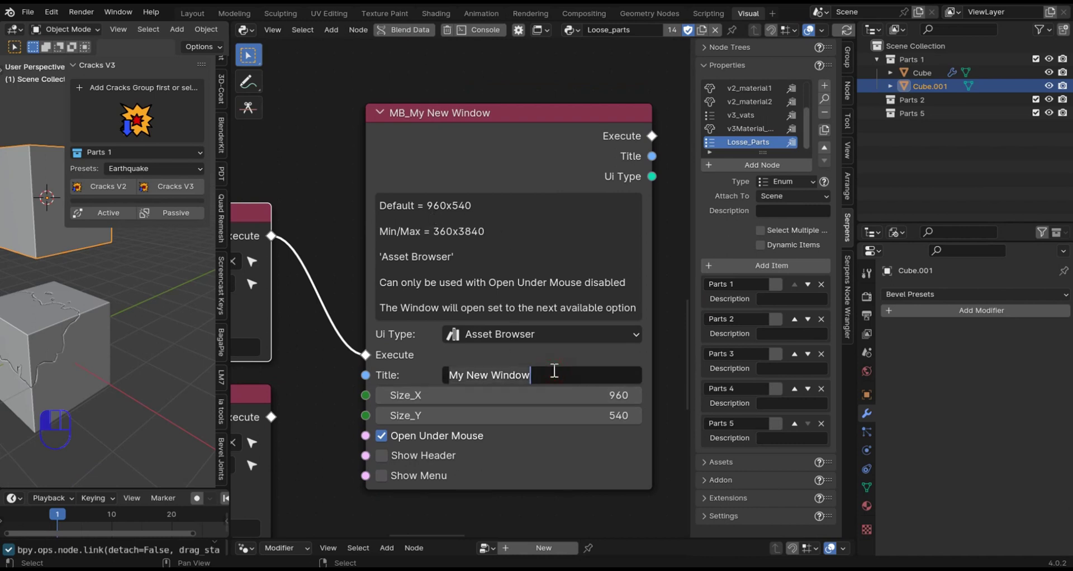
pyautogui.press('l')
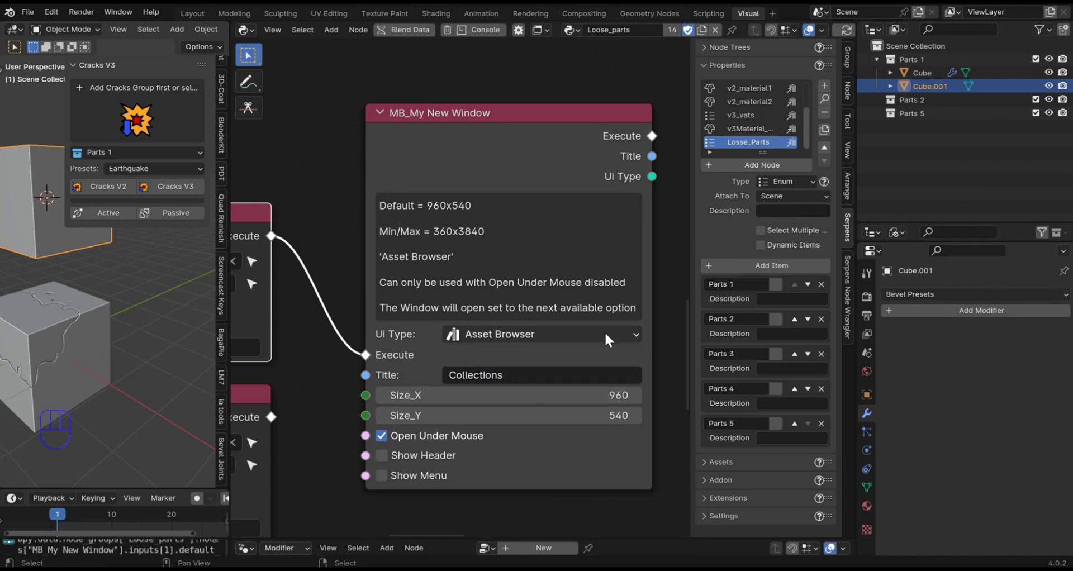
pyautogui.moveTo(618, 336); pyautogui.dragTo(515, 319)
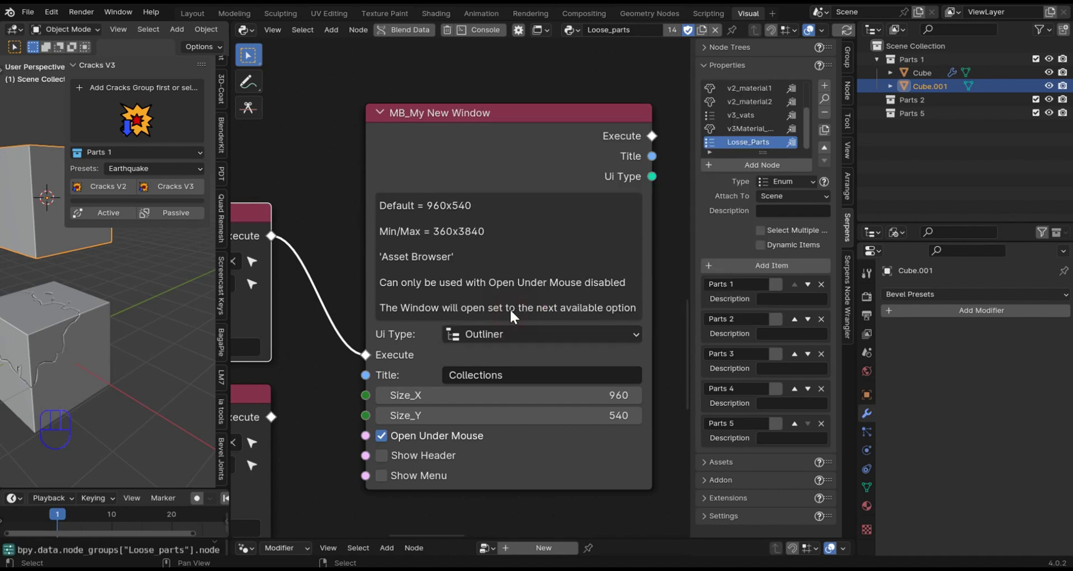
pyautogui.moveTo(153, 155); pyautogui.dragTo(126, 203)
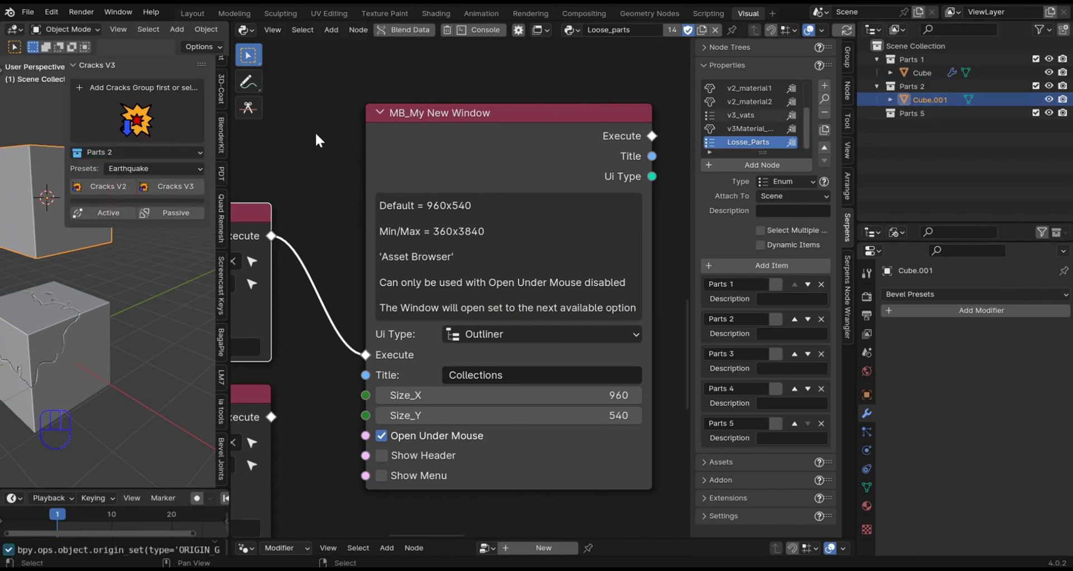
# Set the Cracks V3 parts choice back to Parts 1, returning Cube.001 to Parts 1
pyautogui.moveTo(173, 163); pyautogui.dragTo(151, 190)
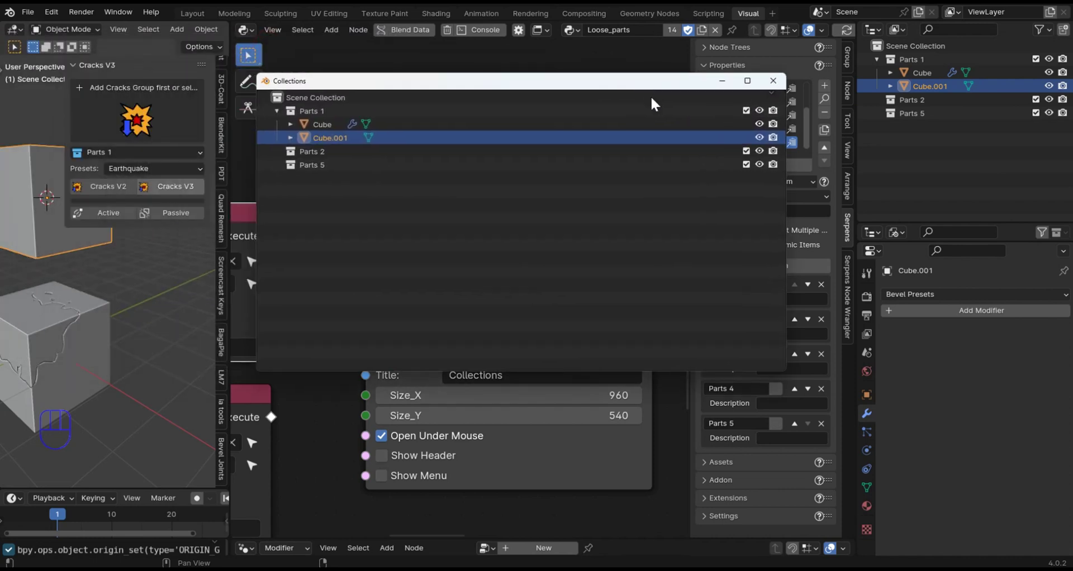
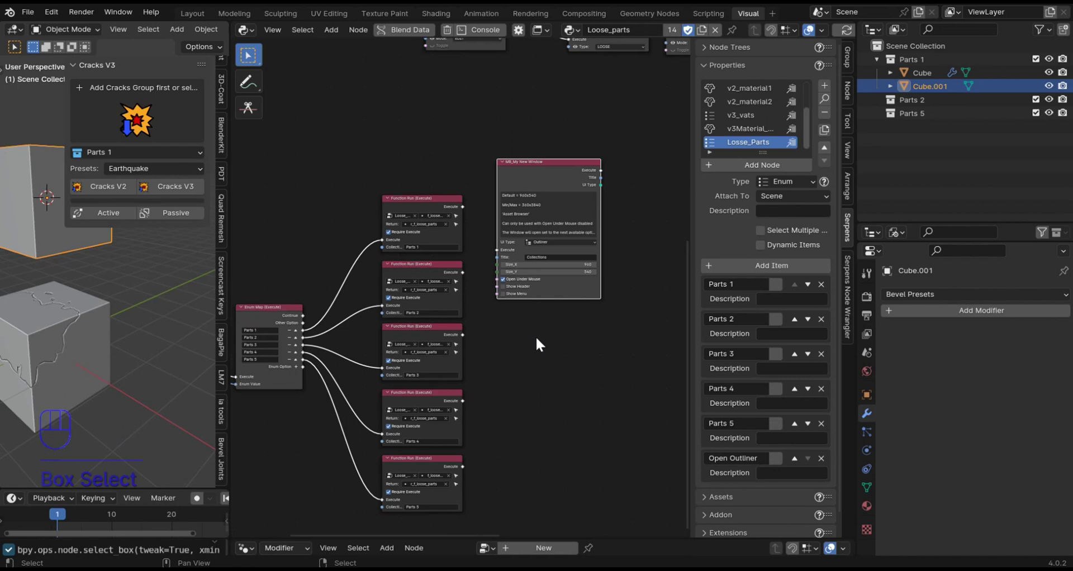
pyautogui.press('g')
pyautogui.middleClick(568, 303)
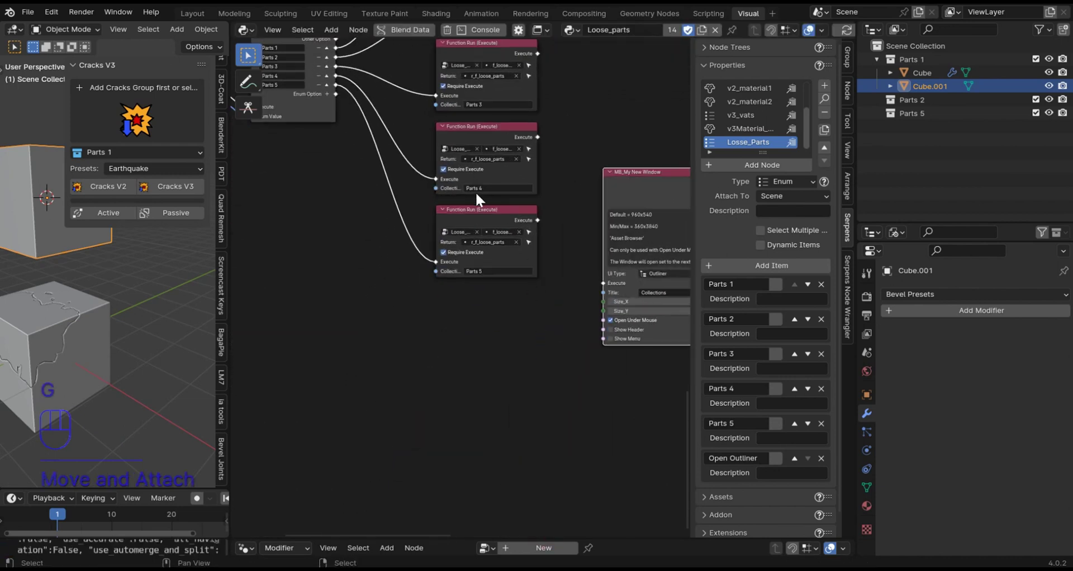
pyautogui.click(492, 217)
pyautogui.press('shift+d')
pyautogui.press('g')
pyautogui.press('y')
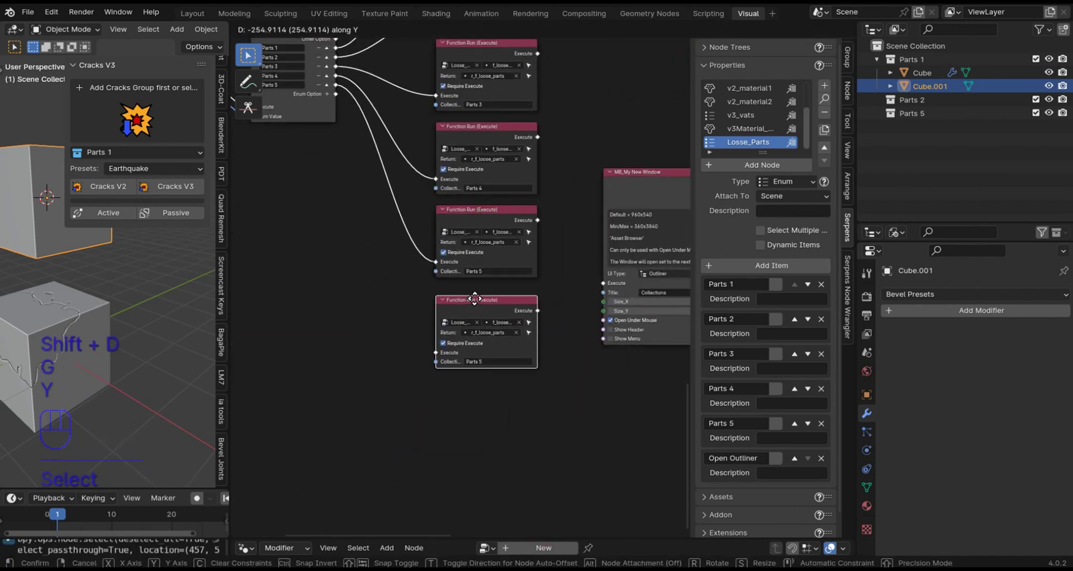
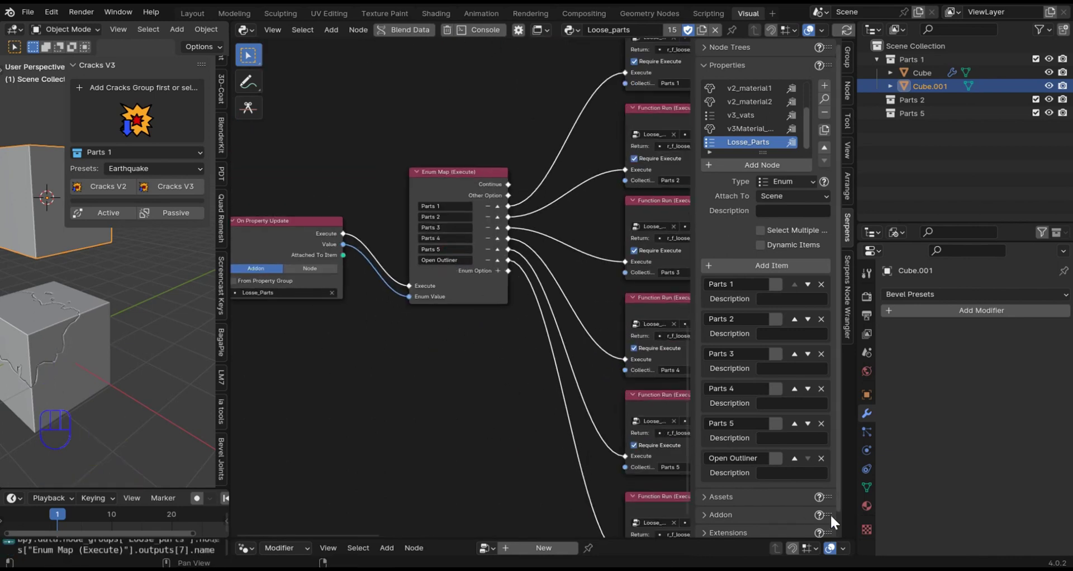
pyautogui.moveTo(377, 287); pyautogui.dragTo(427, 299)
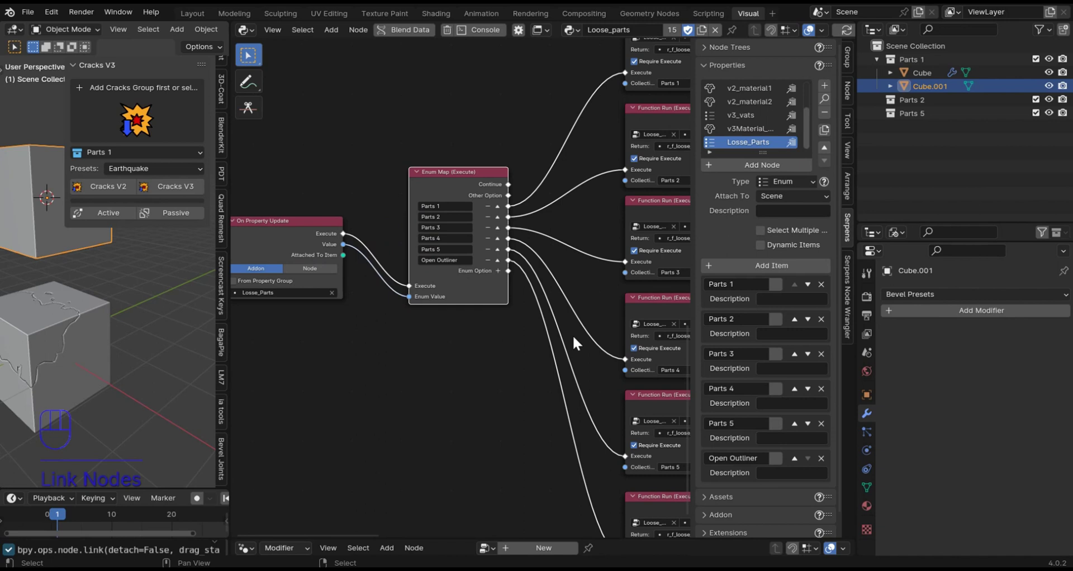
pyautogui.moveTo(469, 297); pyautogui.dragTo(573, 362)
pyautogui.click(468, 434)
pyautogui.moveTo(412, 366); pyautogui.dragTo(529, 396)
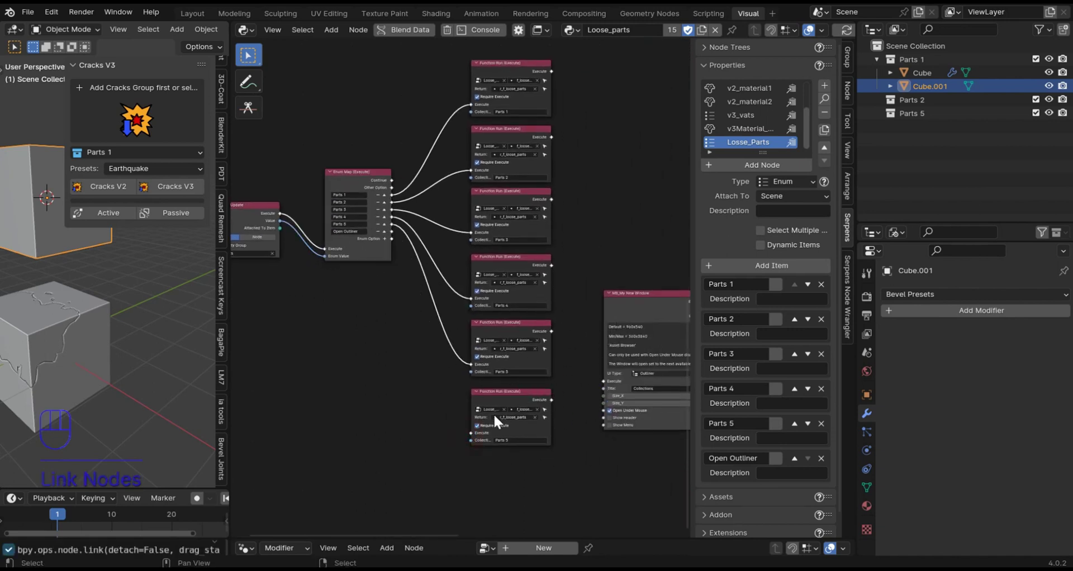
pyautogui.click(516, 403)
pyautogui.press('Delete')
pyautogui.moveTo(402, 244); pyautogui.dragTo(607, 383)
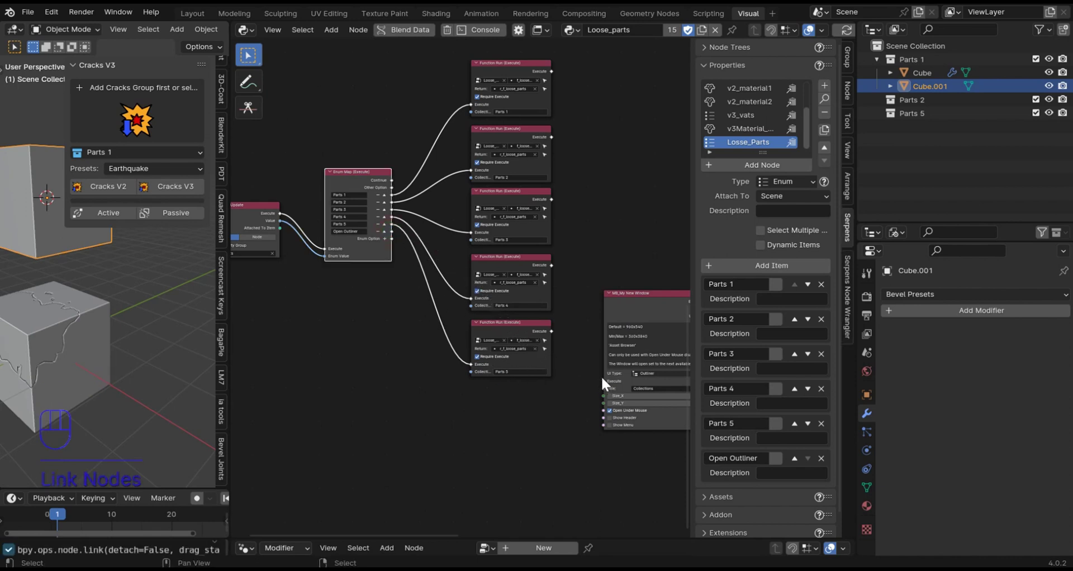
# Move MB_My New Window below the Function Run nodes and link Enum Map's Open Outliner output to its Execute
pyautogui.click(676, 301)
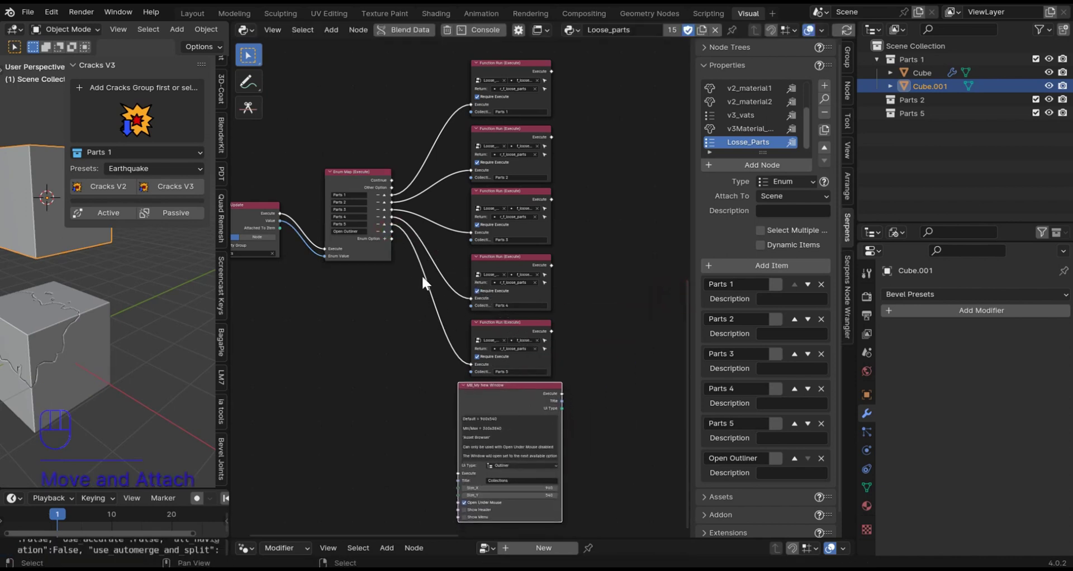
pyautogui.write('serpens_node_')
pyautogui.moveTo(400, 288); pyautogui.dragTo(510, 427)
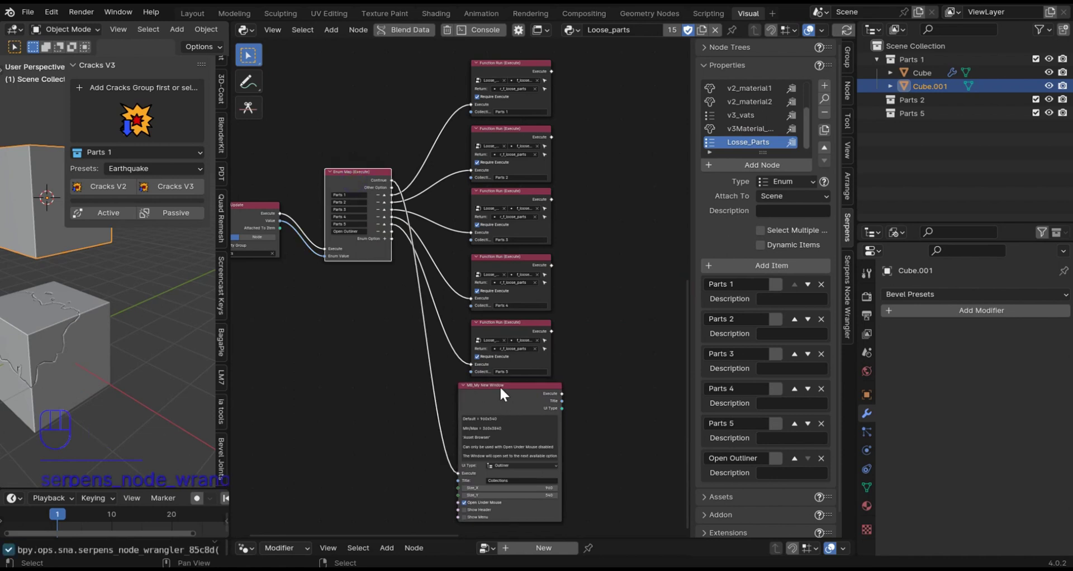
pyautogui.moveTo(393, 399); pyautogui.dragTo(411, 288)
pyautogui.moveTo(439, 400); pyautogui.dragTo(467, 431)
pyautogui.moveTo(473, 311); pyautogui.dragTo(448, 260)
pyautogui.moveTo(418, 310); pyautogui.dragTo(472, 467)
# Choose Open Outliner in the Cracks V3 panel and reposition the popped-up Collections window
pyautogui.middleClick(577, 391)
pyautogui.middleClick(490, 278)
pyautogui.moveTo(522, 256); pyautogui.dragTo(511, 239)
pyautogui.moveTo(519, 231); pyautogui.dragTo(415, 233)
pyautogui.moveTo(558, 342); pyautogui.dragTo(492, 252)
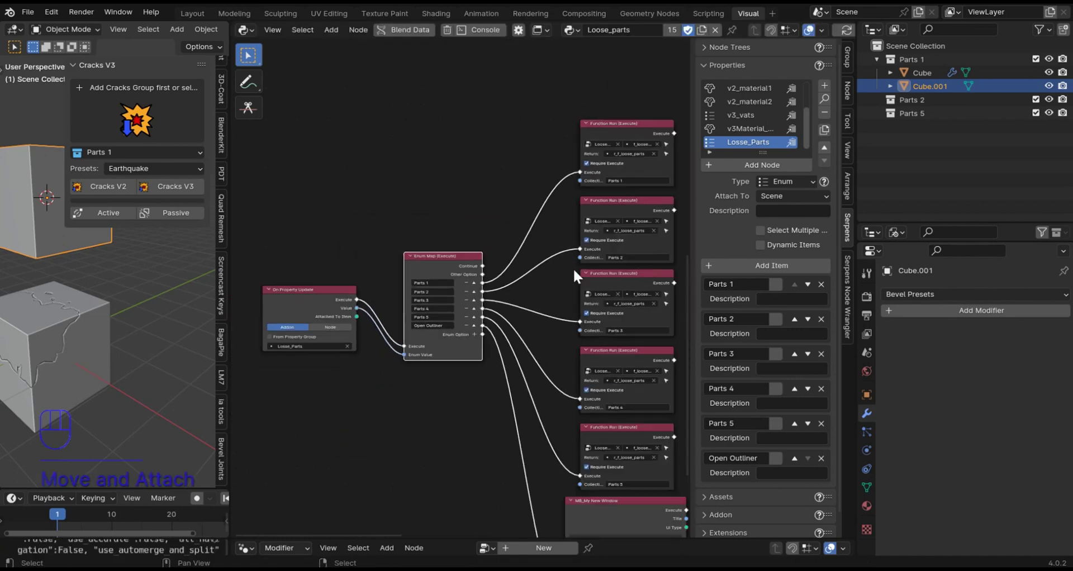
pyautogui.moveTo(149, 159); pyautogui.dragTo(137, 266)
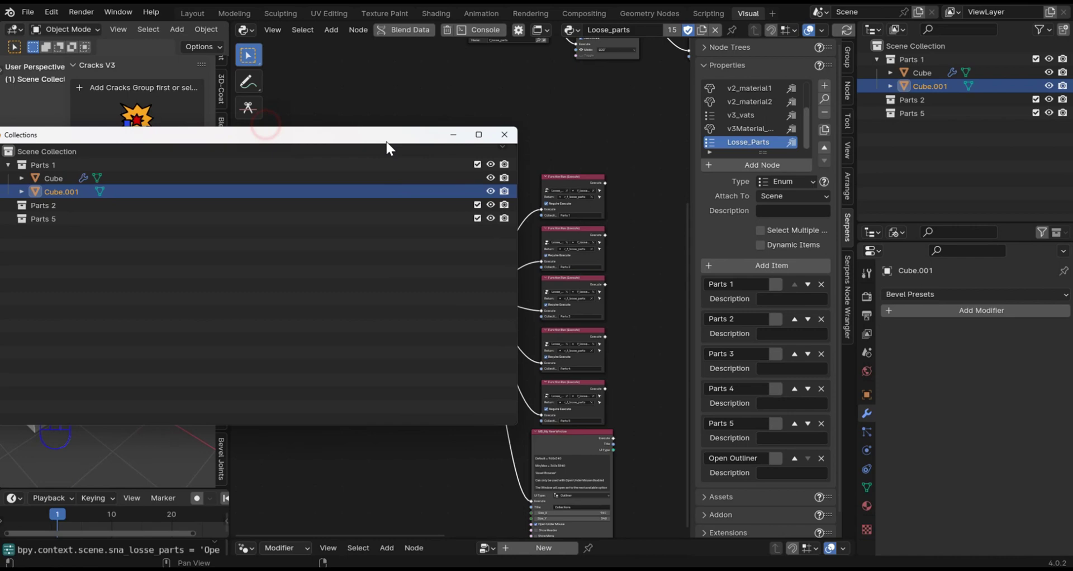
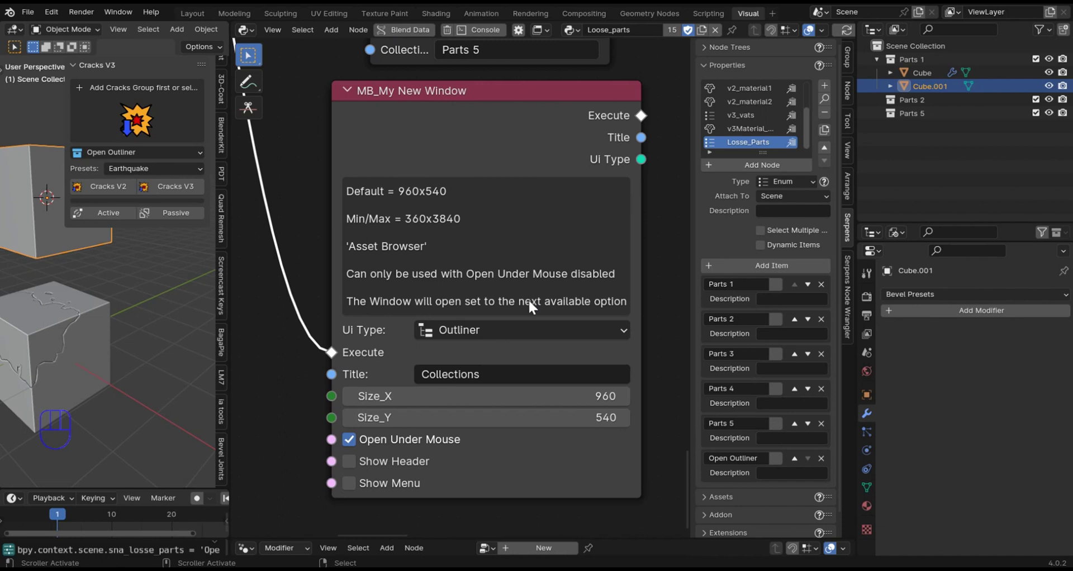
# Set the Collections window node to Size_X 300, Size_Y 600 with the menu shown
pyautogui.click(315, 341)
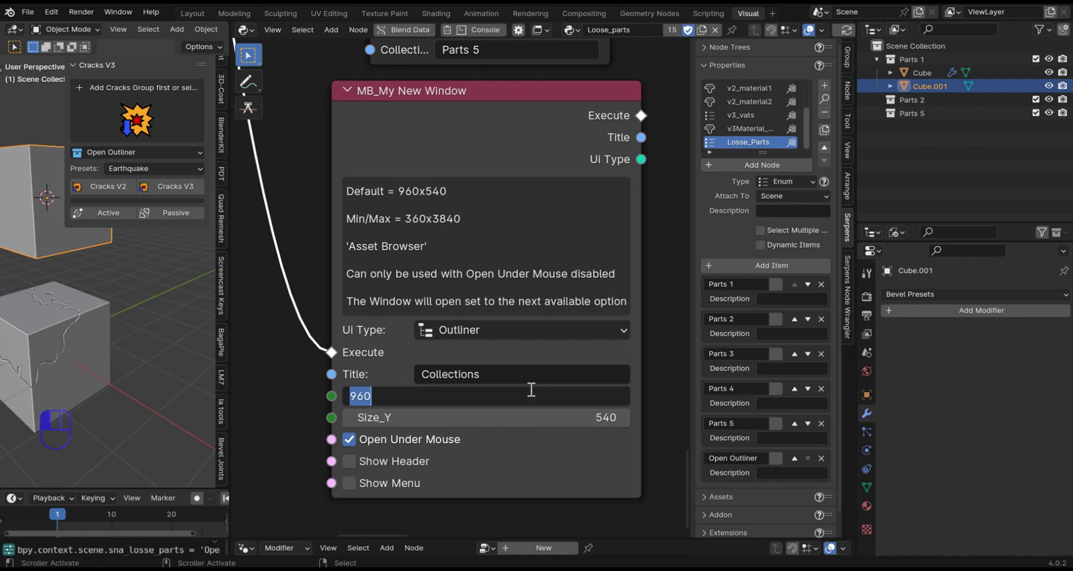
pyautogui.press('KP_0')
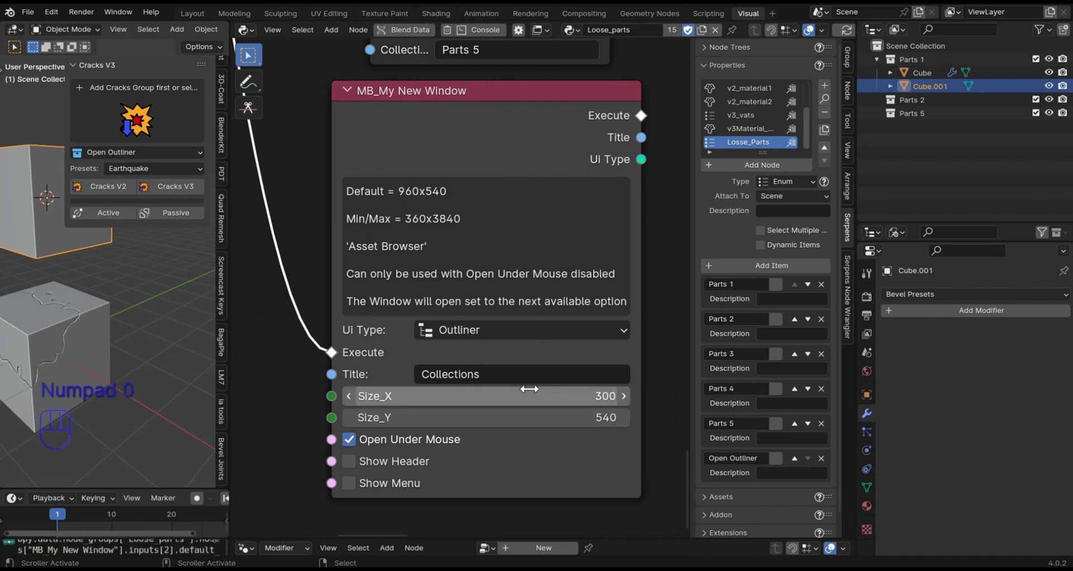
pyautogui.click(315, 342)
pyautogui.press('KP_0')
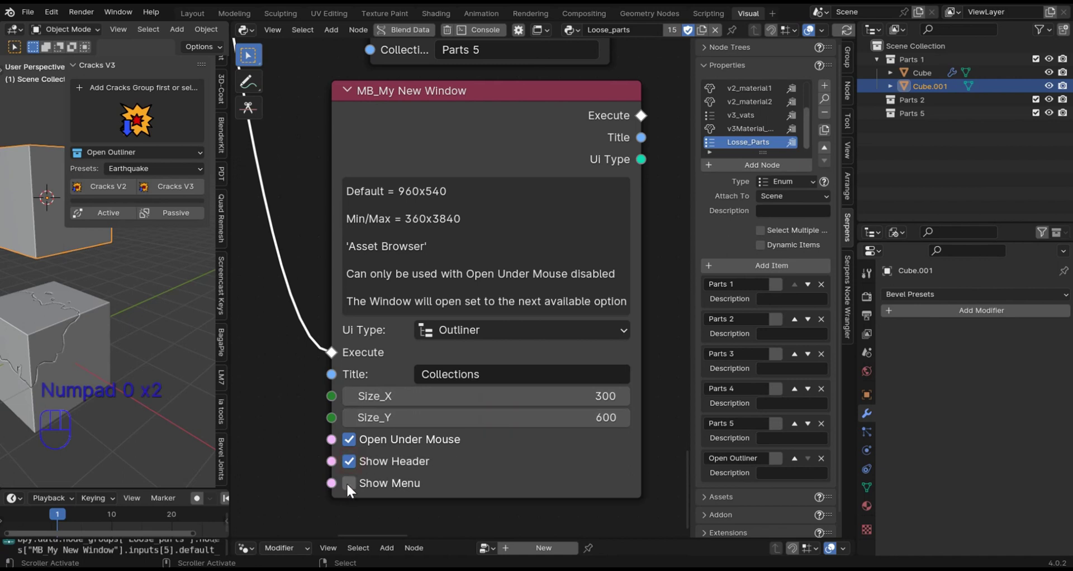
pyautogui.click(315, 342)
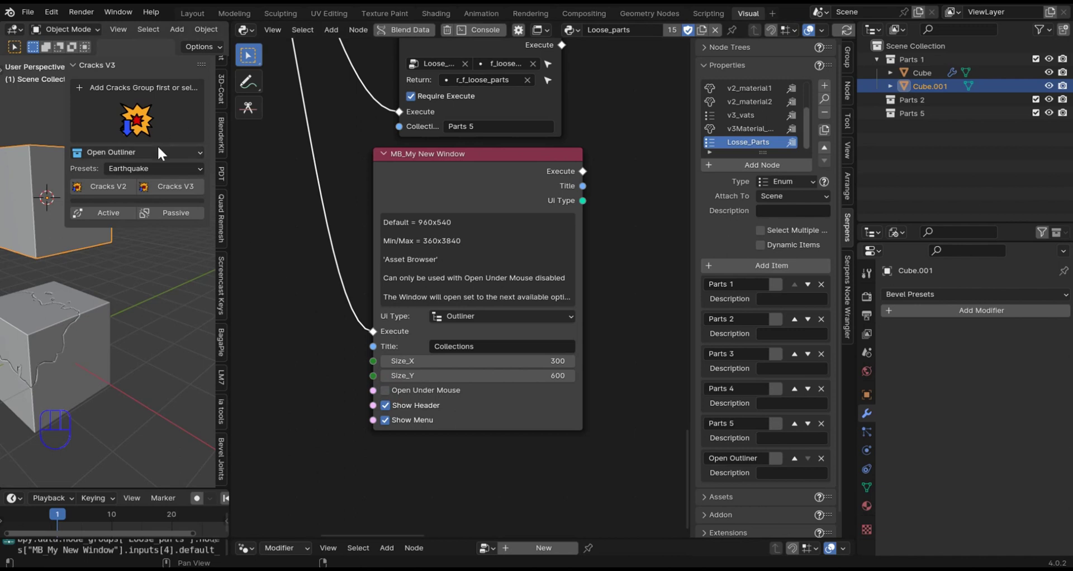
# Trigger Open Outliner from Cracks V3 and drag the floating Collections window to the top right
pyautogui.moveTo(161, 155); pyautogui.dragTo(127, 266)
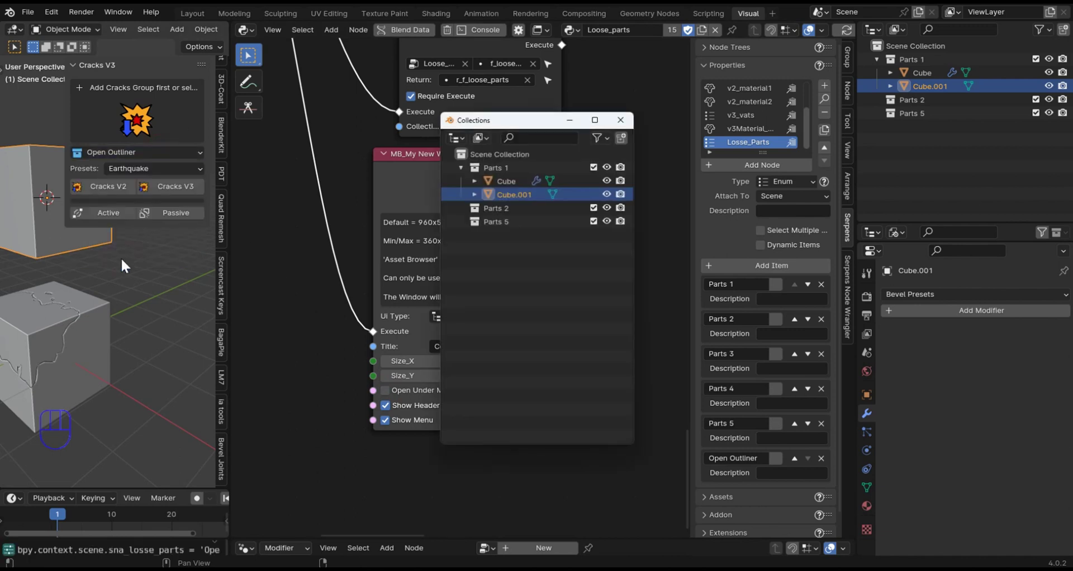
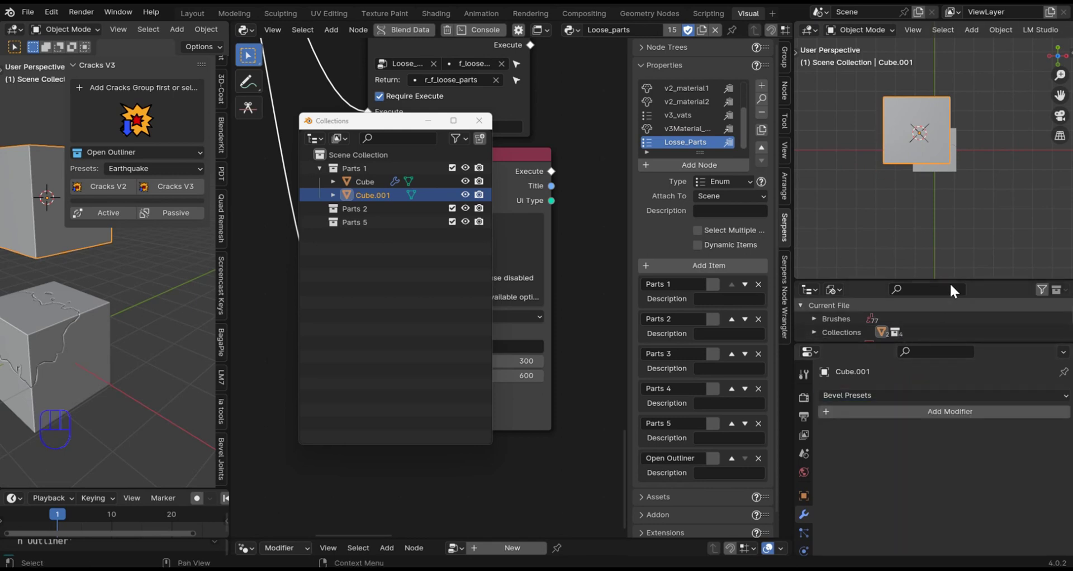
pyautogui.rightClick(952, 240)
pyautogui.moveTo(974, 77); pyautogui.dragTo(956, 111)
pyautogui.middleClick(944, 143)
pyautogui.moveTo(945, 136); pyautogui.dragTo(945, 125)
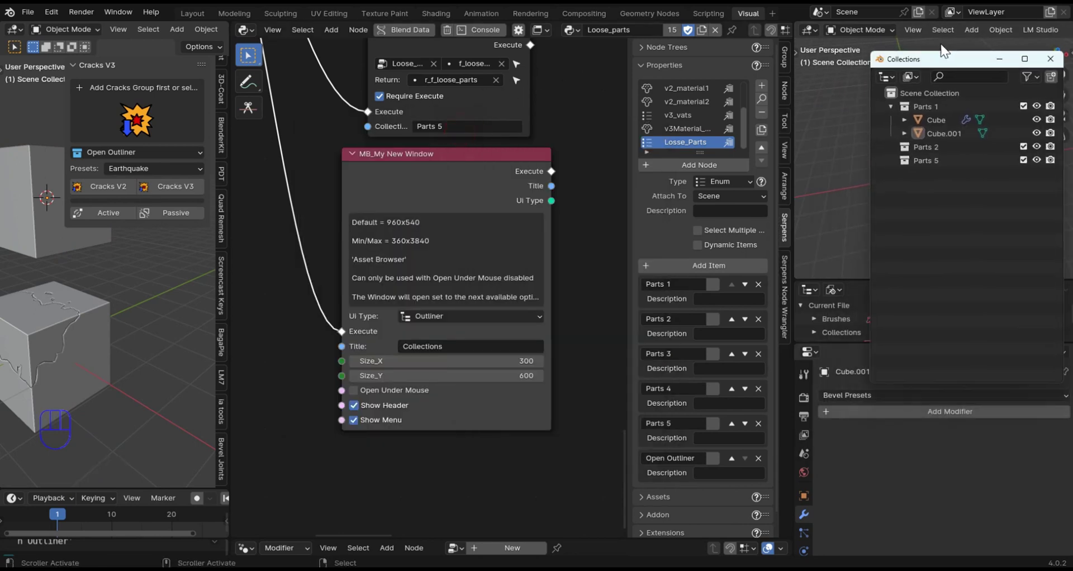
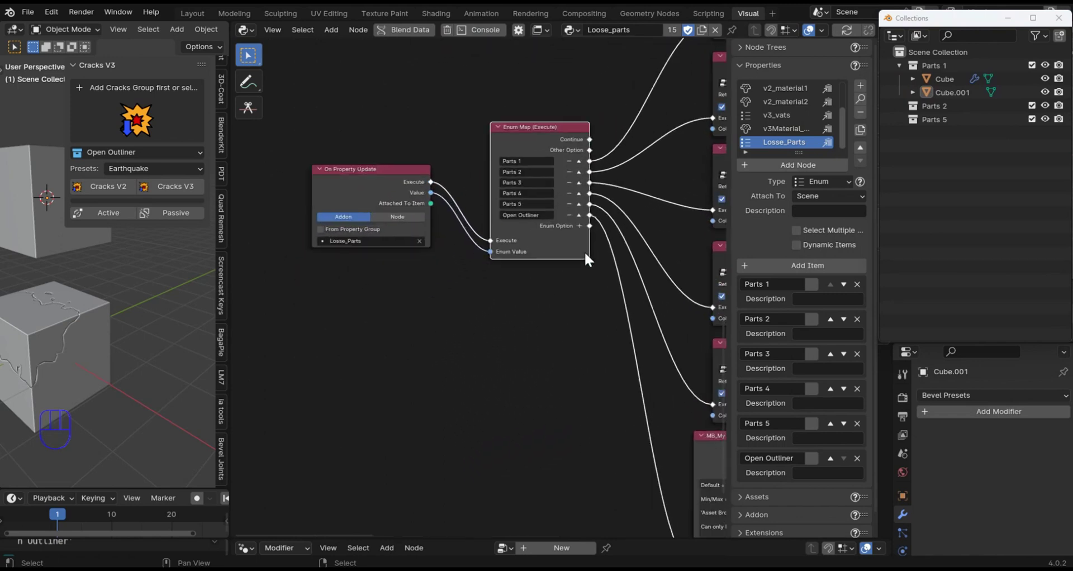
# Pan the node editor to frame On Property Update, the Enum Map and its Function Run branches
pyautogui.middleClick(602, 317)
pyautogui.middleClick(719, 247)
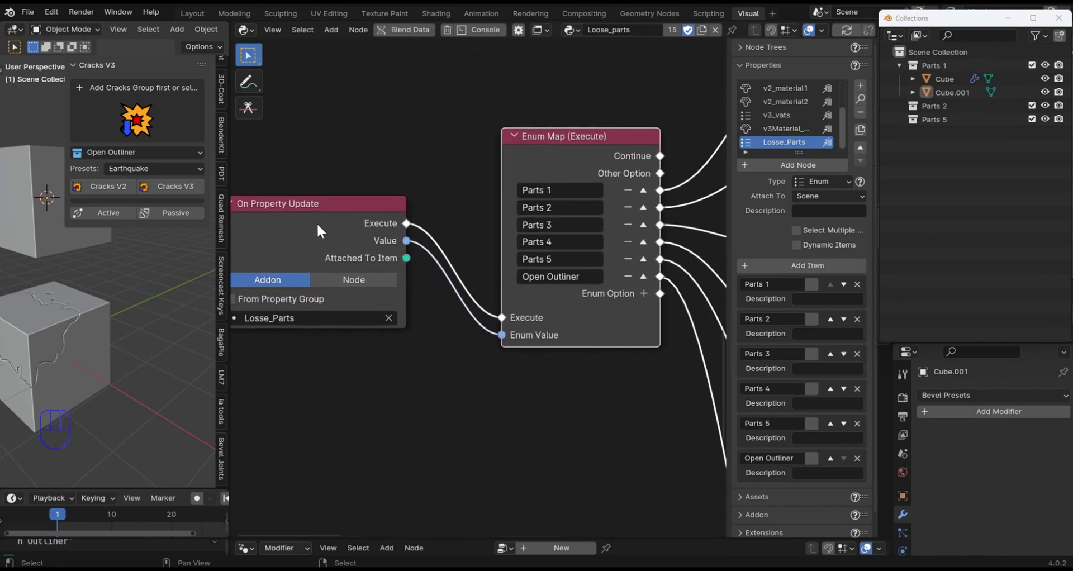
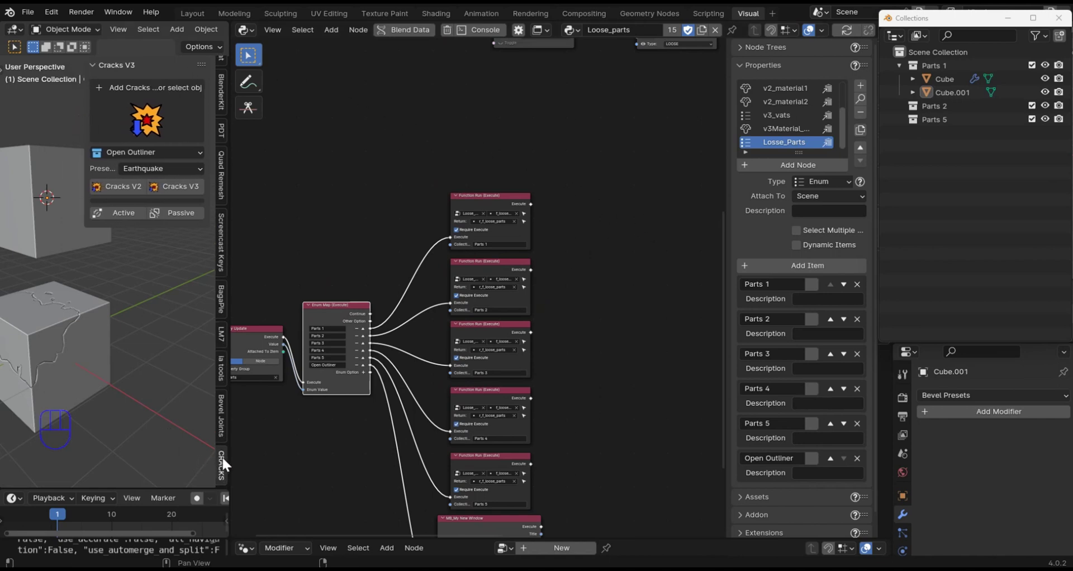
# With Cube.001 selected in Bevel Joints, Shift+A add a new cube, scale it and move it into place
pyautogui.click(223, 406)
pyautogui.moveTo(136, 275); pyautogui.dragTo(141, 352)
pyautogui.click(100, 303)
pyautogui.press('shift+a')
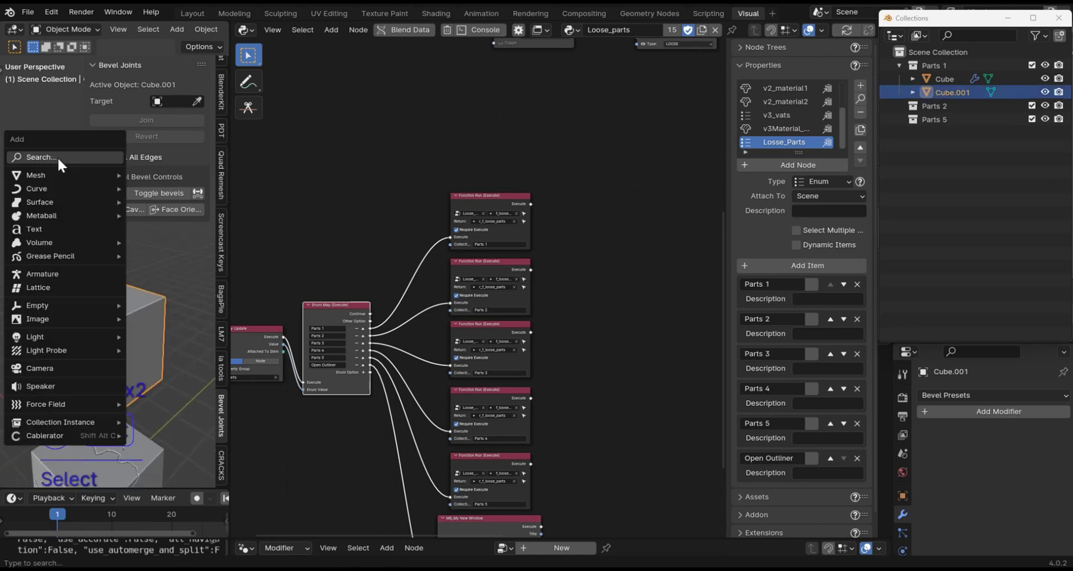
pyautogui.press('shift+a')
pyautogui.press('s')
pyautogui.press('s')
pyautogui.click(144, 278)
pyautogui.middleClick(164, 306)
pyautogui.press('g')
pyautogui.press('z')
pyautogui.press('BackSpace')
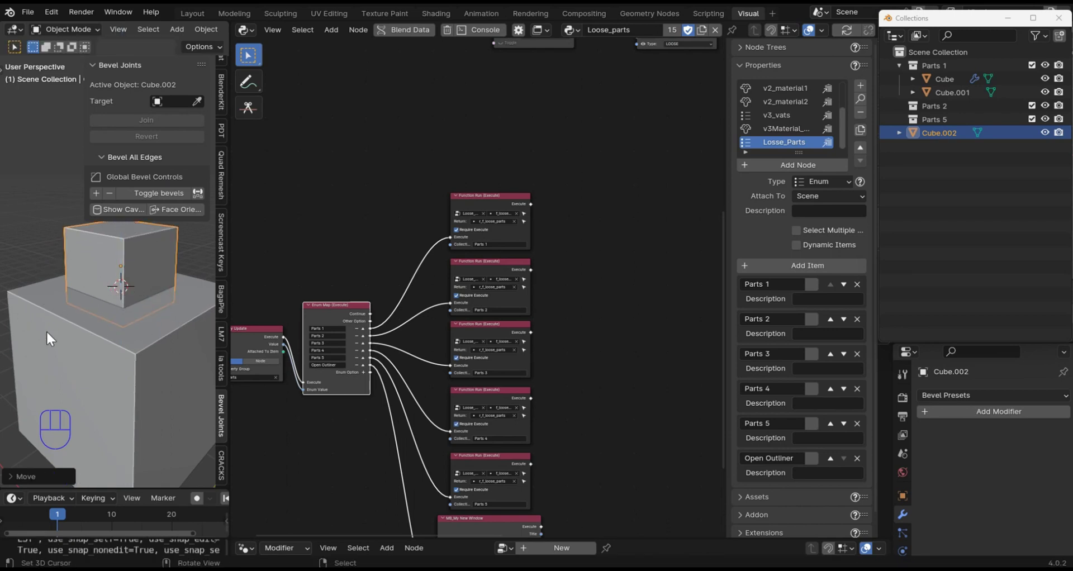
# Eyedrop the other cube as joint target, Join them and enable a bevel of 27 segments, width 0.261, shape 0.64
pyautogui.click(197, 108)
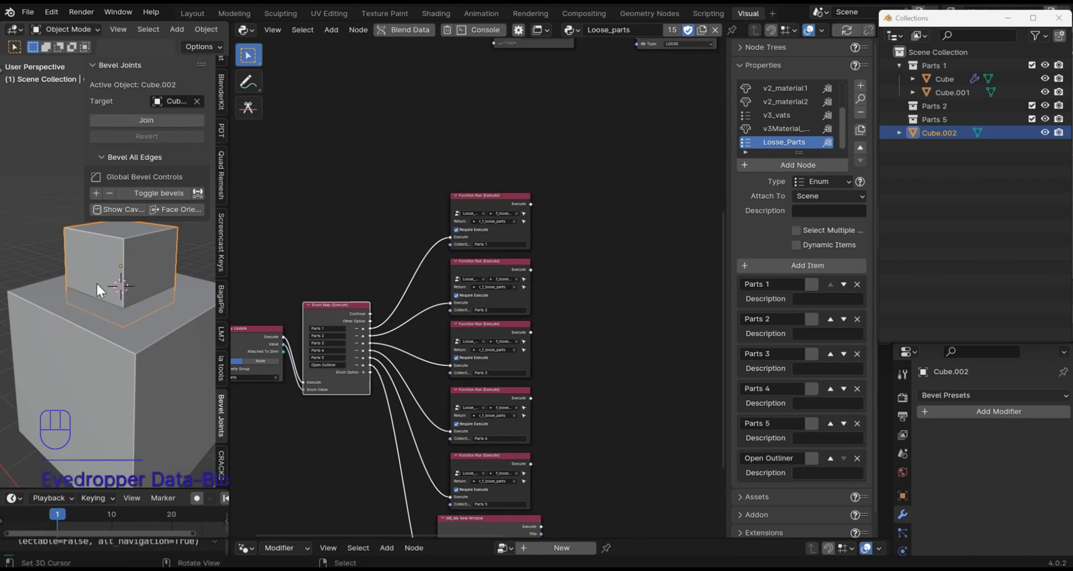
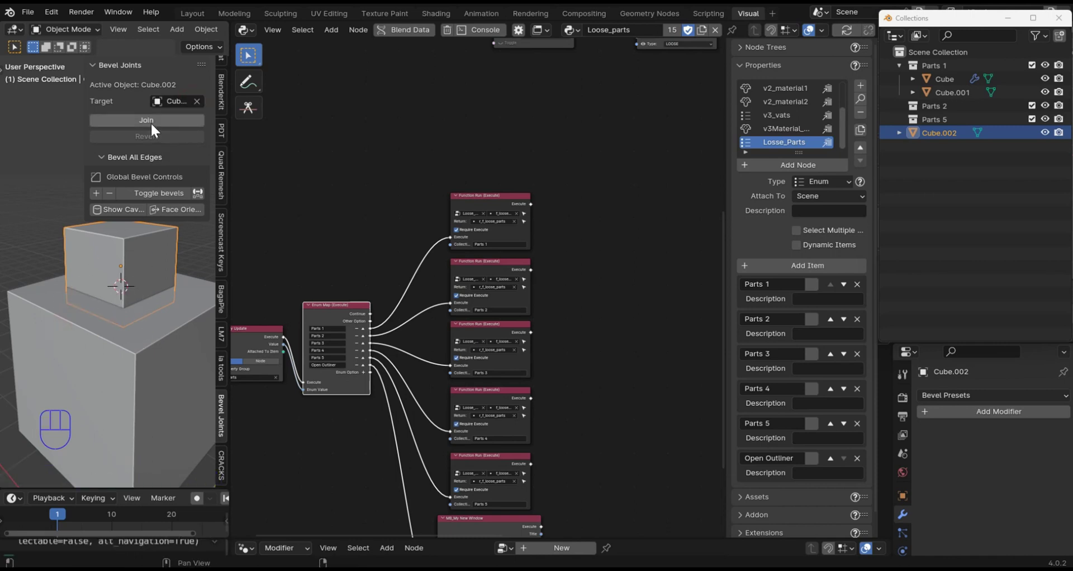
pyautogui.click(155, 127)
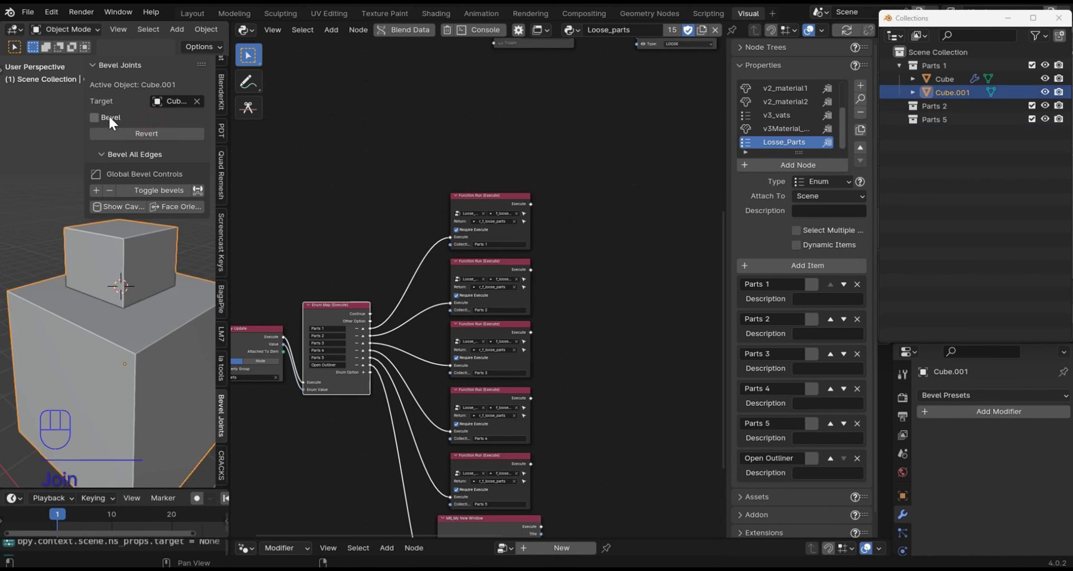
pyautogui.click(97, 124)
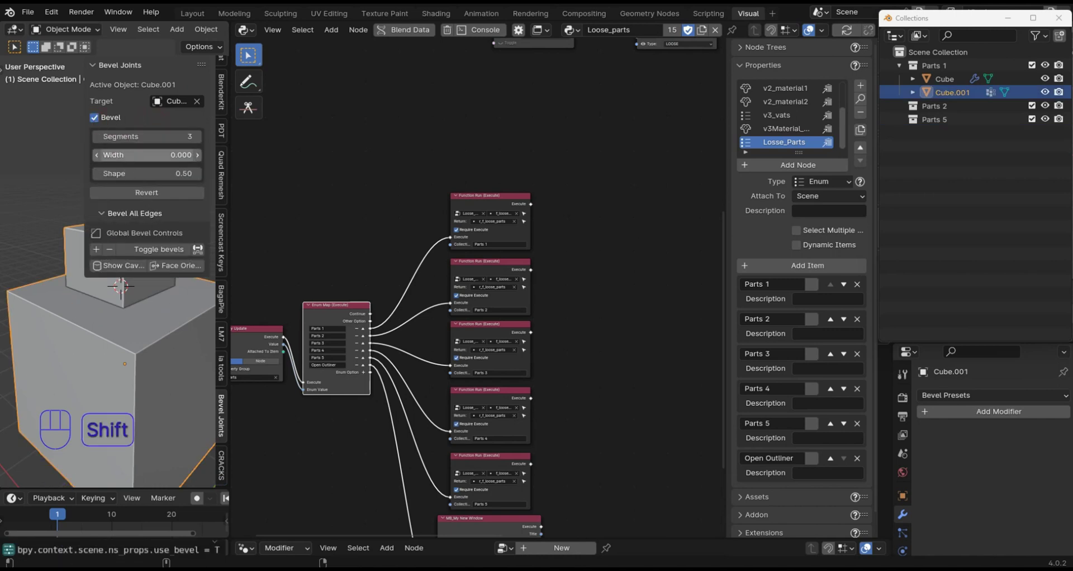
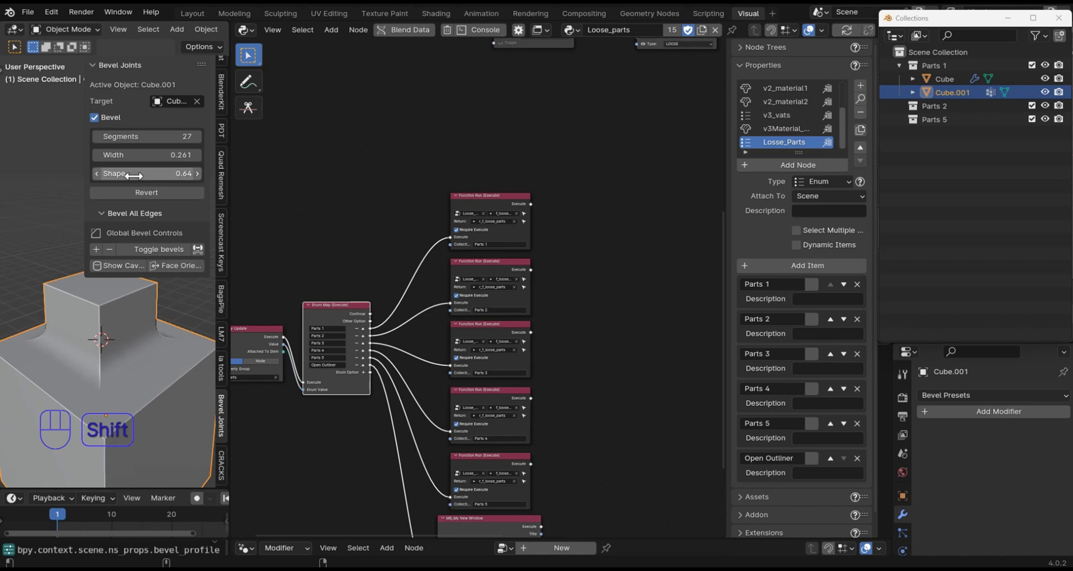
pyautogui.press('z')
pyautogui.moveTo(146, 355); pyautogui.dragTo(160, 330)
pyautogui.moveTo(97, 363); pyautogui.dragTo(88, 378)
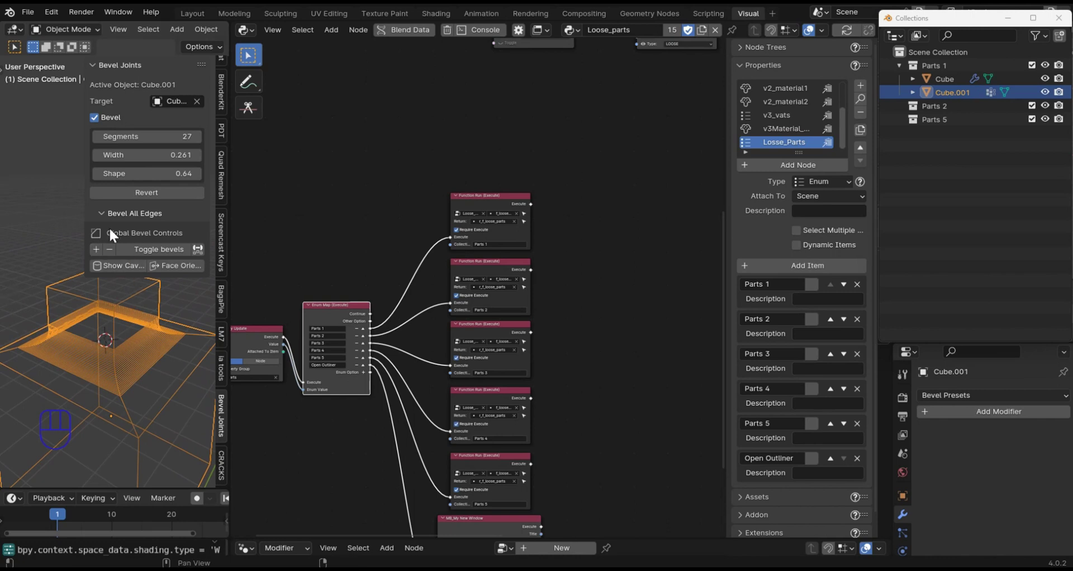
# Revert the joint so Cube.002 becomes a separate object again
pyautogui.click(127, 198)
pyautogui.write('Revert')
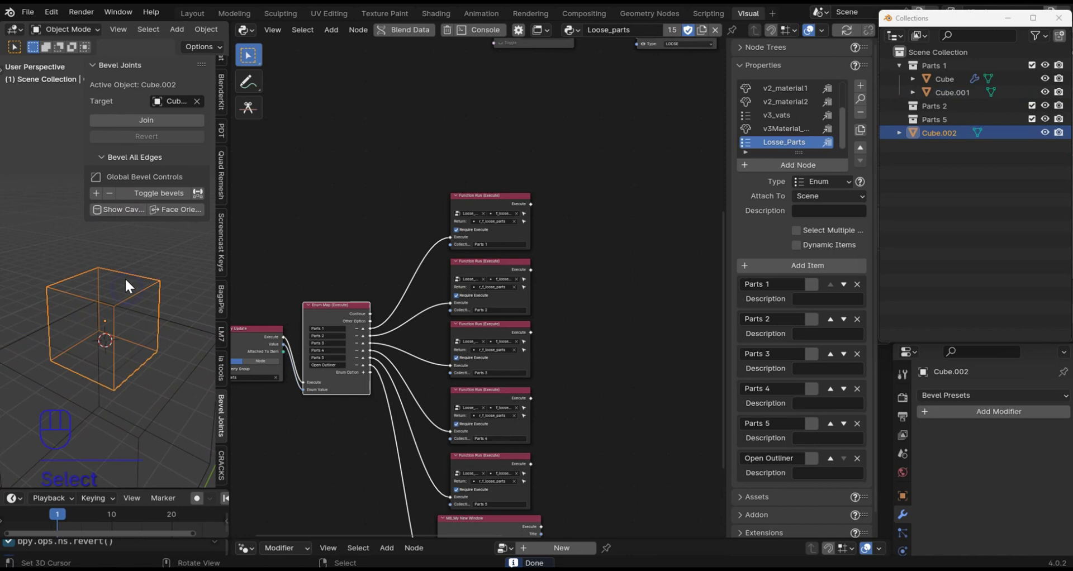
# Join the small cube back into Cube.001 with its 27-segment bevel
pyautogui.click(141, 121)
pyautogui.moveTo(121, 351); pyautogui.dragTo(114, 350)
pyautogui.middleClick(132, 367)
# Shift+A add a test cylinder and resize it
pyautogui.press('shift+a')
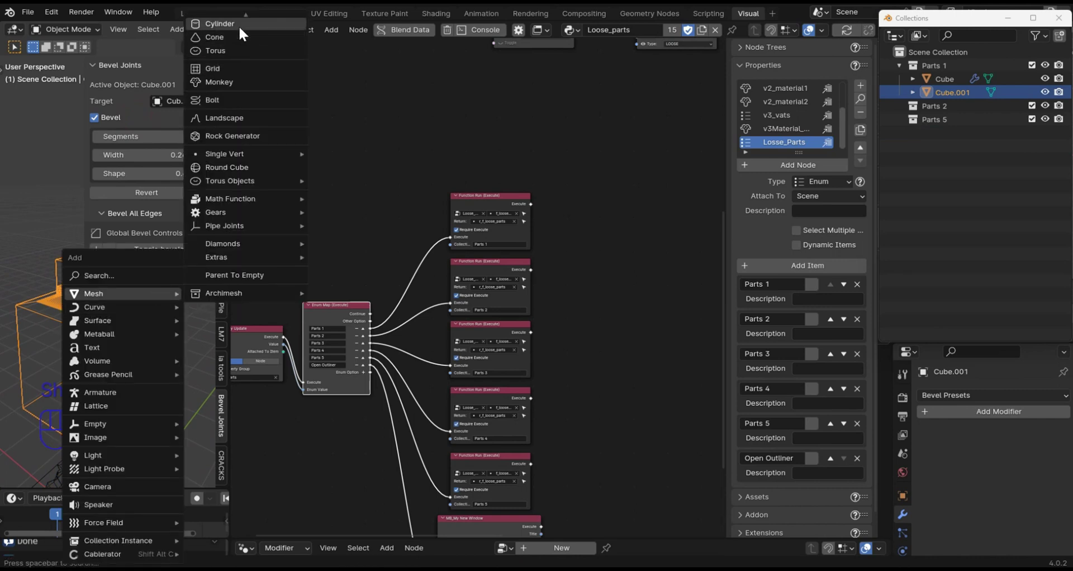
pyautogui.press('shift+a')
pyautogui.press('e')
pyautogui.press('x')
pyautogui.click(131, 310)
pyautogui.press('r')
pyautogui.press('x')
pyautogui.press('y')
pyautogui.press('KP_9')
pyautogui.press('KP_0')
pyautogui.press('Return')
pyautogui.press('s')
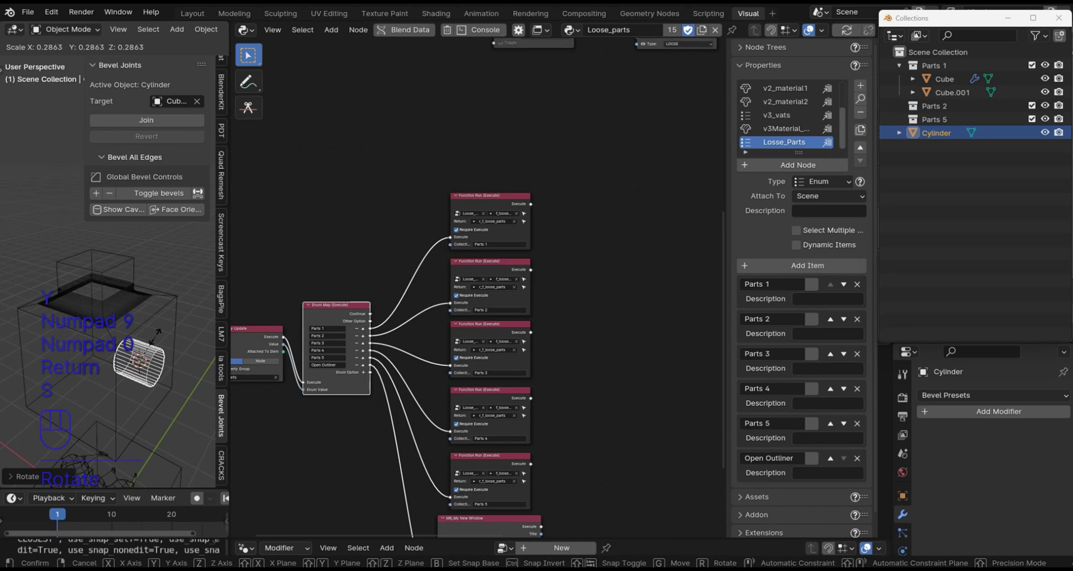
pyautogui.click(158, 344)
# Discard the cylinder, reselect Cube.001 and orbit around the joined cubes in solid shading
pyautogui.click(143, 124)
pyautogui.click(171, 316)
pyautogui.moveTo(164, 311); pyautogui.dragTo(143, 304)
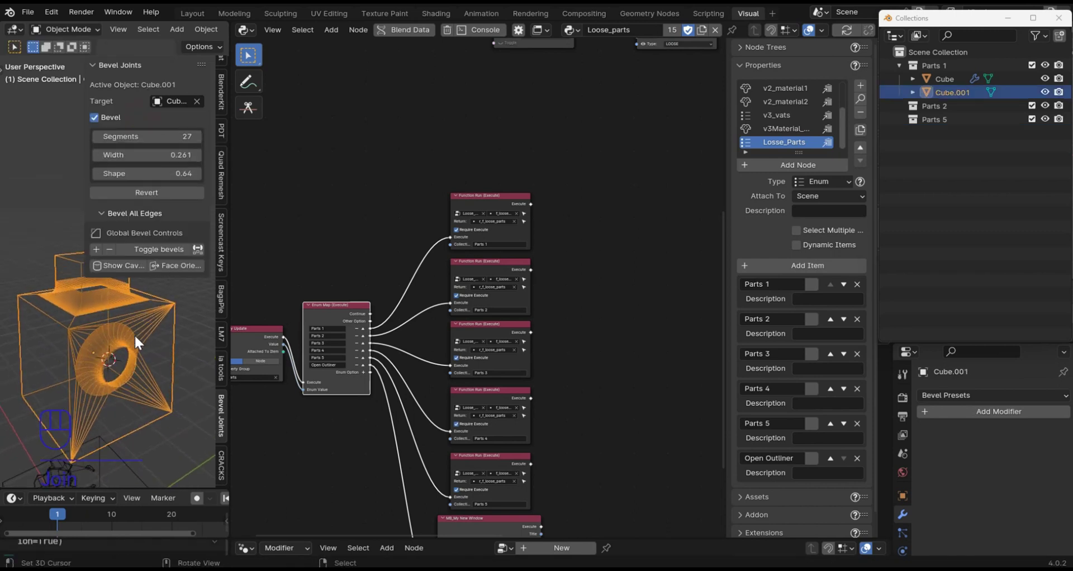
pyautogui.moveTo(103, 374); pyautogui.dragTo(101, 340)
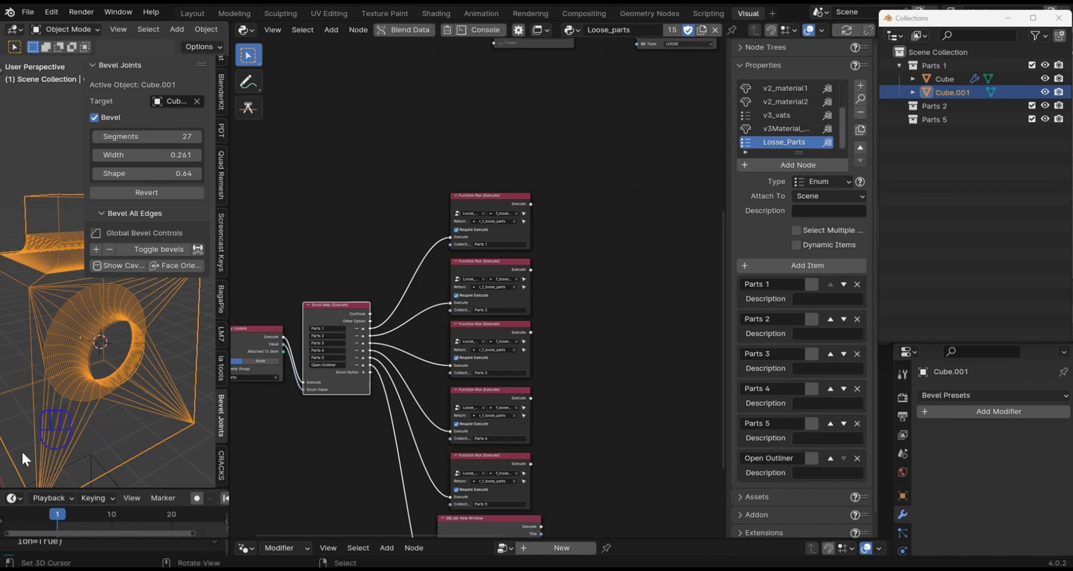
pyautogui.moveTo(111, 346); pyautogui.dragTo(126, 352)
pyautogui.press('Tab')
pyautogui.press('z')
pyautogui.press('Tab')
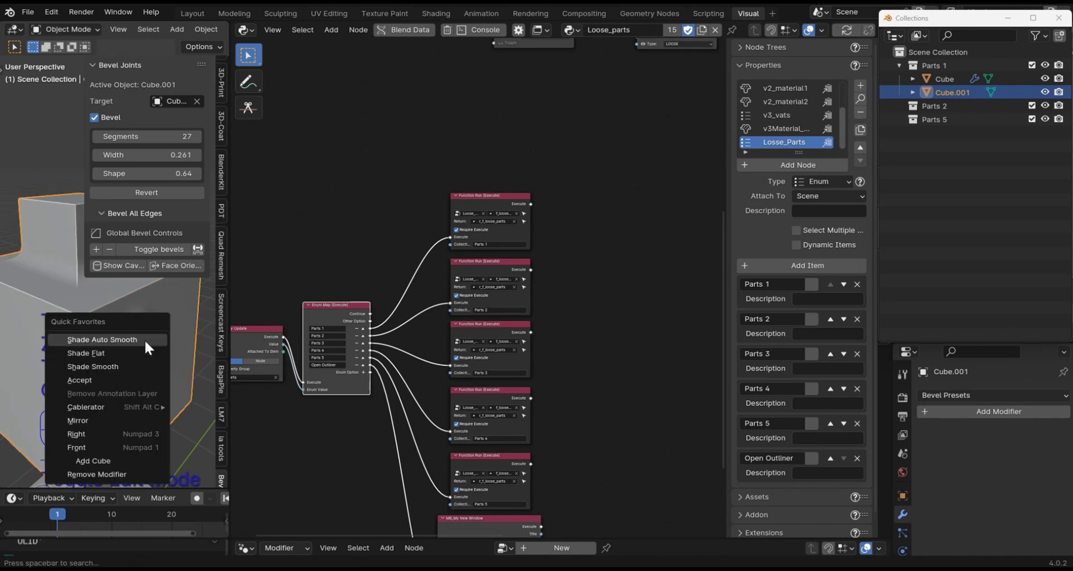
# Orbit and zoom the viewport onto the beveled joint where the two blocks meet
pyautogui.press('q')
pyautogui.moveTo(164, 351); pyautogui.dragTo(162, 365)
pyautogui.middleClick(162, 365)
pyautogui.click(127, 348)
pyautogui.middleClick(120, 345)
pyautogui.click(119, 341)
pyautogui.click(122, 338)
pyautogui.moveTo(137, 322); pyautogui.dragTo(122, 325)
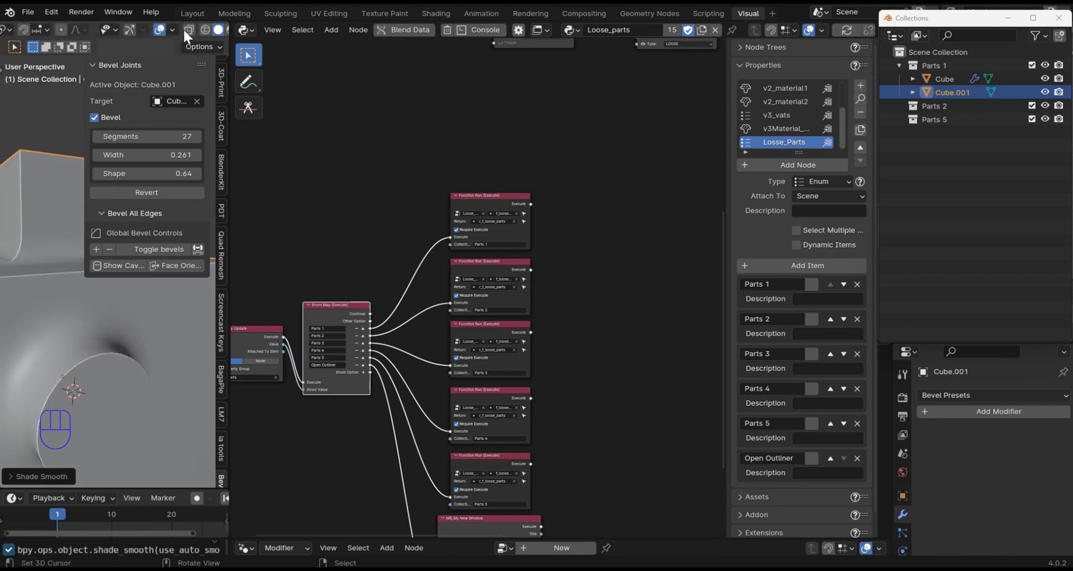
pyautogui.moveTo(224, 36); pyautogui.dragTo(57, 348)
pyautogui.moveTo(68, 351); pyautogui.dragTo(60, 358)
# Hide the add-on sidebar with N and enter Edit Mode on Cube.001 to inspect the dense bevel mesh
pyautogui.press('b')
pyautogui.press('n')
pyautogui.press('m')
pyautogui.middleClick(175, 261)
pyautogui.middleClick(163, 288)
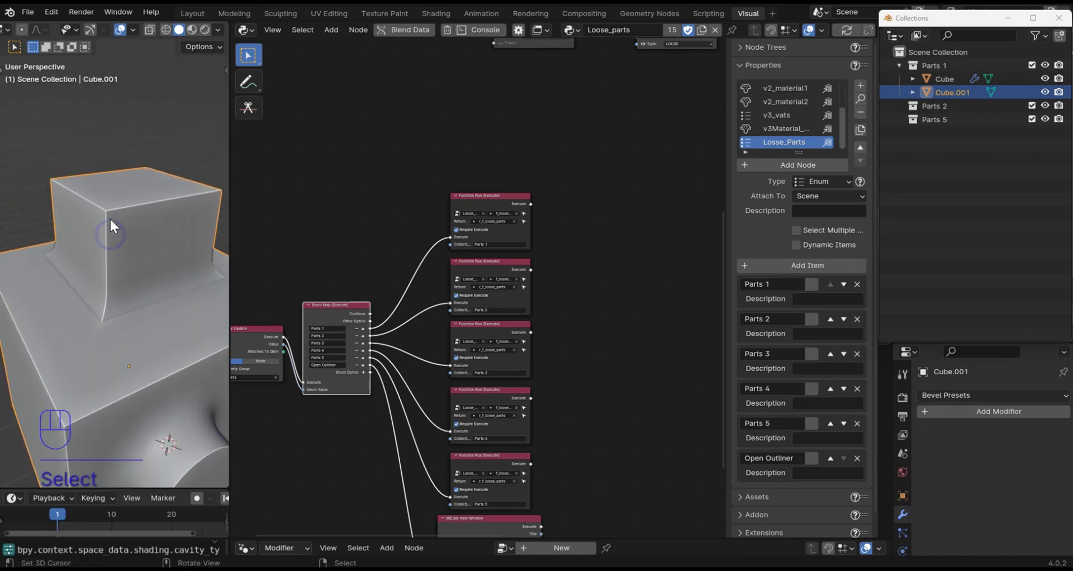